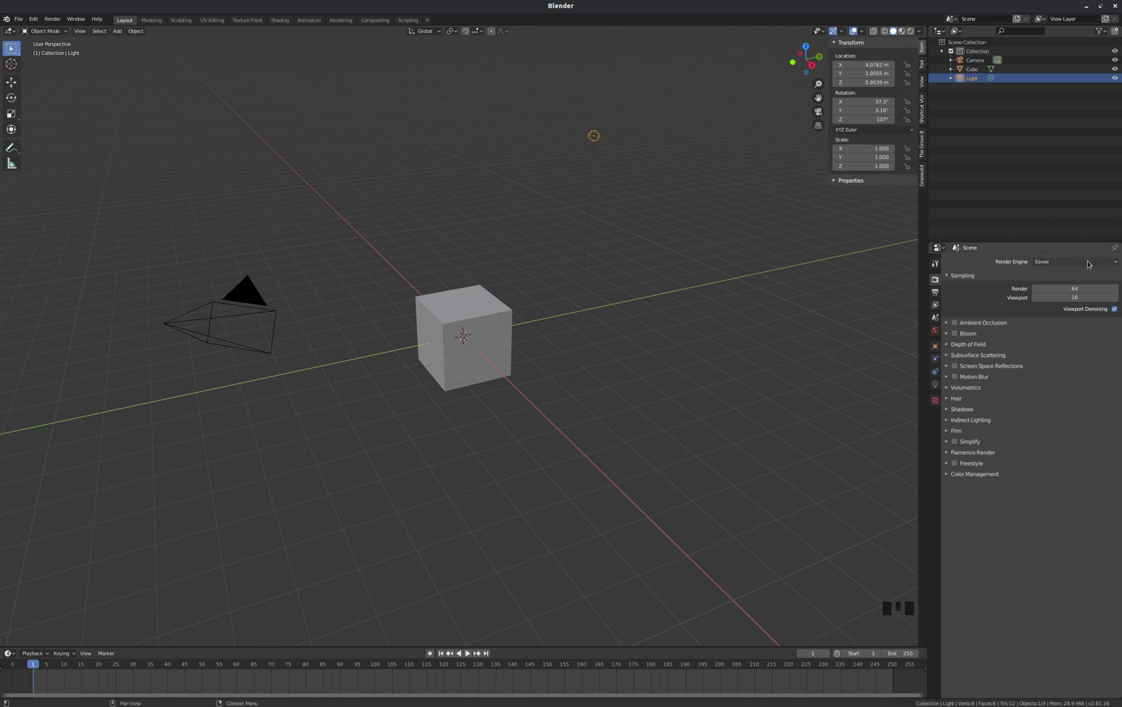
- Set the render engine to Cycles with GPU Compute as the device
{"action": "left_click_drag", "start_coordinate": [1091, 263], "coordinate": [951, 269]}
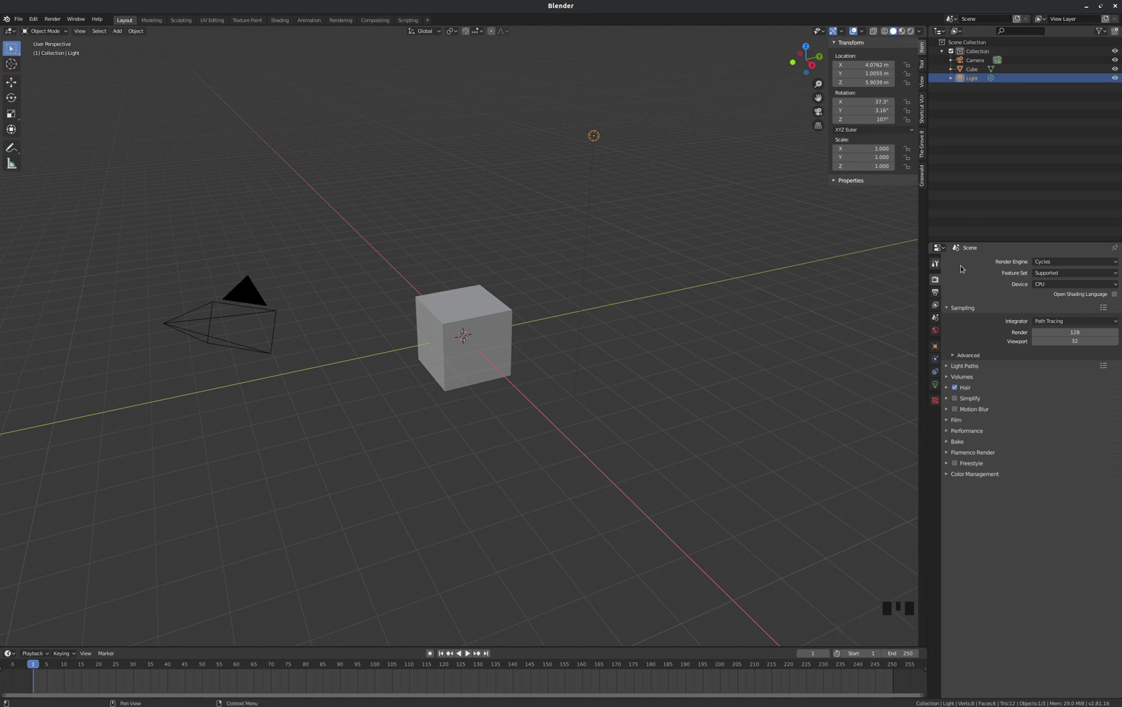
{"action": "left_click_drag", "start_coordinate": [1066, 284], "coordinate": [268, 274]}
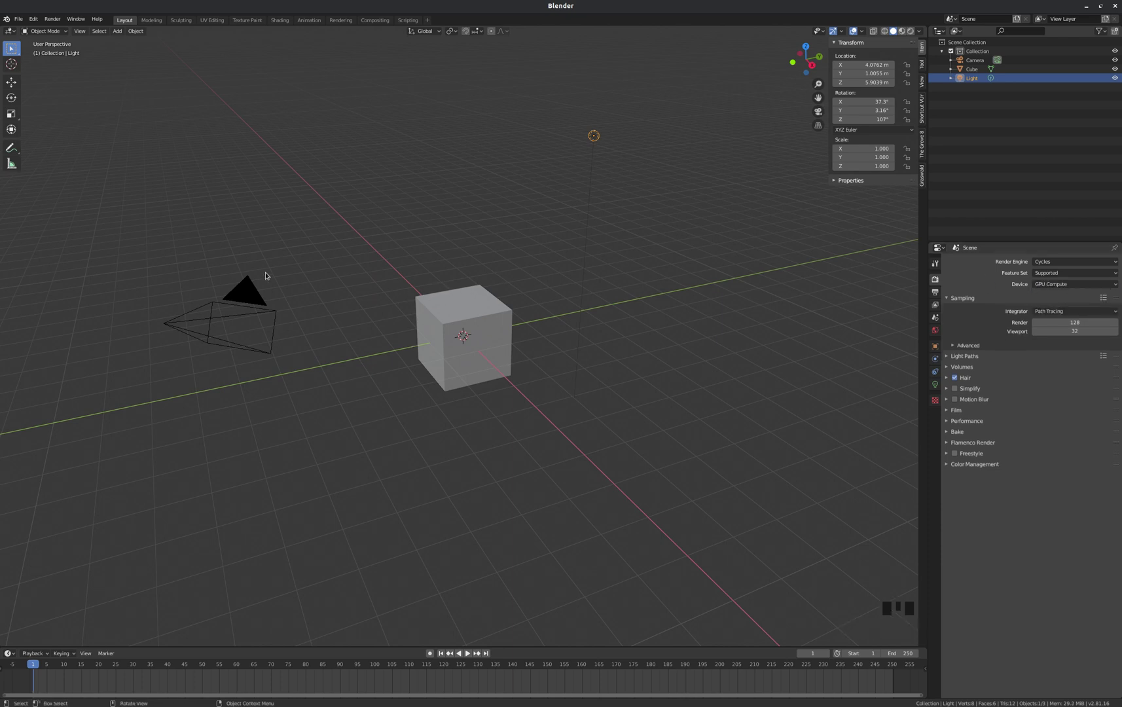
{"action": "scroll", "scroll_direction": "up", "scroll_amount": 3}
{"action": "scroll", "scroll_direction": "down", "scroll_amount": 3}
{"action": "left_click", "coordinate": [245, 289]}
{"action": "left_click", "coordinate": [467, 309]}
{"action": "left_click", "coordinate": [601, 134]}
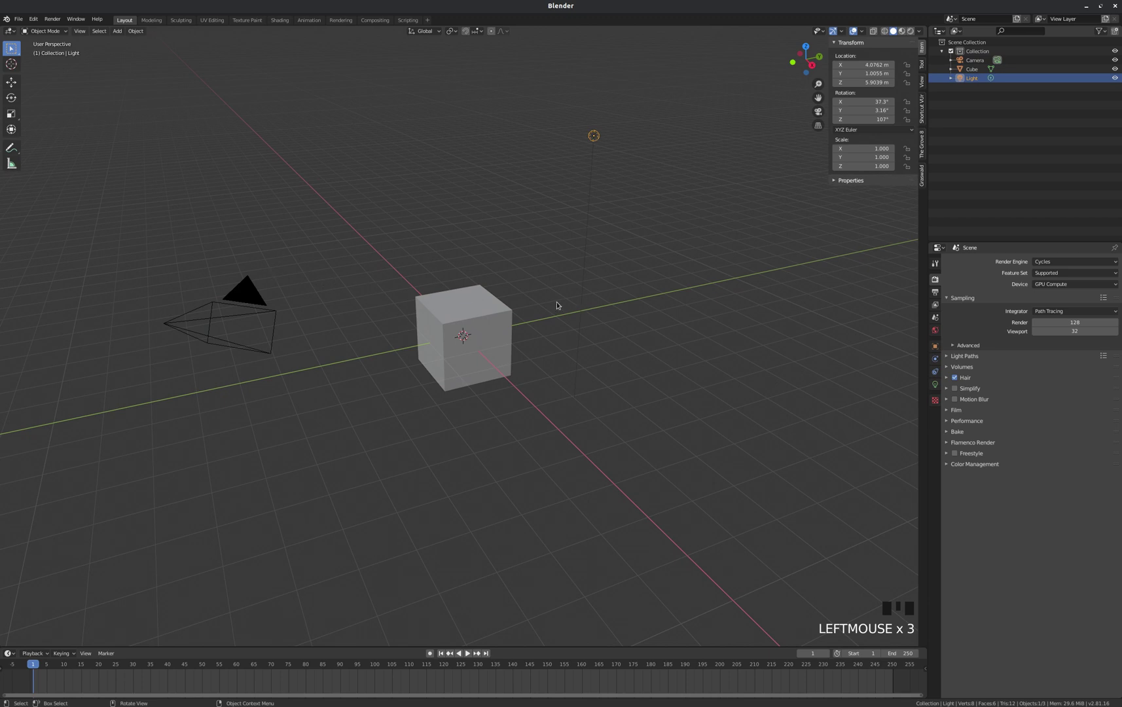
- View the cube through the camera with Rendered viewport shading
{"action": "key", "text": "KP_0"}
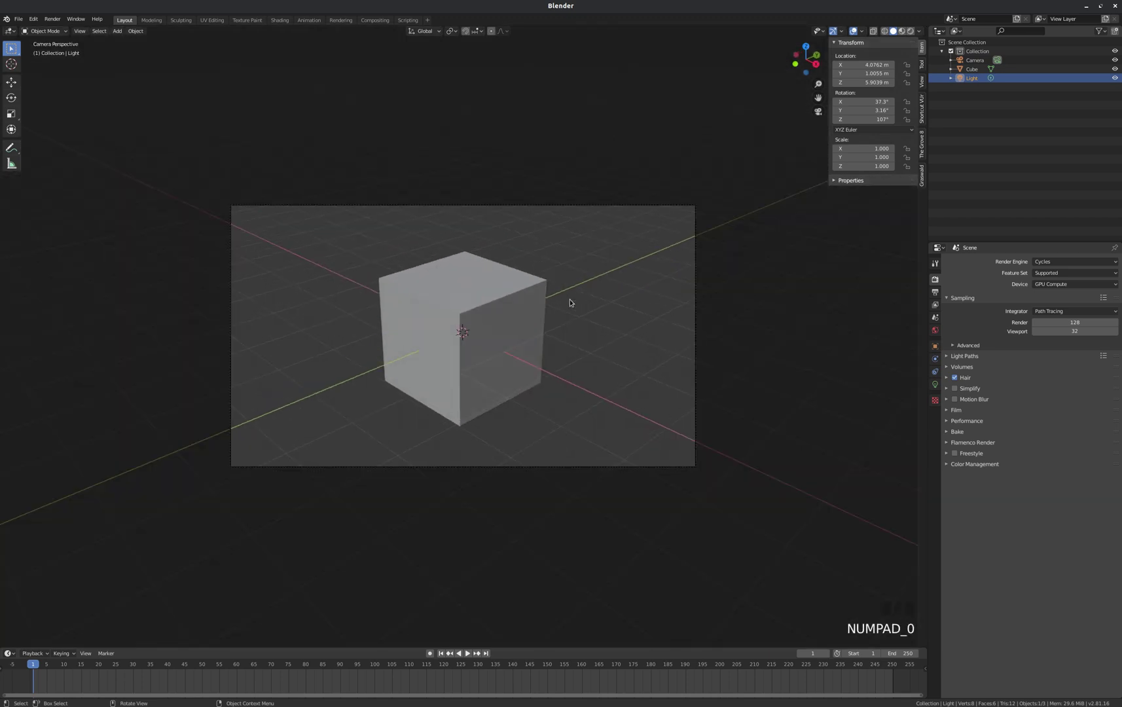
{"action": "scroll", "scroll_direction": "up", "scroll_amount": 3}
{"action": "key", "text": "z"}
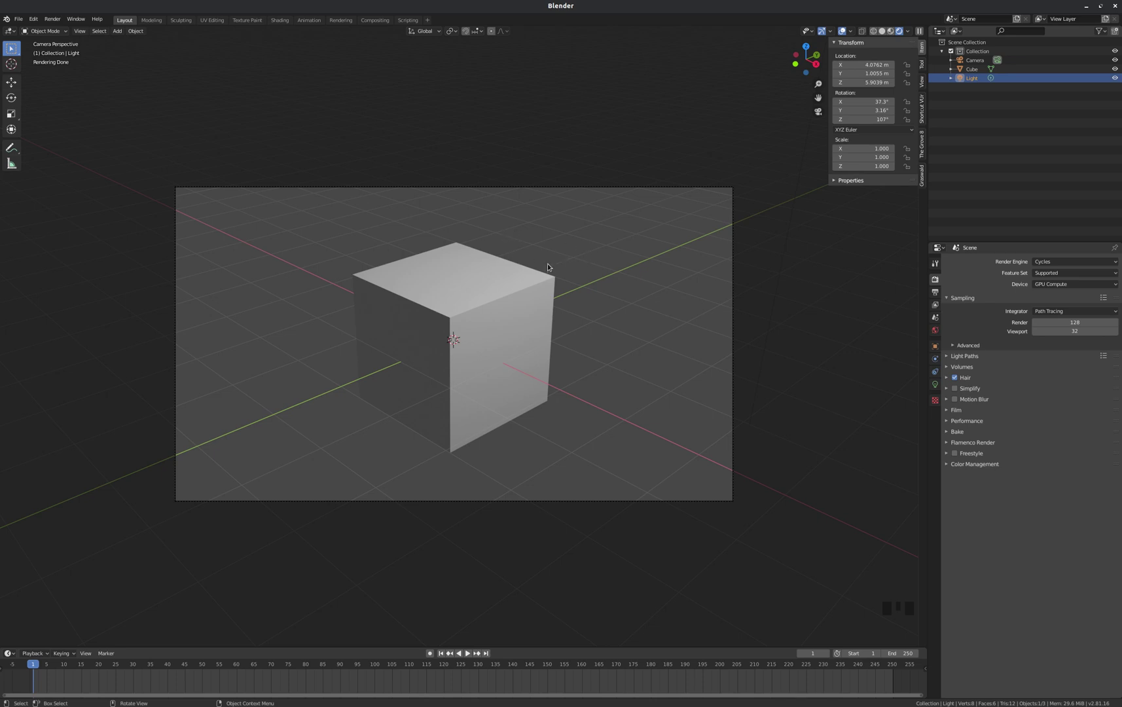
- Add a plane, lower it 1 m under the cube and scale it 10x into a floor
{"action": "scroll", "scroll_direction": "up", "scroll_amount": 3}
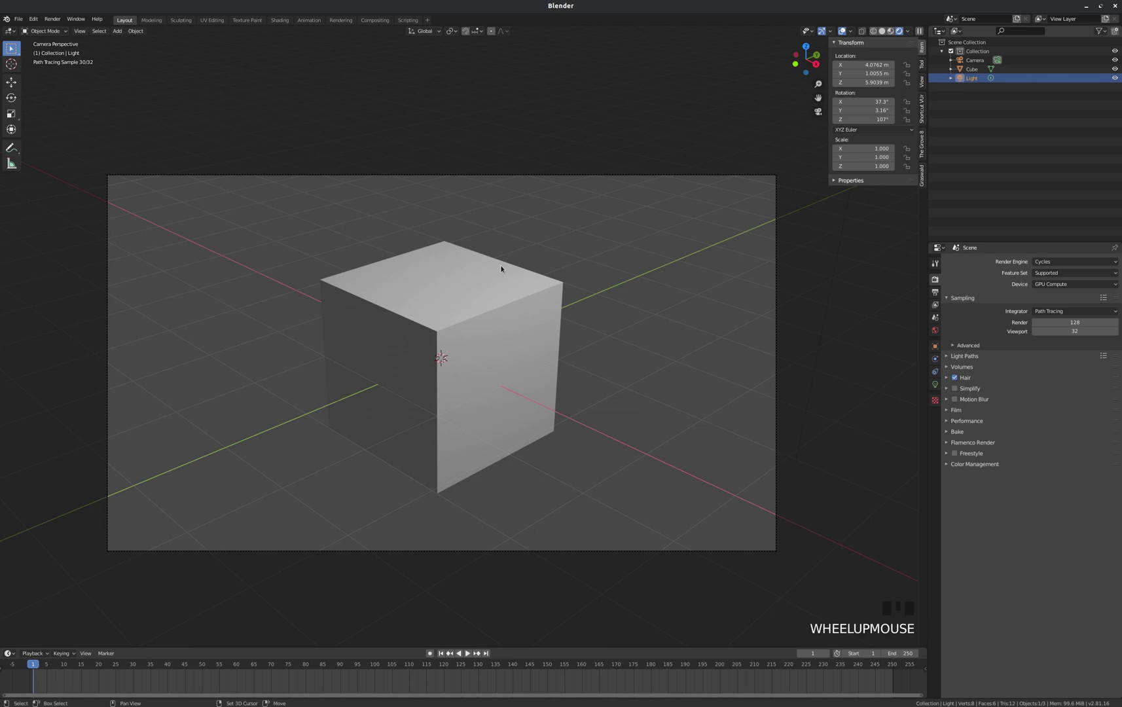
{"action": "key", "text": "shift+a"}
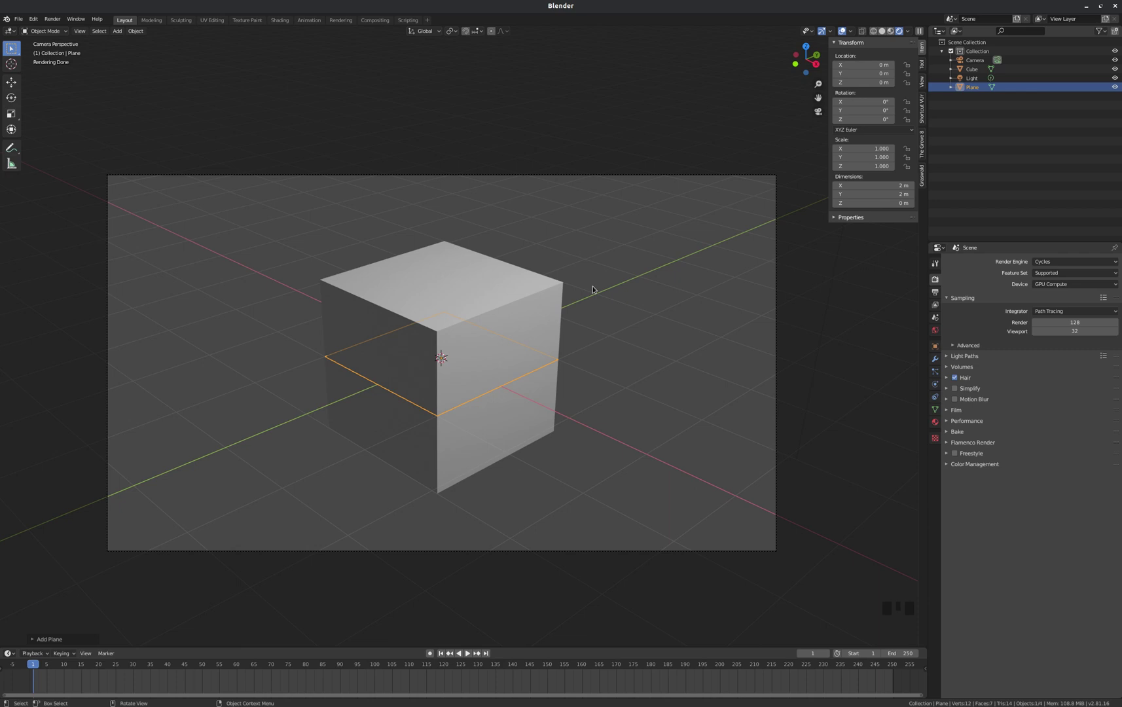
{"action": "key", "text": "g"}
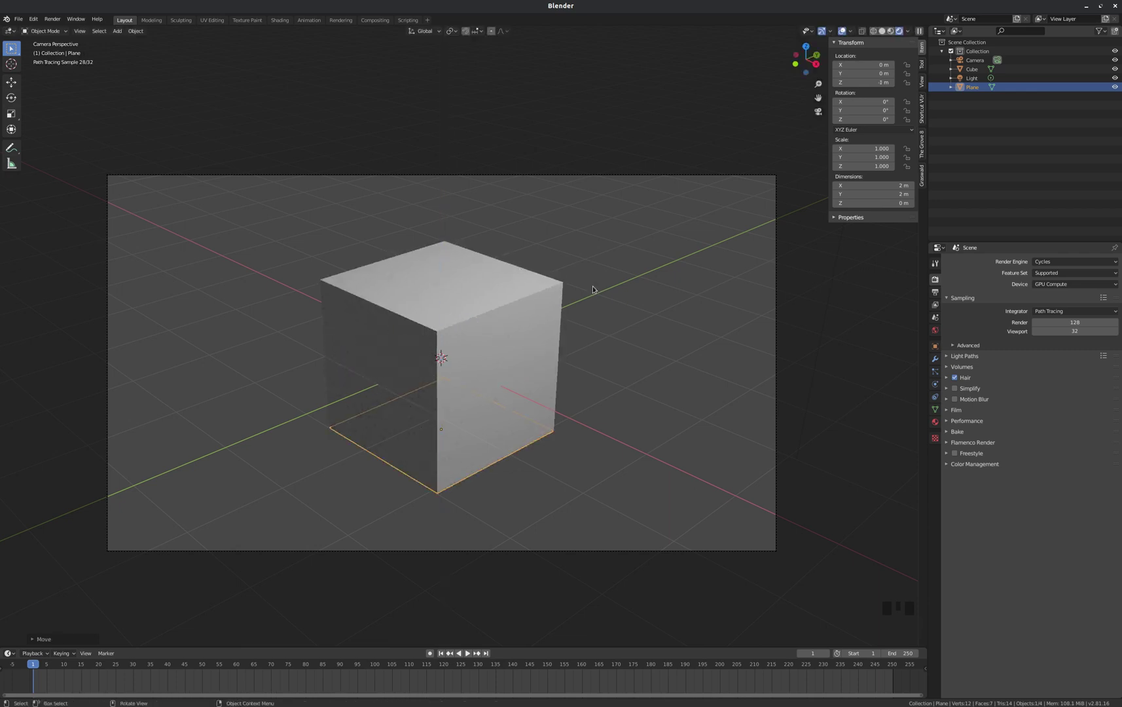
{"action": "key", "text": "s"}
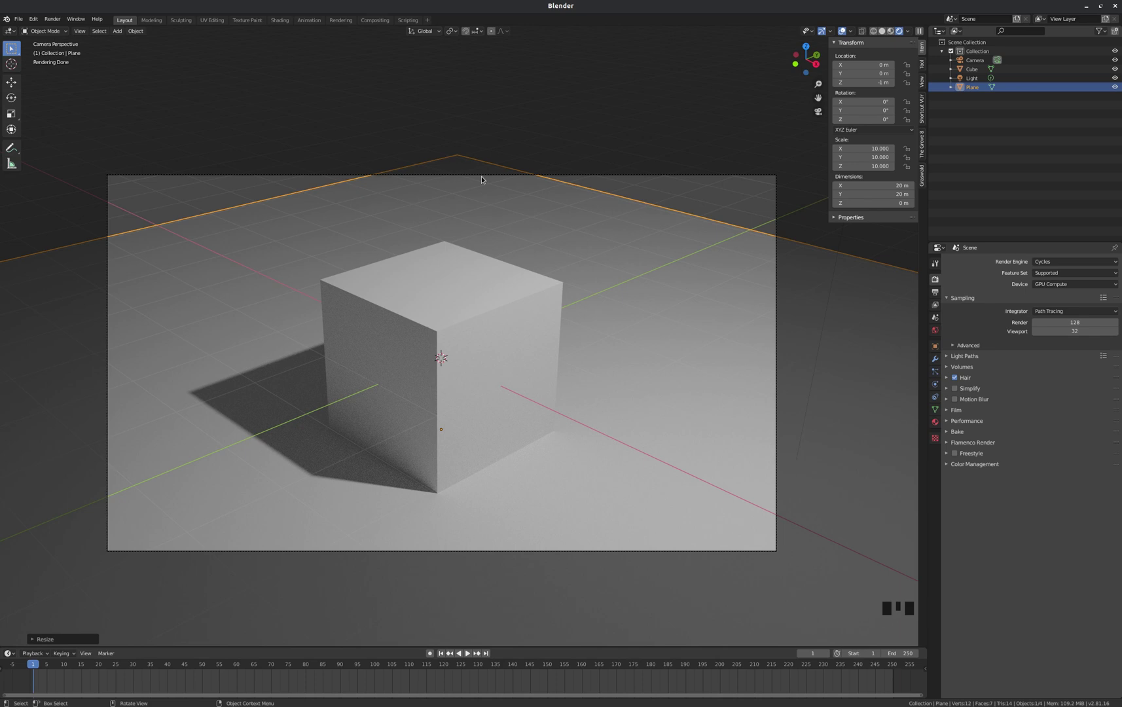
{"action": "left_click", "coordinate": [483, 177]}
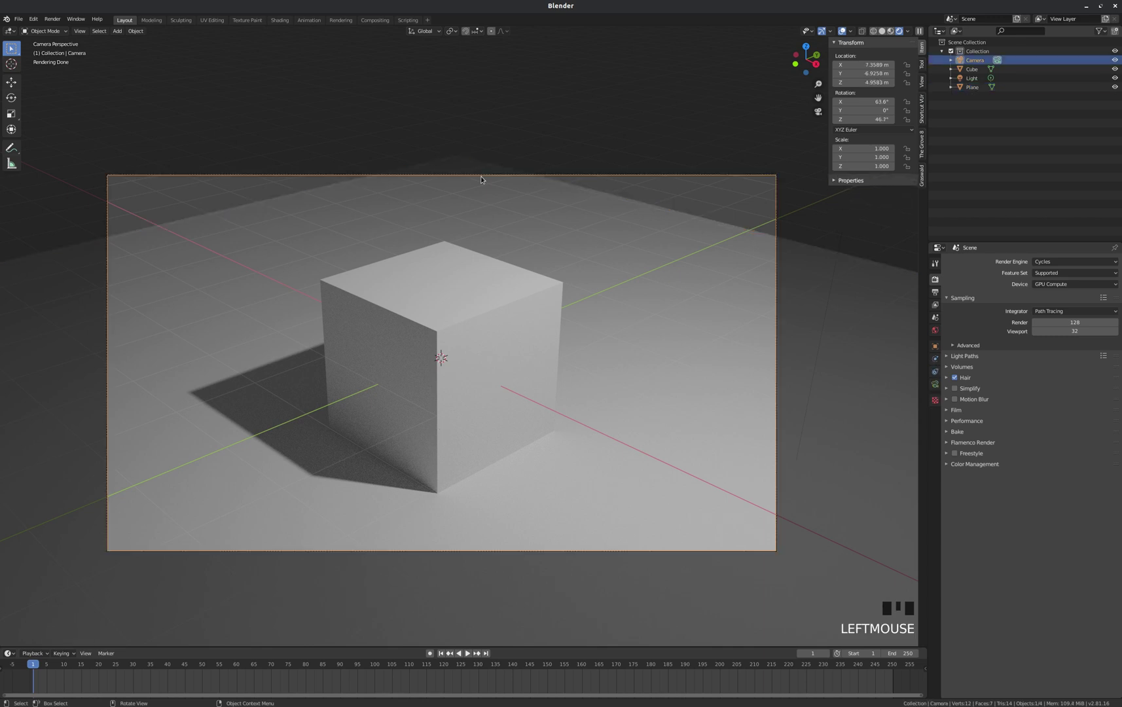
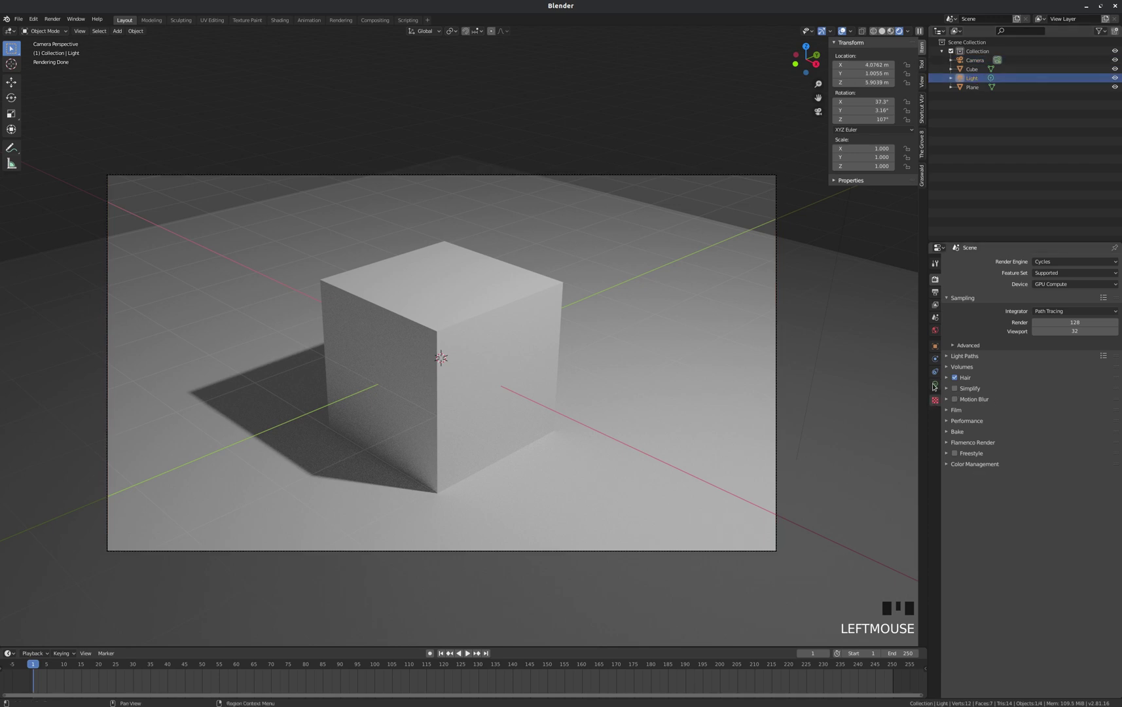
- Raise the light's power to 5000 W and set the cube's base colour to pink
{"action": "left_click", "coordinate": [936, 385]}
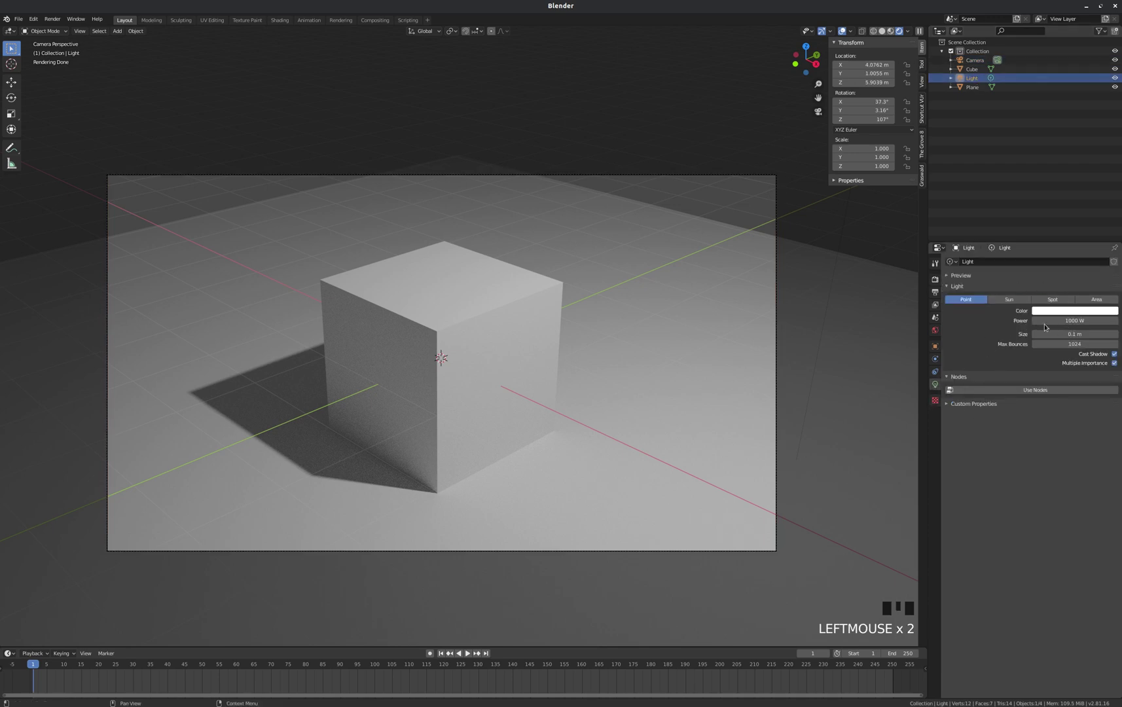
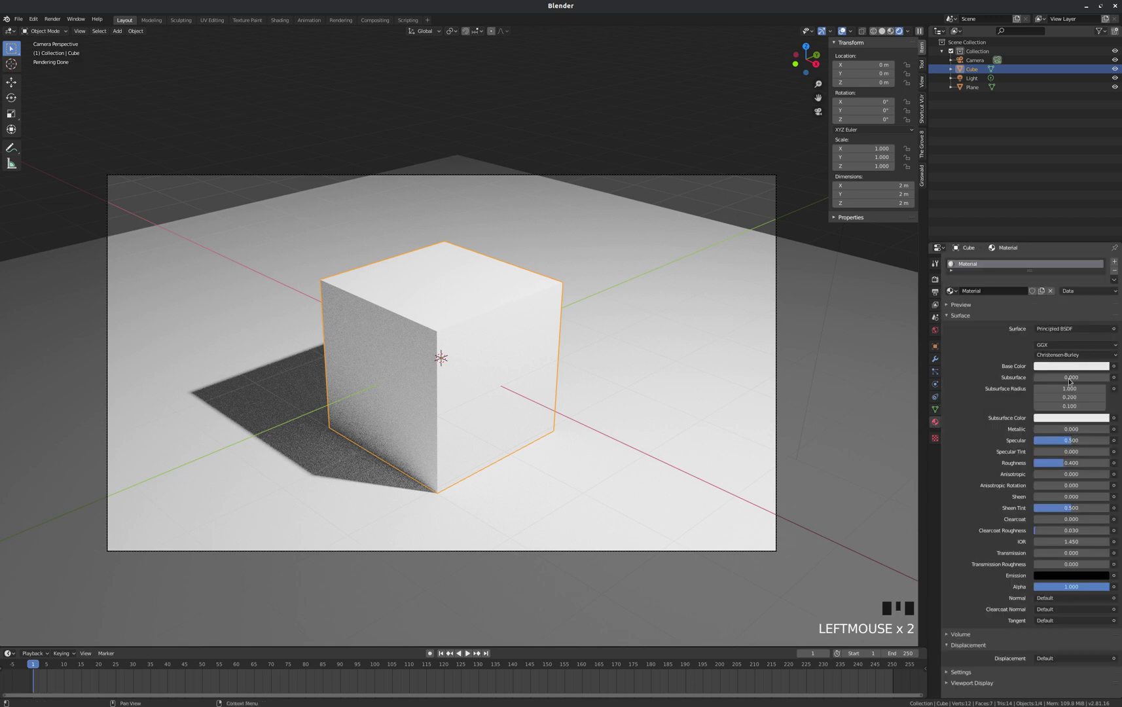
{"action": "left_click", "coordinate": [1071, 367]}
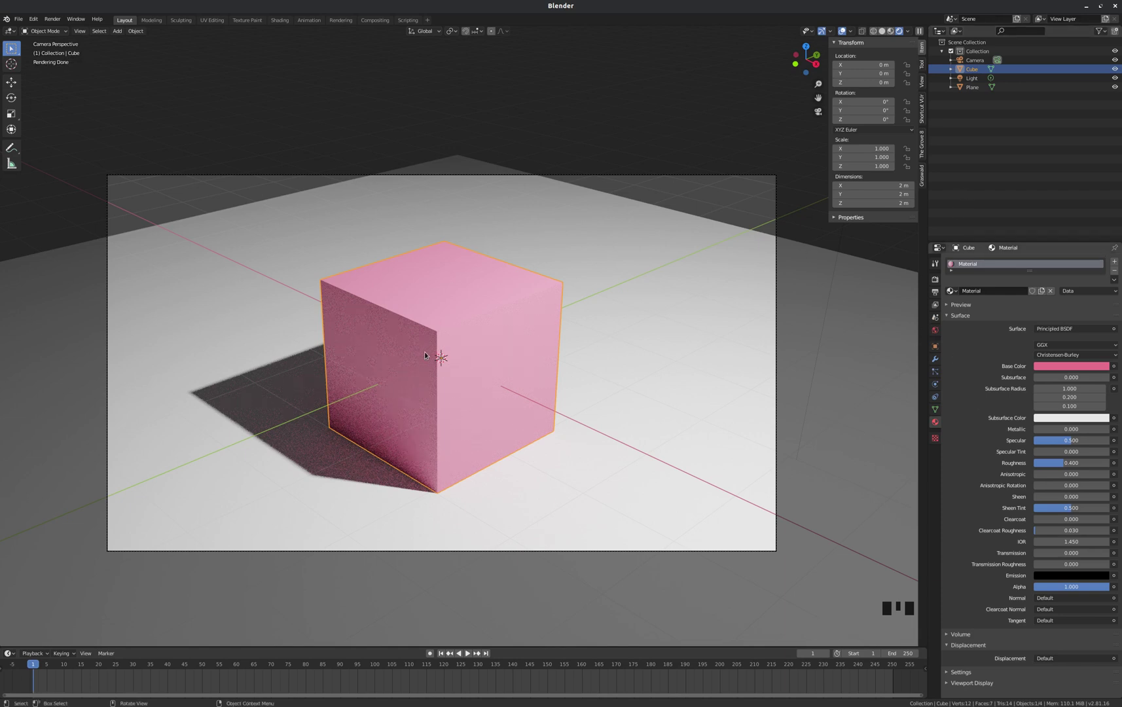
- Select the camera and keyframe its focal length at 50 mm
{"action": "left_click", "coordinate": [483, 176]}
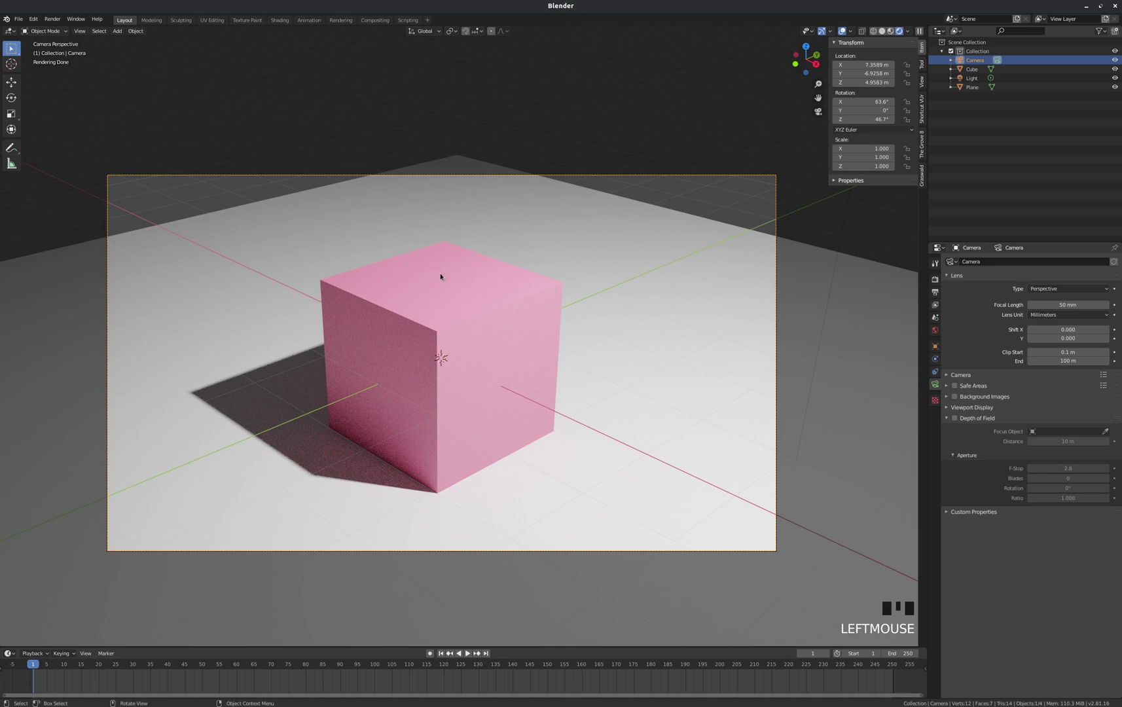
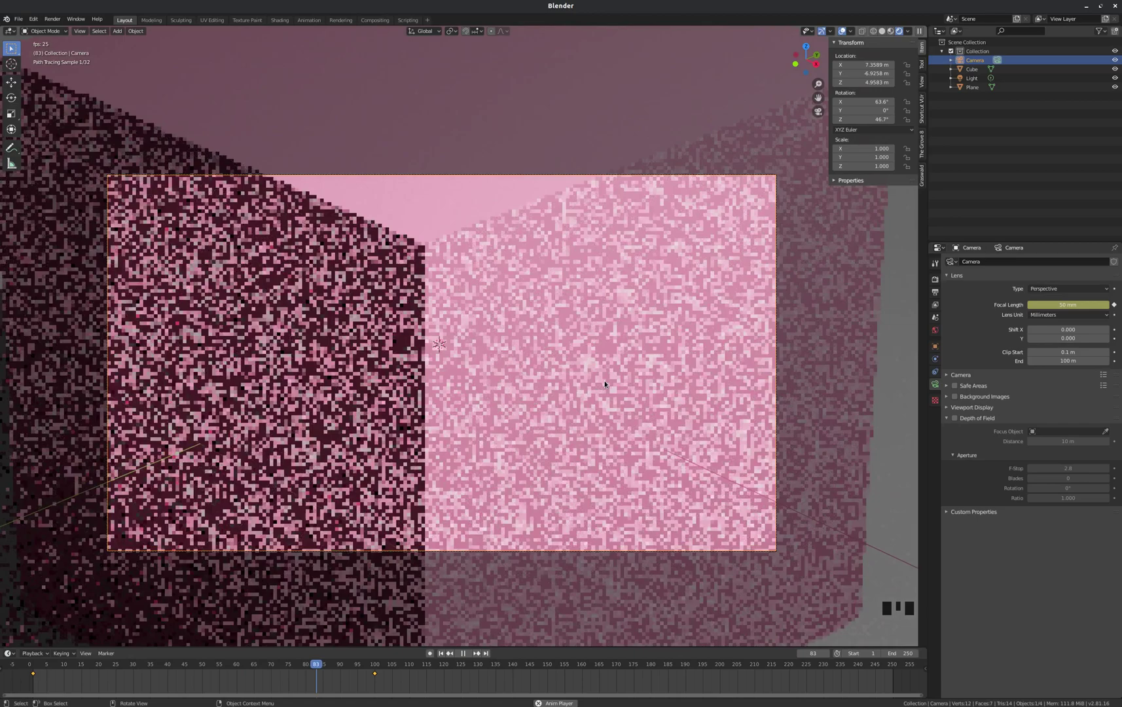
- Switch to Solid shading, stop playback and return the timeline to frame 1
{"action": "key", "text": "z"}
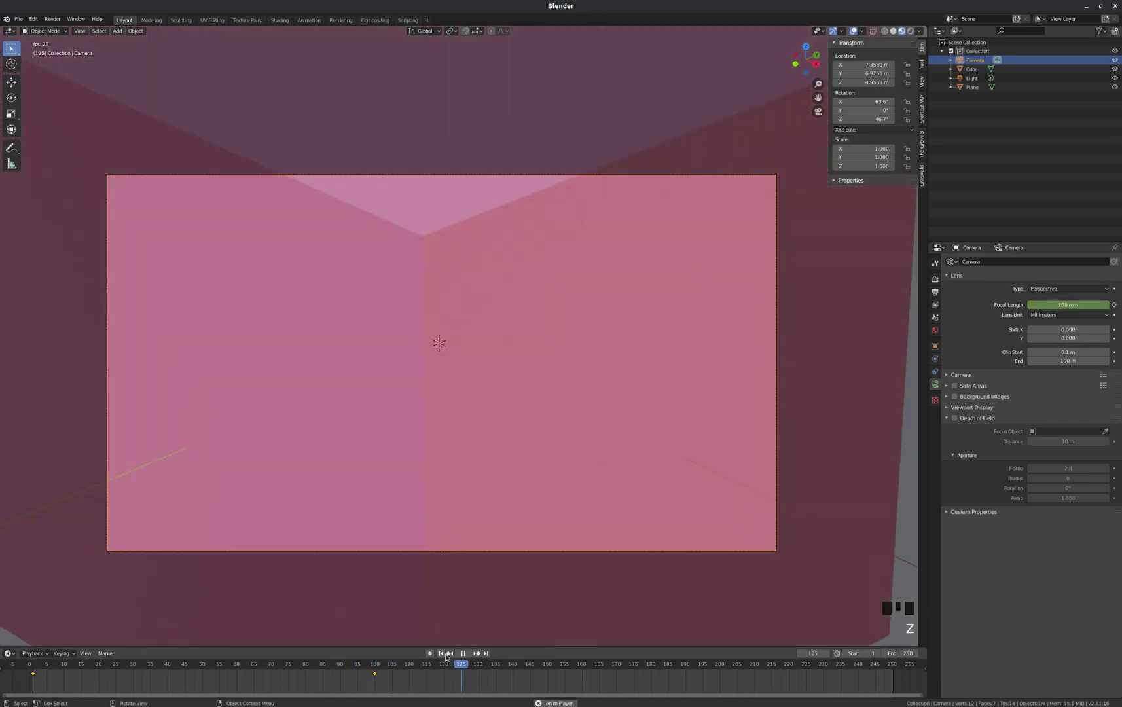
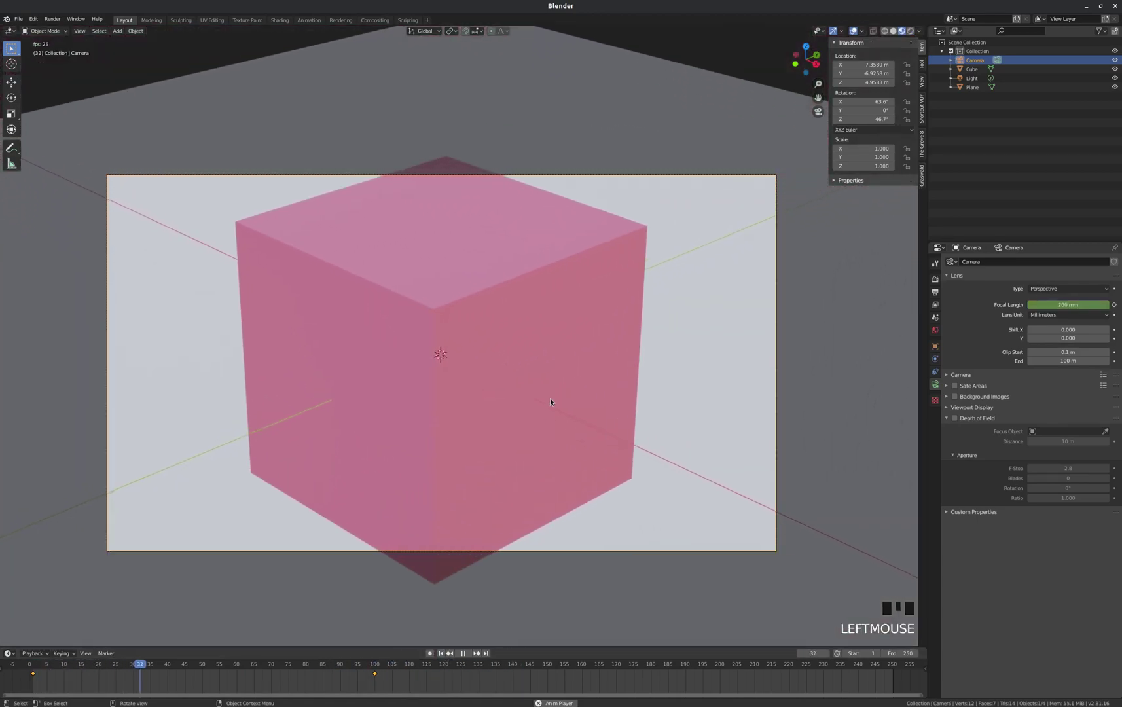
{"action": "left_click", "coordinate": [468, 651]}
{"action": "left_click_drag", "start_coordinate": [443, 654], "coordinate": [553, 343]}
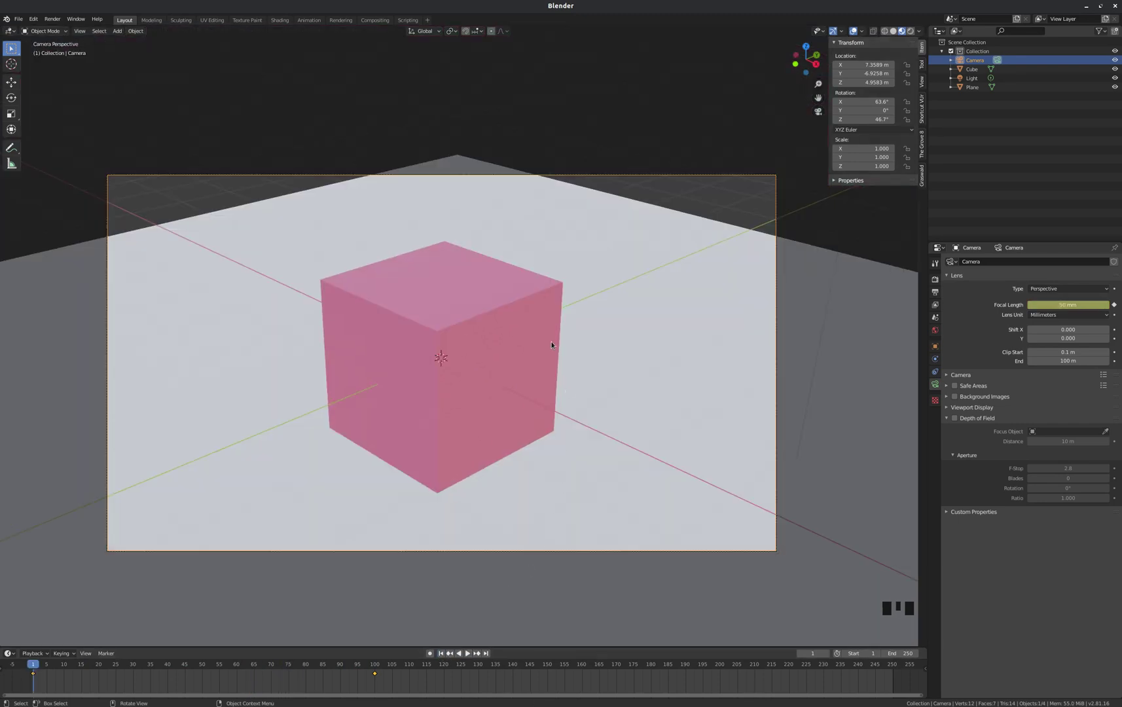
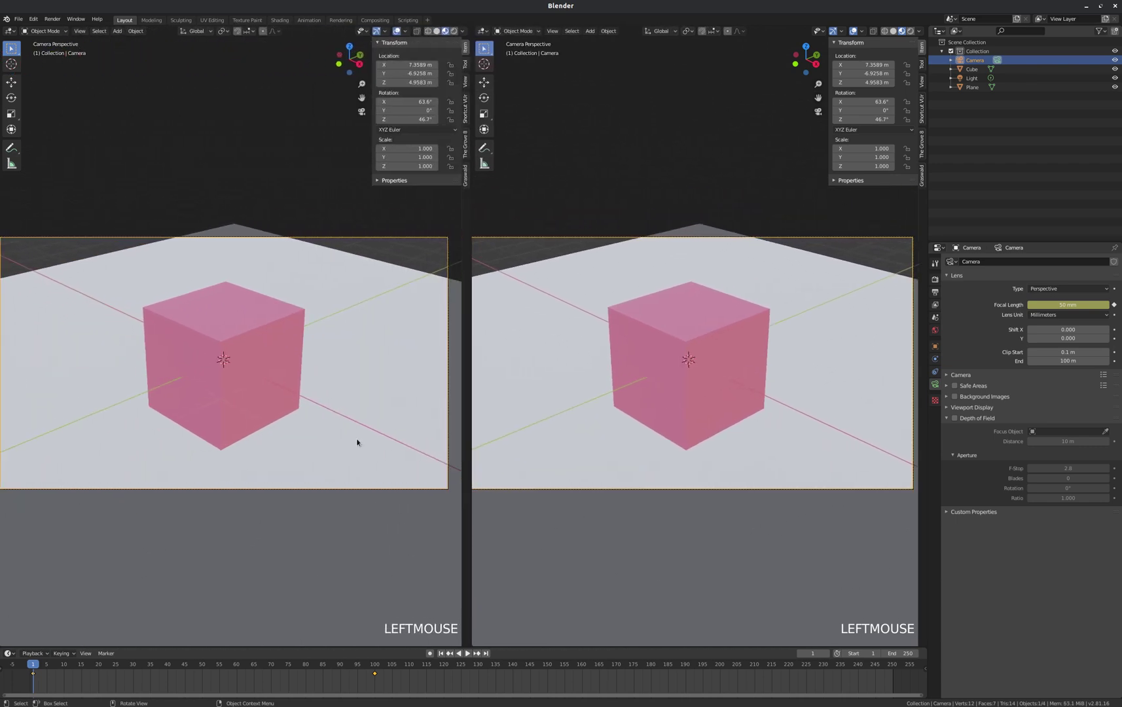
- Hide the sidebar and set the left viewport to a zoomed-out top view of the scene
{"action": "key", "text": "n"}
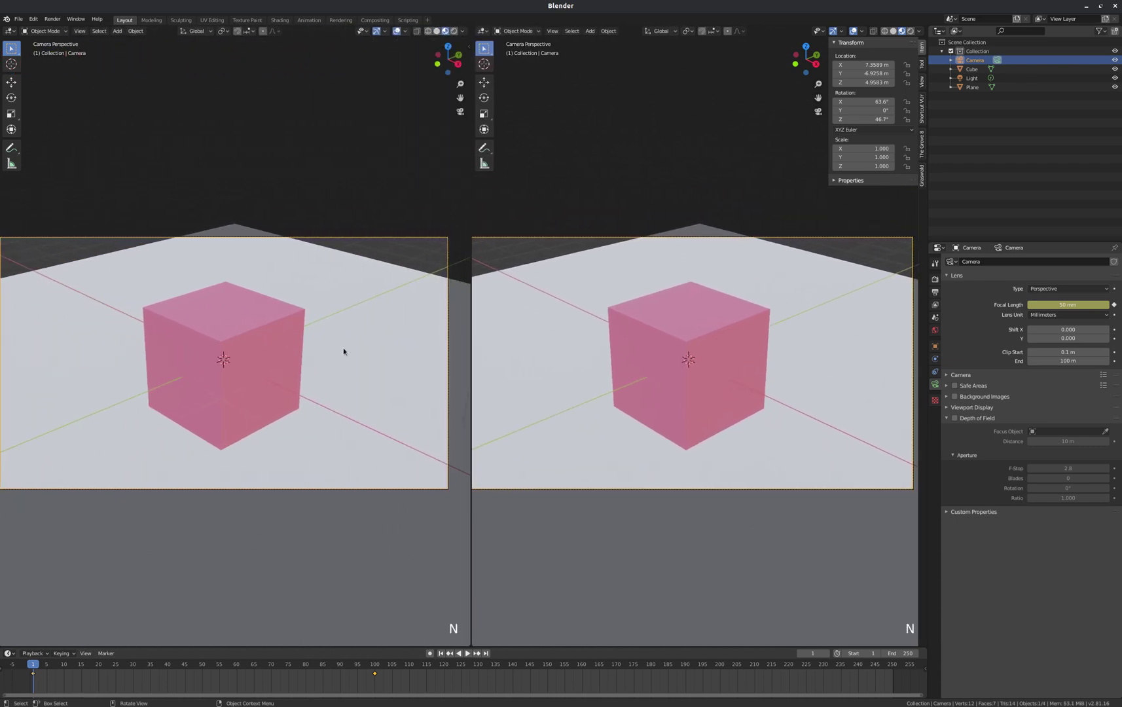
{"action": "key", "text": "KP_7"}
{"action": "scroll", "scroll_direction": "down", "scroll_amount": 3}
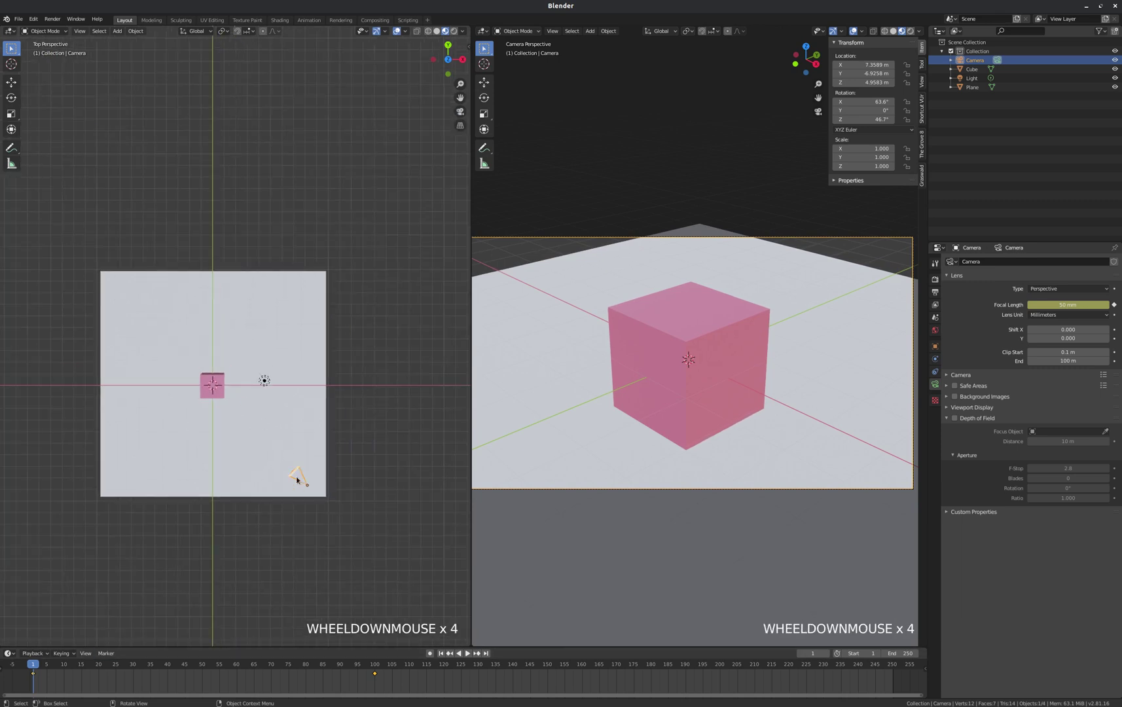
{"action": "scroll", "scroll_direction": "up", "scroll_amount": 3}
{"action": "scroll", "scroll_direction": "up", "scroll_amount": 3}
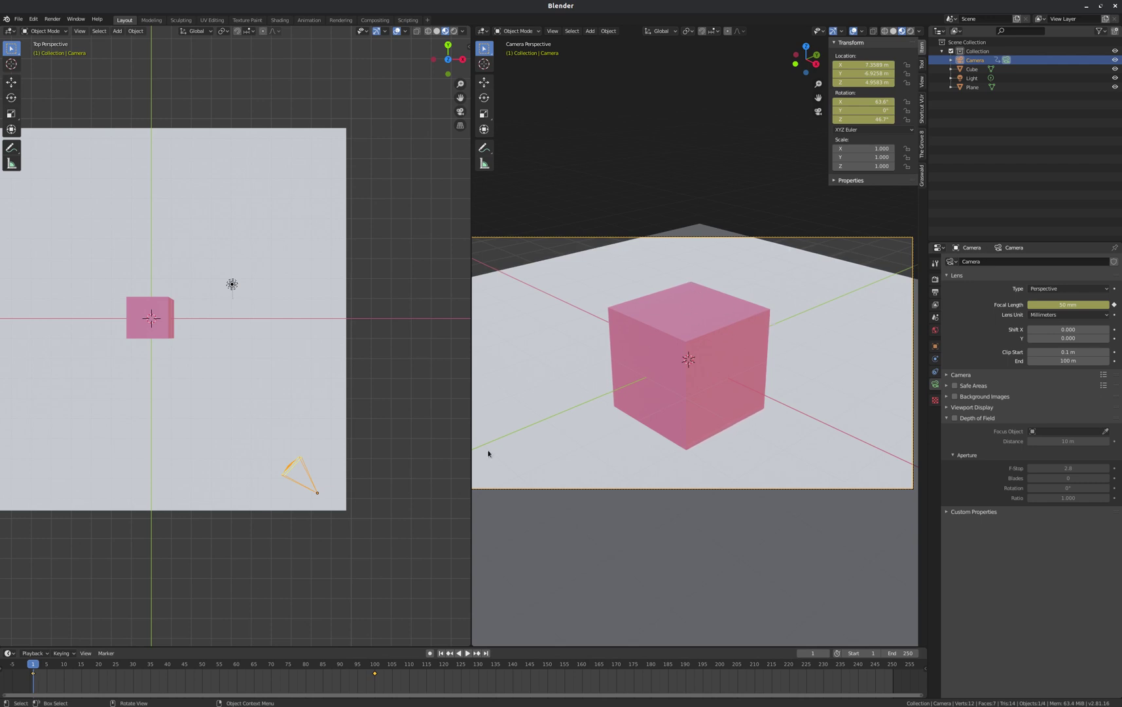
- At frame 100, move the camera much farther back from the cube and confirm its position
{"action": "left_click", "coordinate": [378, 664]}
{"action": "scroll", "scroll_direction": "down", "scroll_amount": 3}
{"action": "key", "text": "g"}
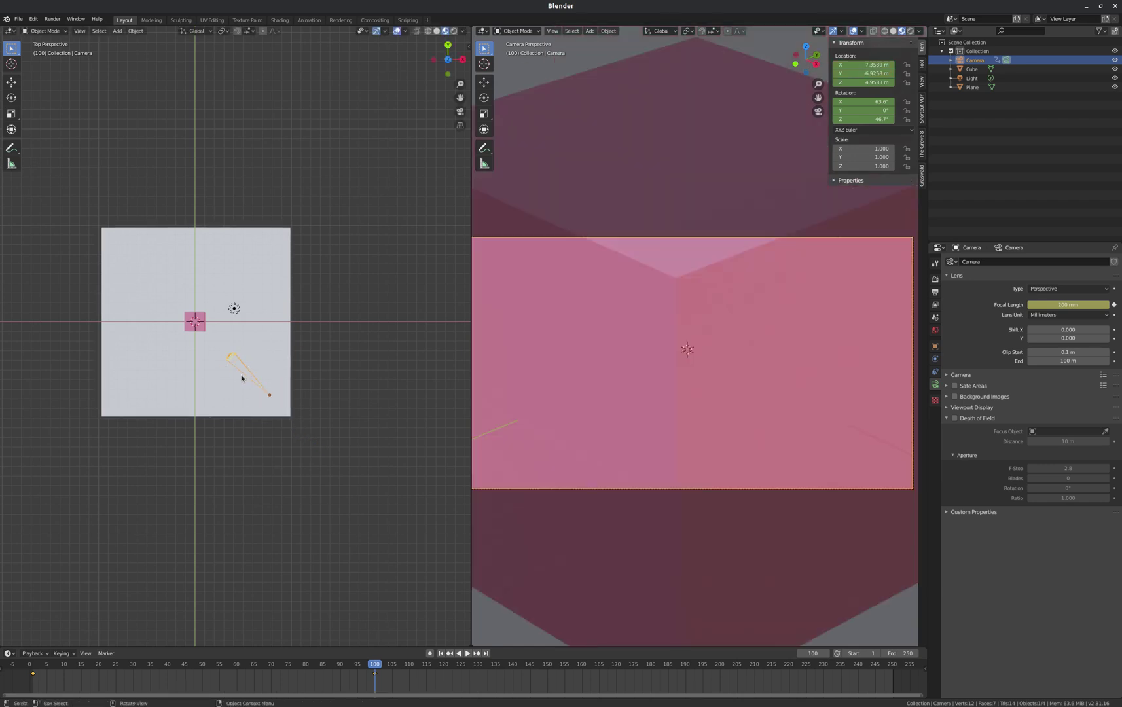
{"action": "scroll", "scroll_direction": "up", "scroll_amount": 3}
{"action": "scroll", "scroll_direction": "down", "scroll_amount": 3}
{"action": "scroll", "scroll_direction": "up", "scroll_amount": 3}
{"action": "key", "text": "g"}
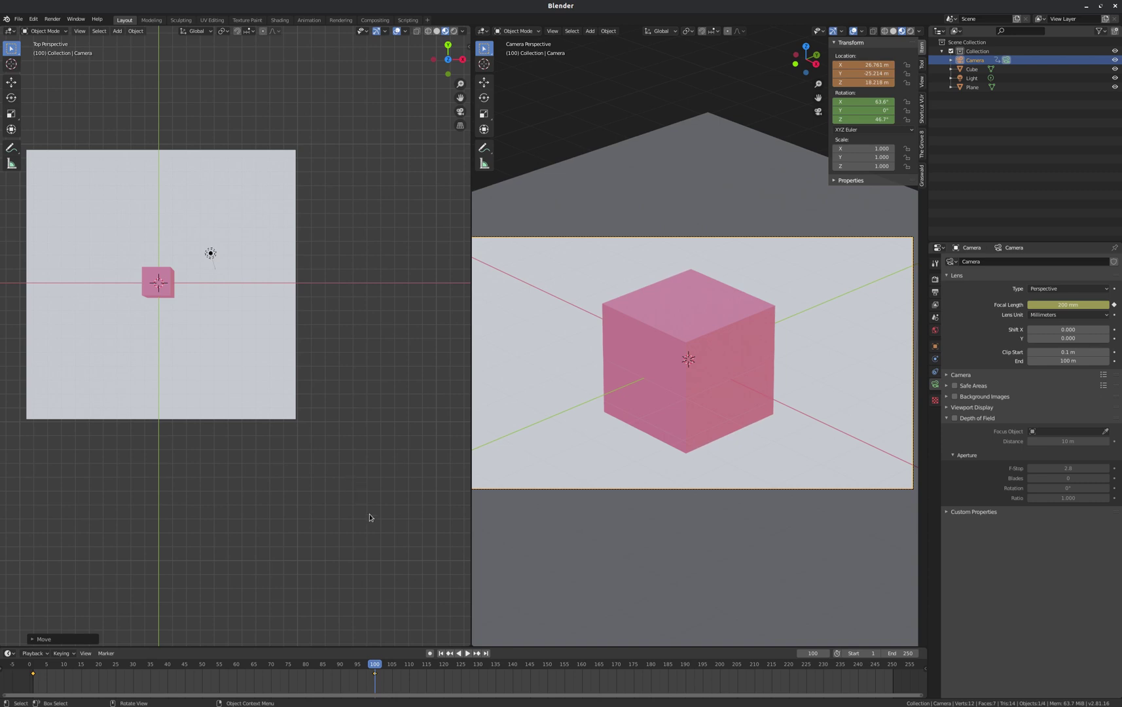
{"action": "scroll", "scroll_direction": "down", "scroll_amount": 3}
- Insert a location keyframe for the camera's pulled-back position
{"action": "key", "text": "i"}
{"action": "scroll", "scroll_direction": "up", "scroll_amount": 3}
{"action": "scroll", "scroll_direction": "up", "scroll_amount": 3}
{"action": "scroll", "scroll_direction": "down", "scroll_amount": 3}
{"action": "scroll", "scroll_direction": "up", "scroll_amount": 3}
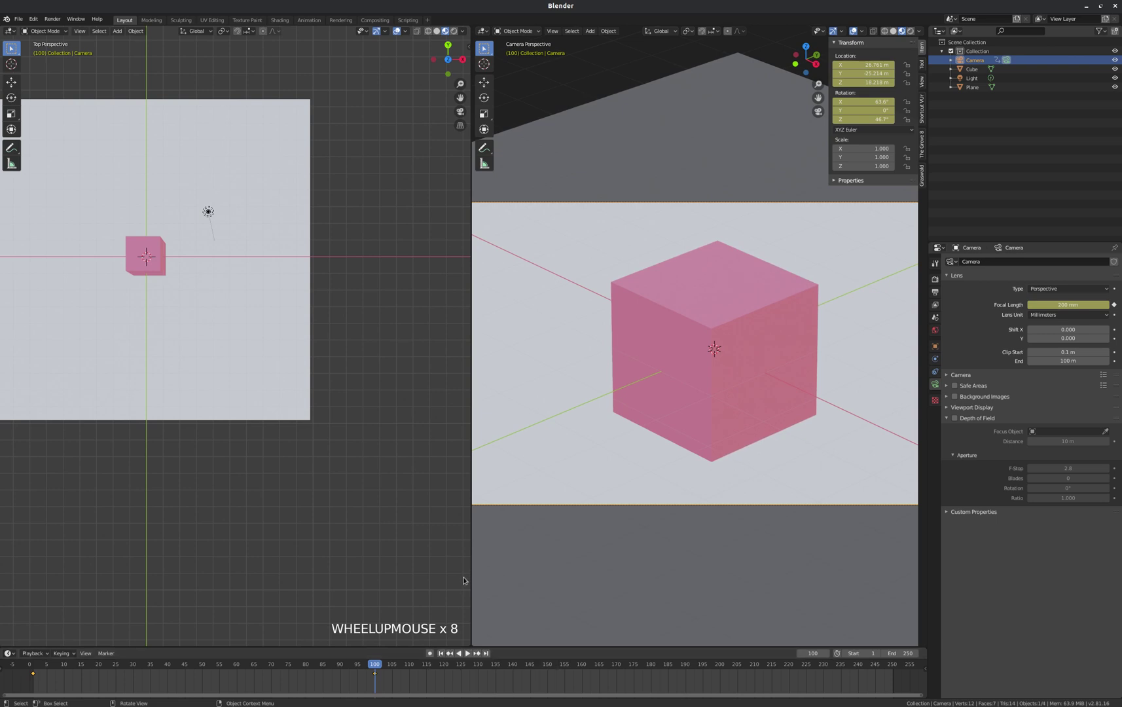
- Set the end focal length to 200 mm, play the pull-back zoom and return to frame 1
{"action": "double_click", "coordinate": [445, 655]}
{"action": "double_click", "coordinate": [471, 653]}
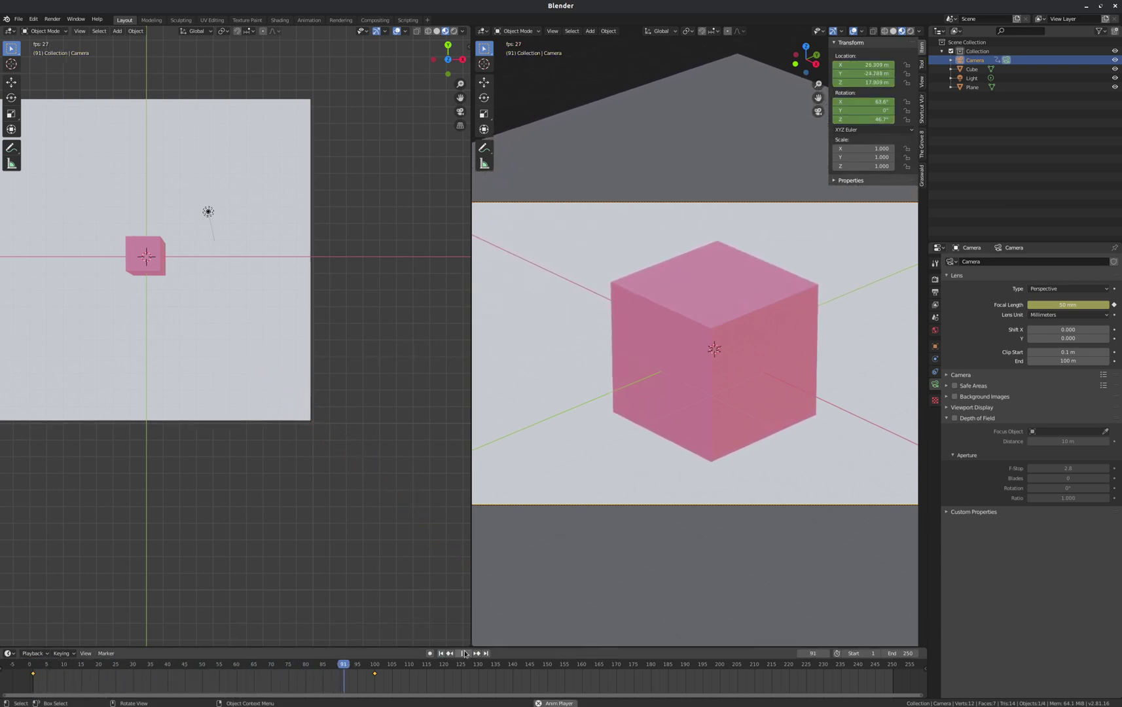
{"action": "left_click", "coordinate": [468, 652]}
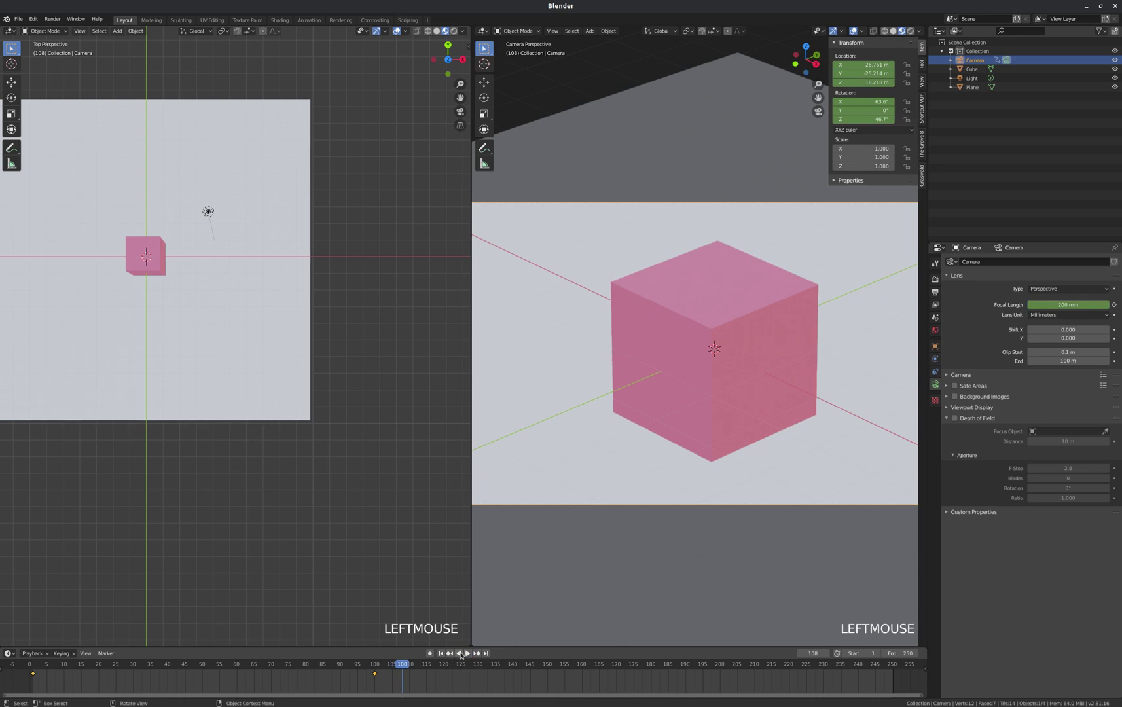
{"action": "left_click", "coordinate": [463, 653]}
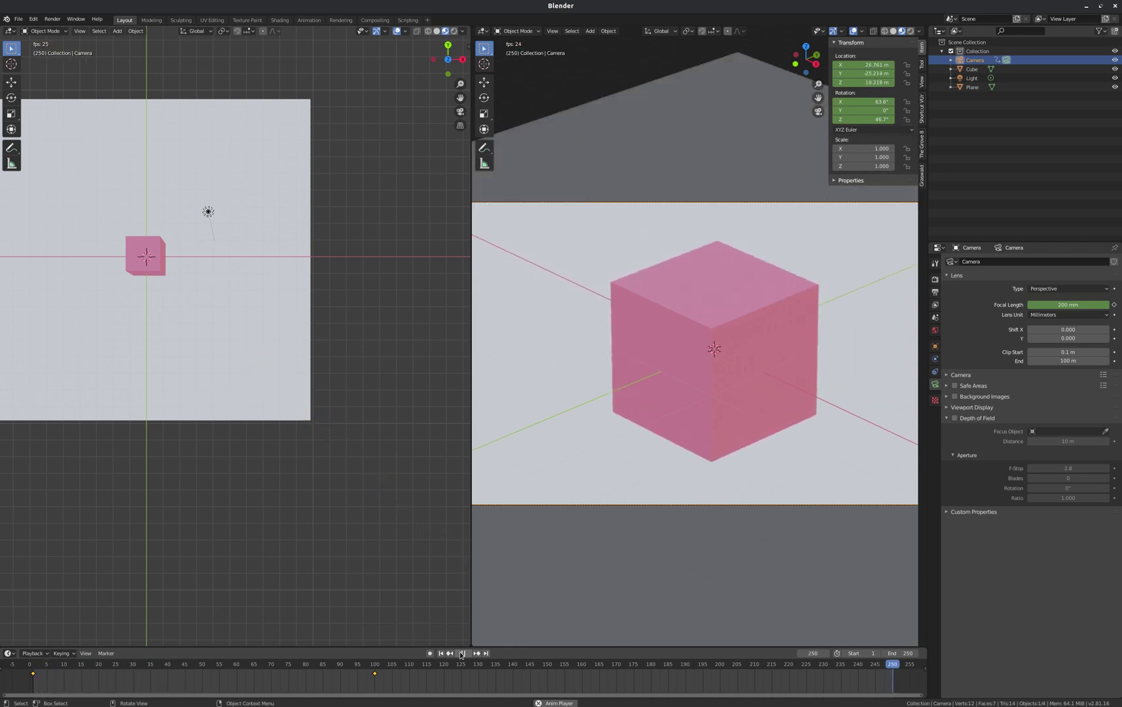
{"action": "left_click", "coordinate": [466, 656]}
{"action": "double_click", "coordinate": [442, 652]}
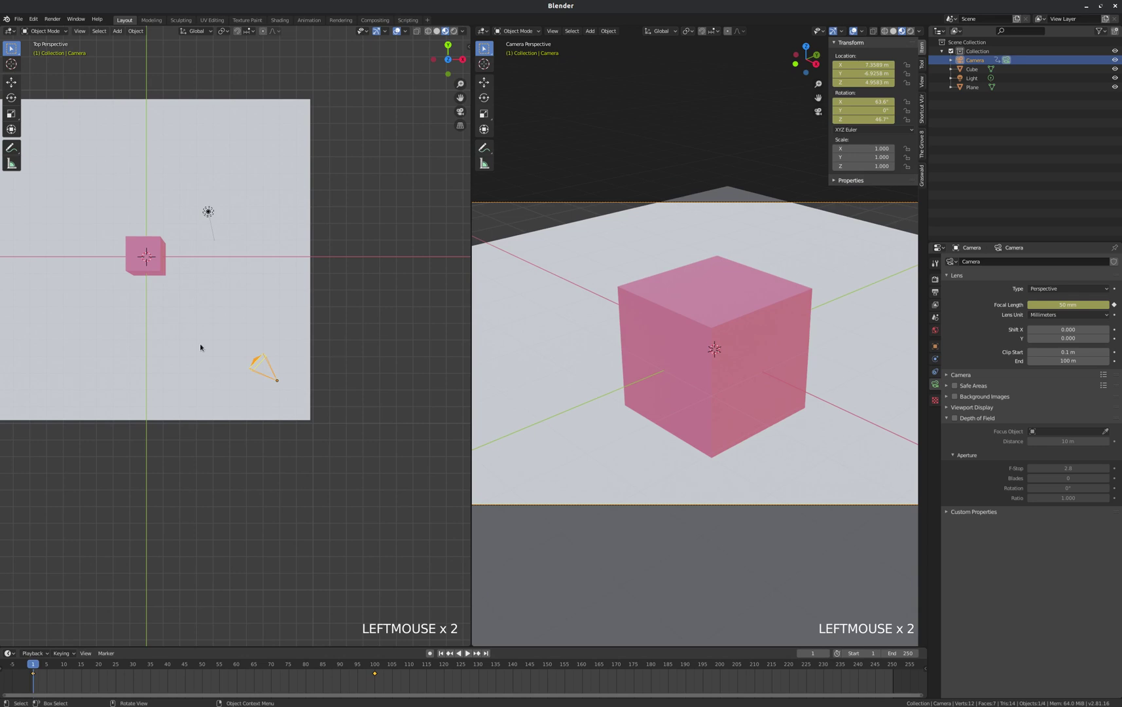
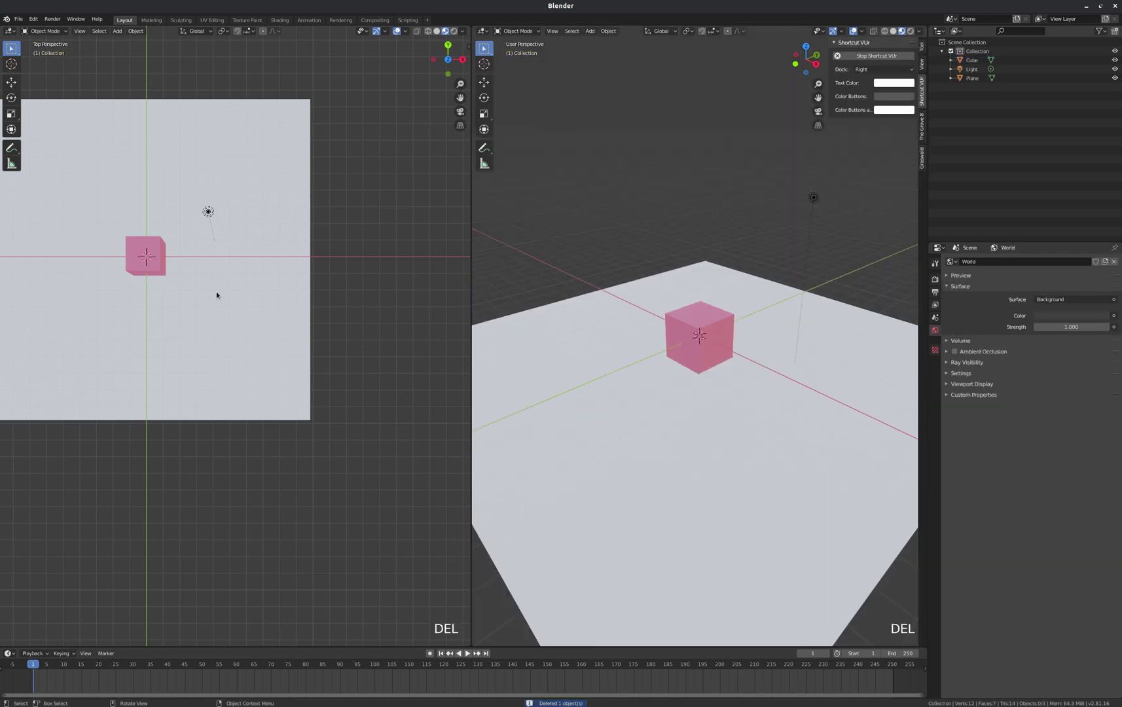
- Add a new camera and frame it in a top view
{"action": "key", "text": "shift+a"}
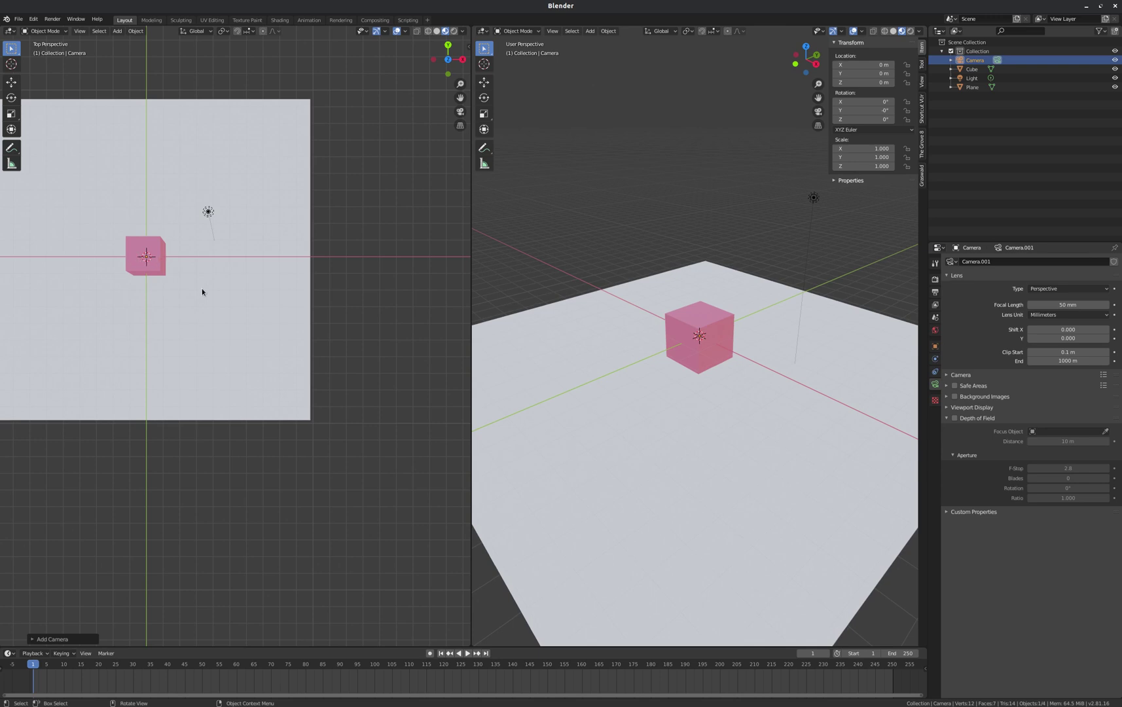
{"action": "key", "text": "KP_7"}
{"action": "key", "text": "KP_5"}
{"action": "scroll", "scroll_direction": "up", "scroll_amount": 3}
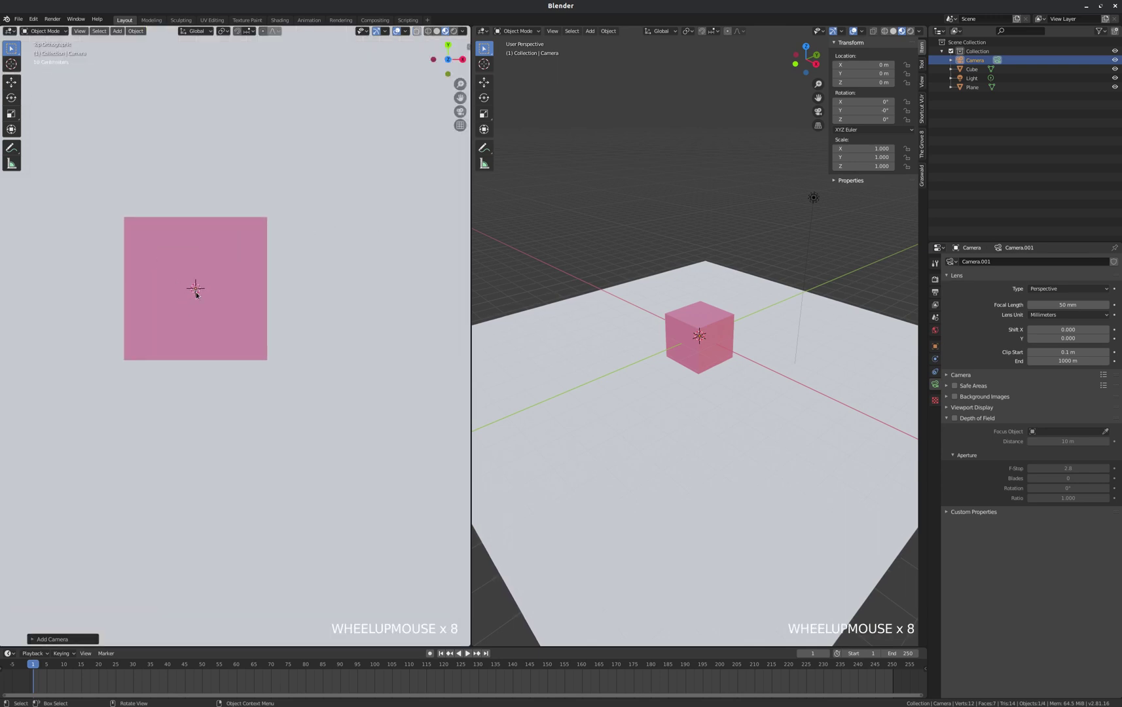
{"action": "scroll", "scroll_direction": "down", "scroll_amount": 3}
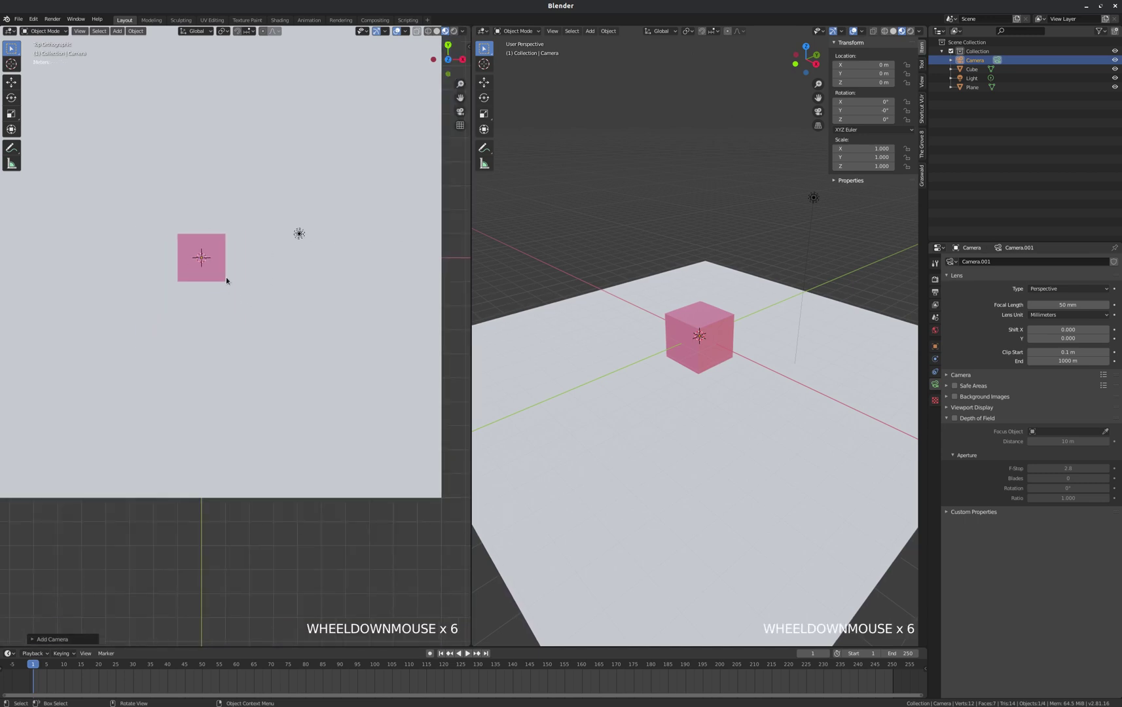
- Move the new camera off to the side of the cube and raise it above the ground
{"action": "key", "text": "g"}
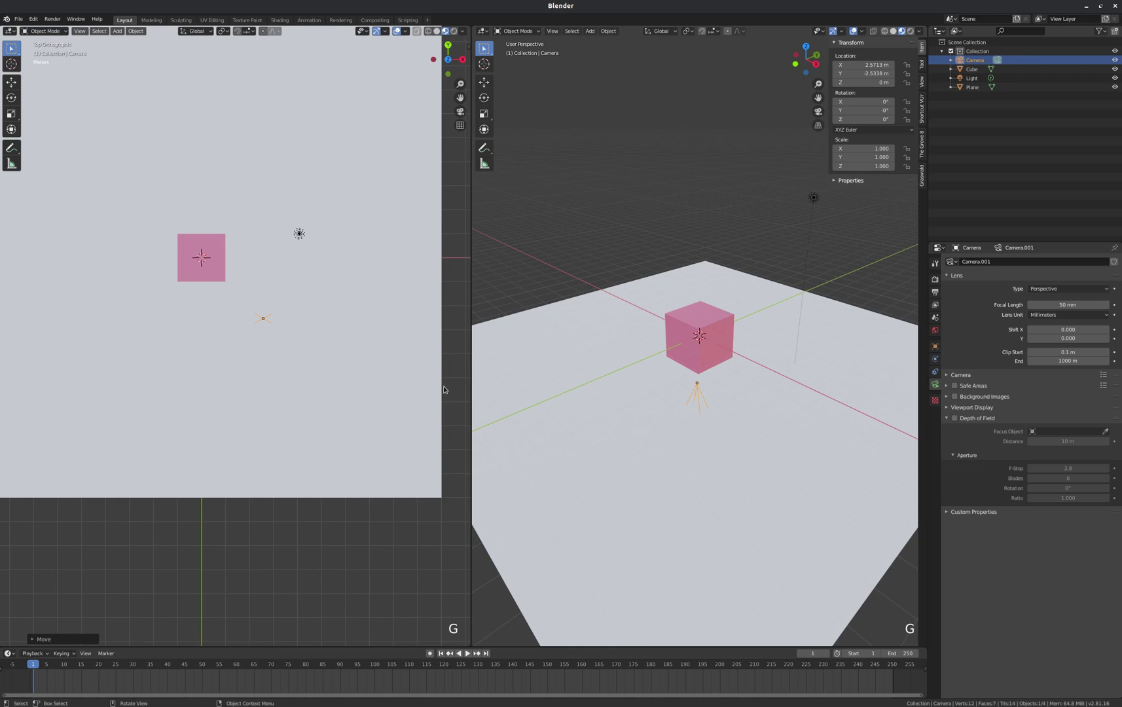
{"action": "key", "text": "g"}
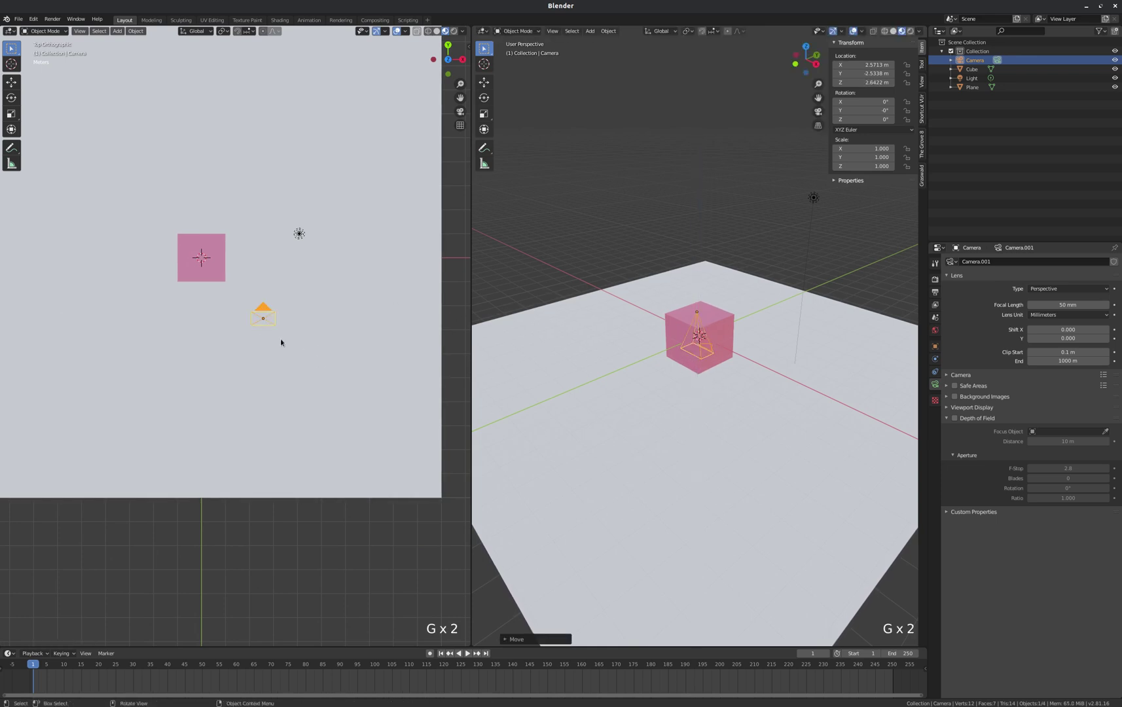
{"action": "scroll", "scroll_direction": "up", "scroll_amount": 3}
{"action": "scroll", "scroll_direction": "down", "scroll_amount": 3}
{"action": "scroll", "scroll_direction": "down", "scroll_amount": 3}
- Look through the new camera and steer it until the pink cube is framed
{"action": "key", "text": "KP_0"}
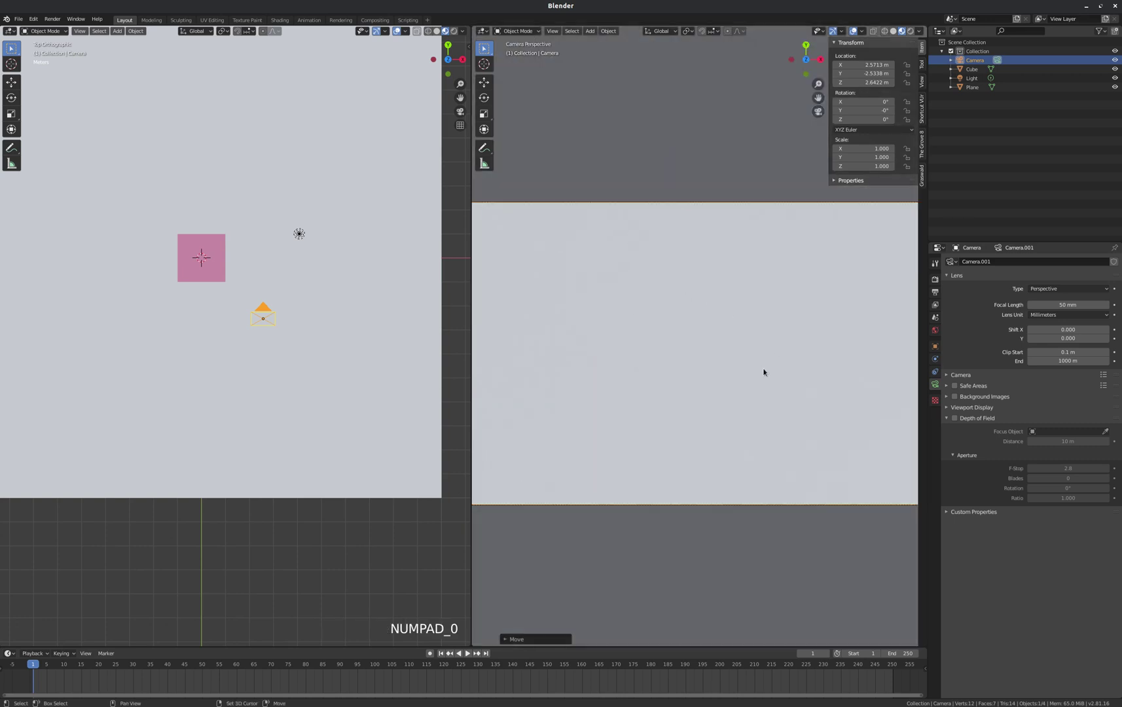
{"action": "key", "text": "shift+`"}
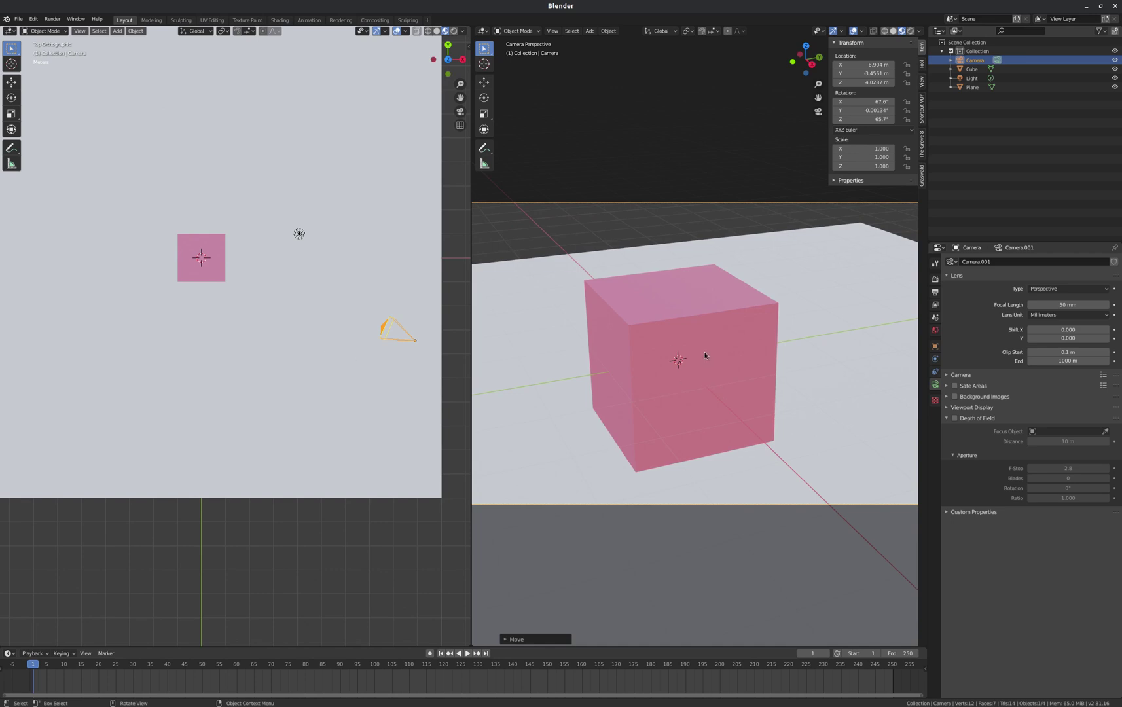
- Show the camera shot with Rendered viewport shading and resize the viewport
{"action": "key", "text": "z"}
{"action": "key", "text": "z"}
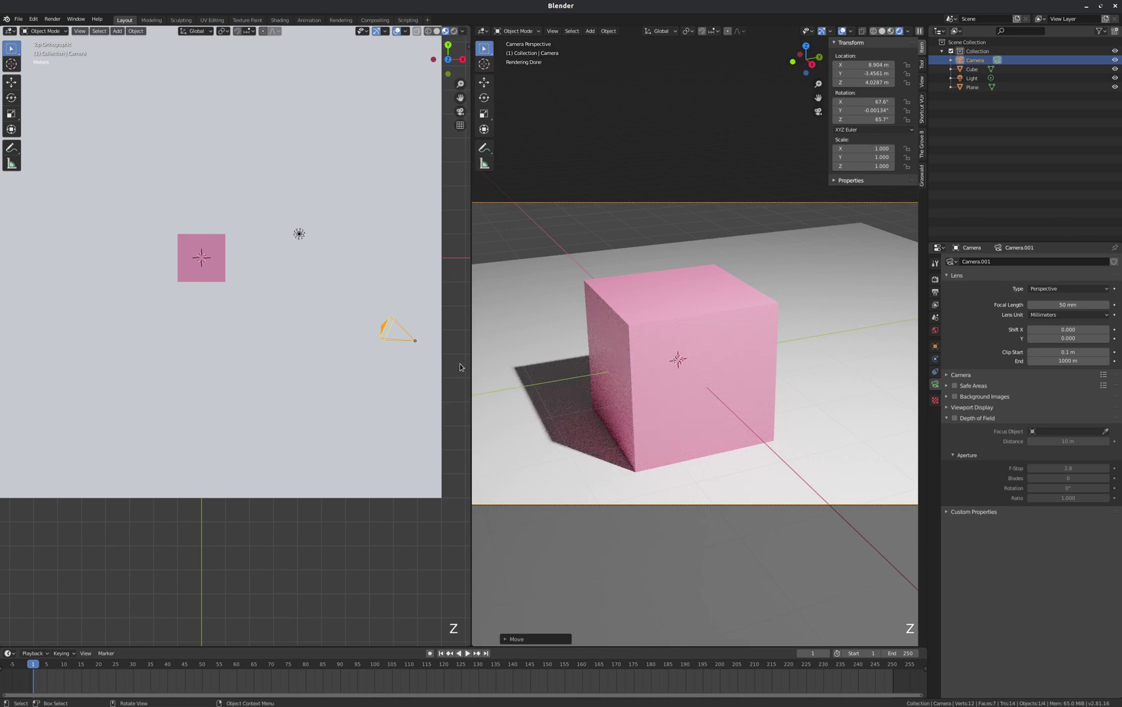
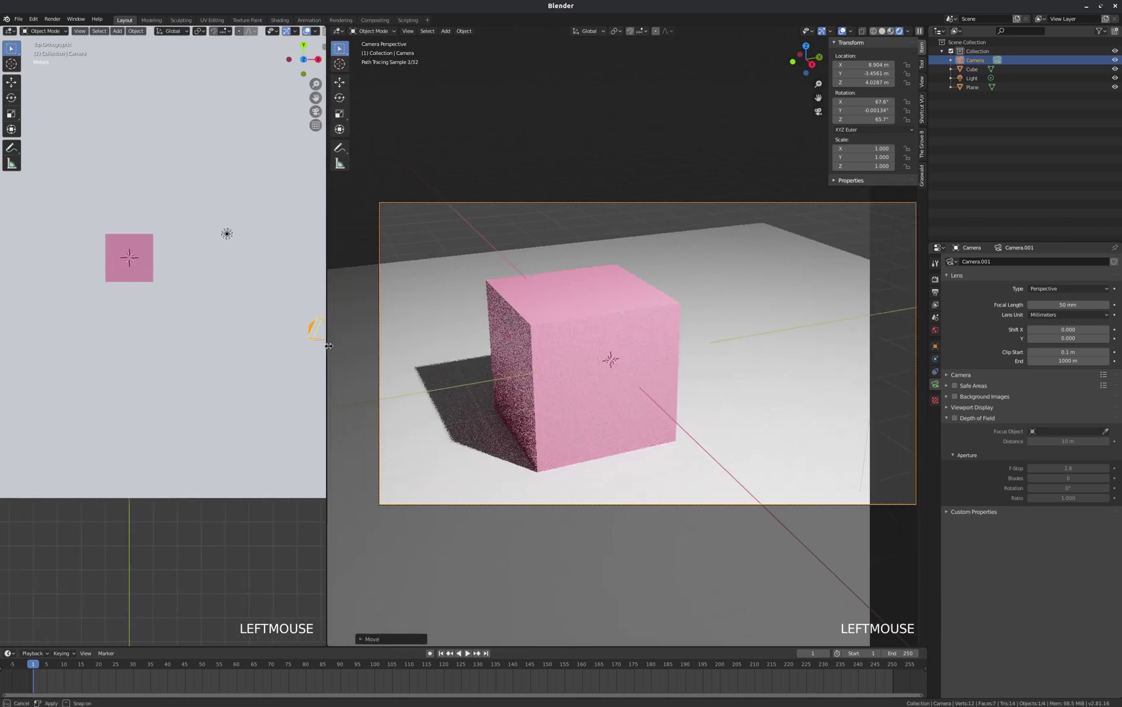
{"action": "scroll", "scroll_direction": "down", "scroll_amount": 3}
{"action": "scroll", "scroll_direction": "up", "scroll_amount": 3}
{"action": "scroll", "scroll_direction": "down", "scroll_amount": 3}
{"action": "scroll", "scroll_direction": "up", "scroll_amount": 3}
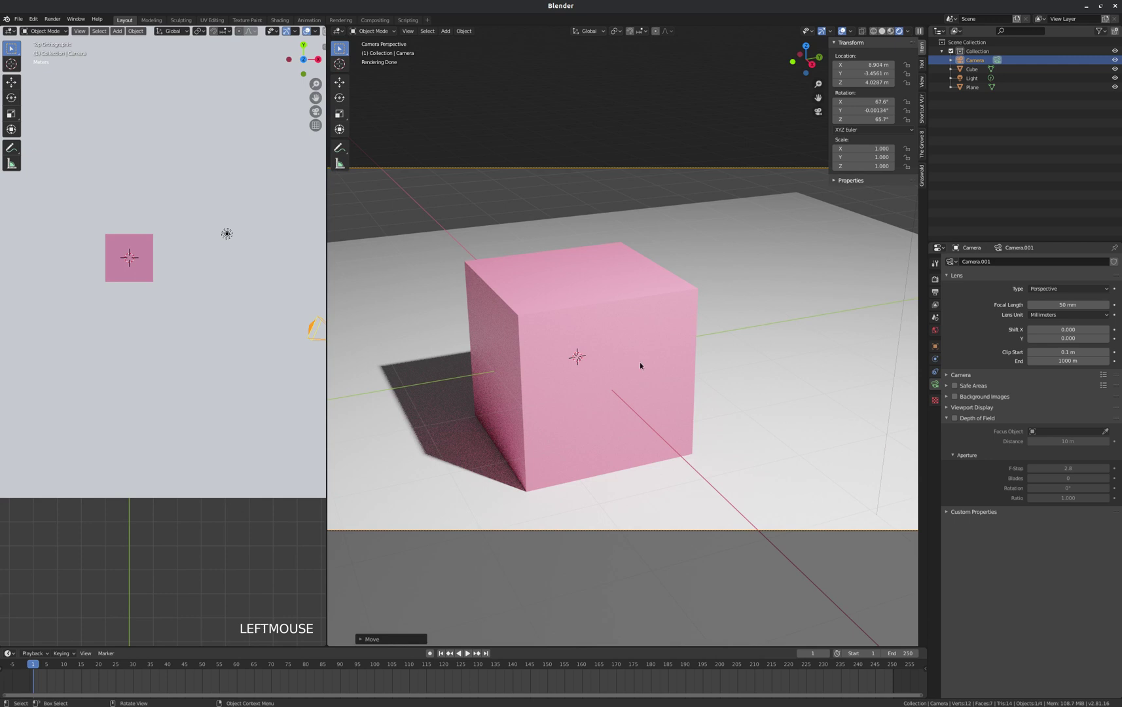
- Enable Depth of Field on the camera, keeping focus distance 10 m and f-stop 2.8
{"action": "left_click", "coordinate": [938, 388]}
{"action": "left_click", "coordinate": [960, 417]}
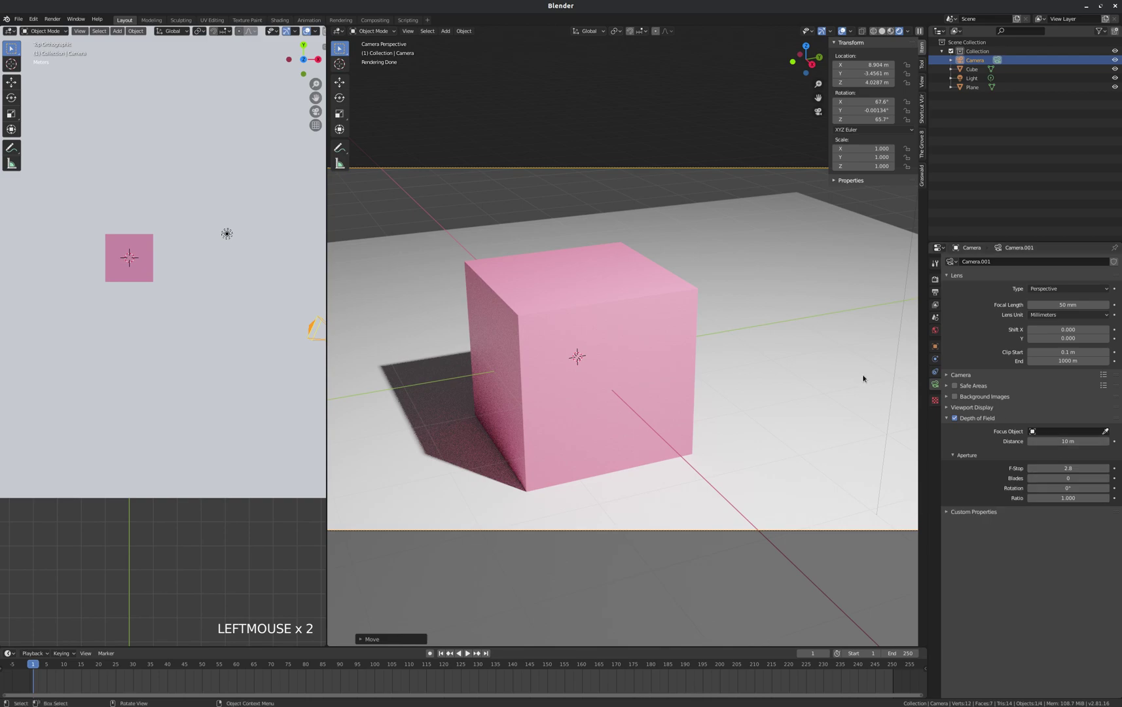
- Zoom the camera viewport in and out to judge how the cube fills the frame
{"action": "scroll", "scroll_direction": "up", "scroll_amount": 3}
{"action": "scroll", "scroll_direction": "down", "scroll_amount": 3}
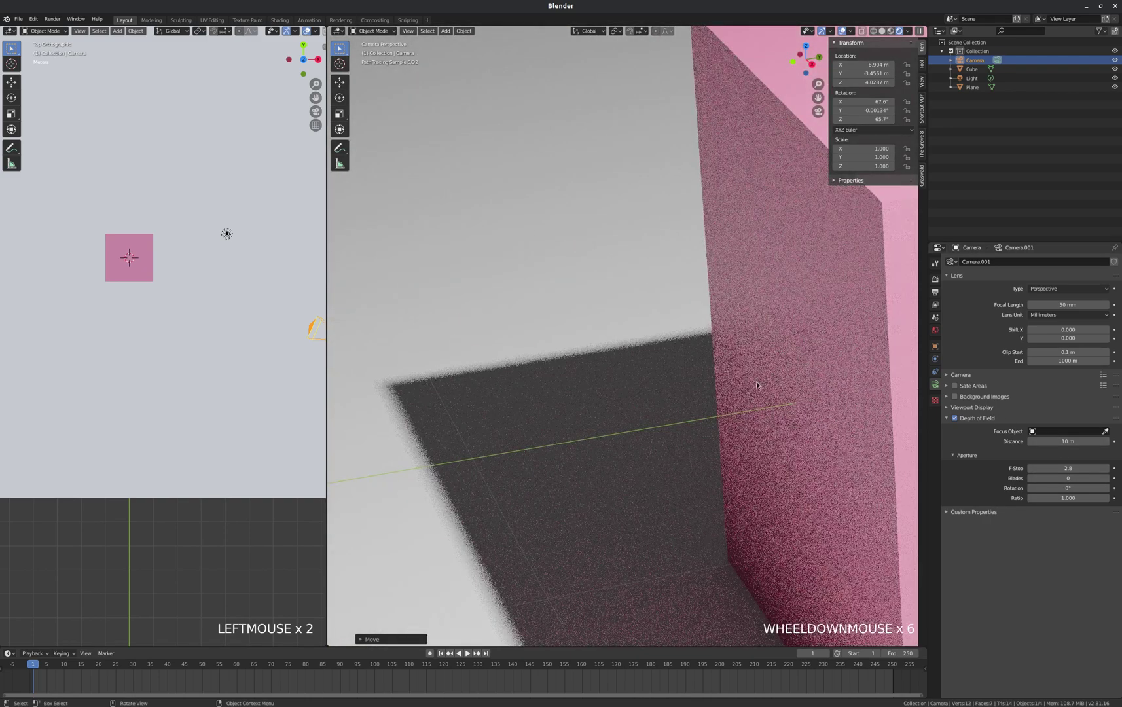
{"action": "scroll", "scroll_direction": "up", "scroll_amount": 3}
{"action": "scroll", "scroll_direction": "down", "scroll_amount": 3}
{"action": "scroll", "scroll_direction": "down", "scroll_amount": 3}
{"action": "scroll", "scroll_direction": "up", "scroll_amount": 3}
{"action": "scroll", "scroll_direction": "up", "scroll_amount": 3}
{"action": "scroll", "scroll_direction": "up", "scroll_amount": 3}
{"action": "scroll", "scroll_direction": "down", "scroll_amount": 3}
{"action": "scroll", "scroll_direction": "up", "scroll_amount": 3}
{"action": "scroll", "scroll_direction": "down", "scroll_amount": 3}
{"action": "scroll", "scroll_direction": "up", "scroll_amount": 3}
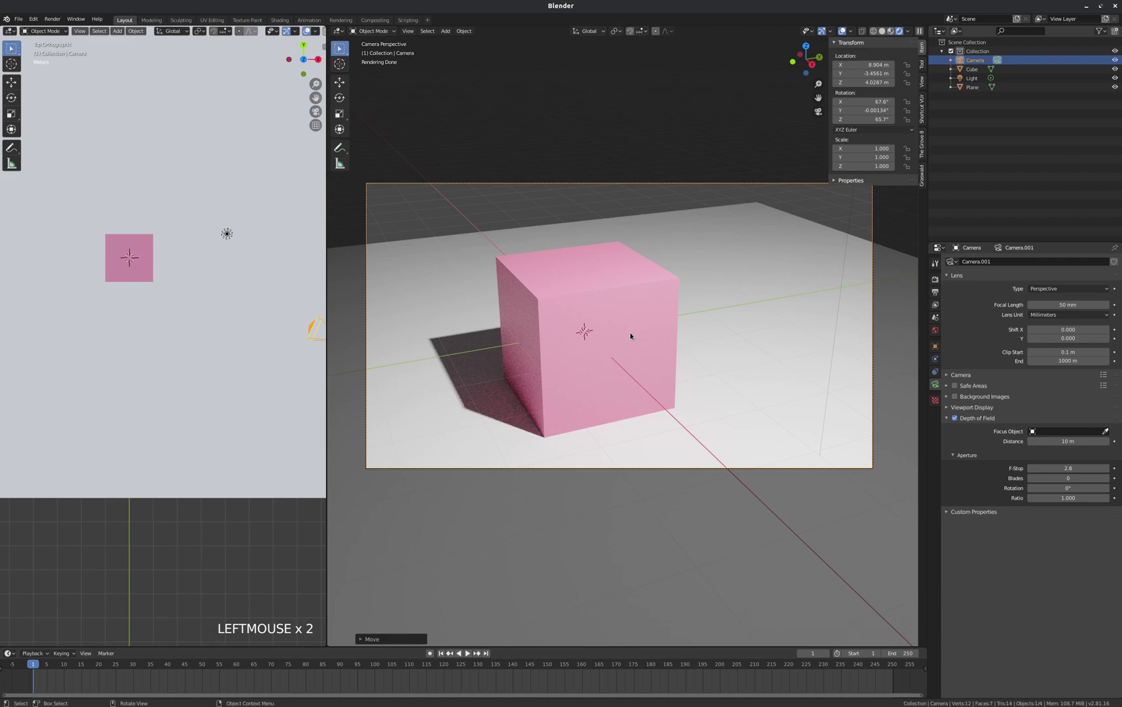
- Fly the camera with walk navigation slightly closer so the cube's edge fills the shot
{"action": "key", "text": "shift+`"}
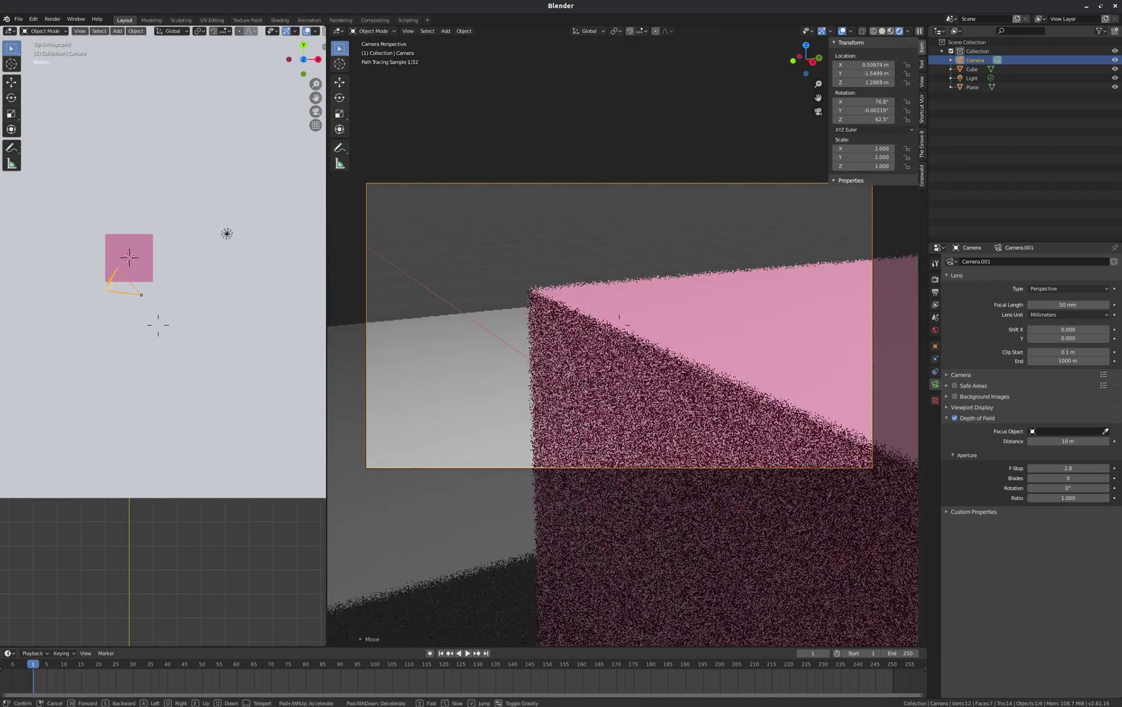
{"action": "scroll", "scroll_direction": "up", "scroll_amount": 3}
{"action": "scroll", "scroll_direction": "down", "scroll_amount": 3}
{"action": "scroll", "scroll_direction": "up", "scroll_amount": 3}
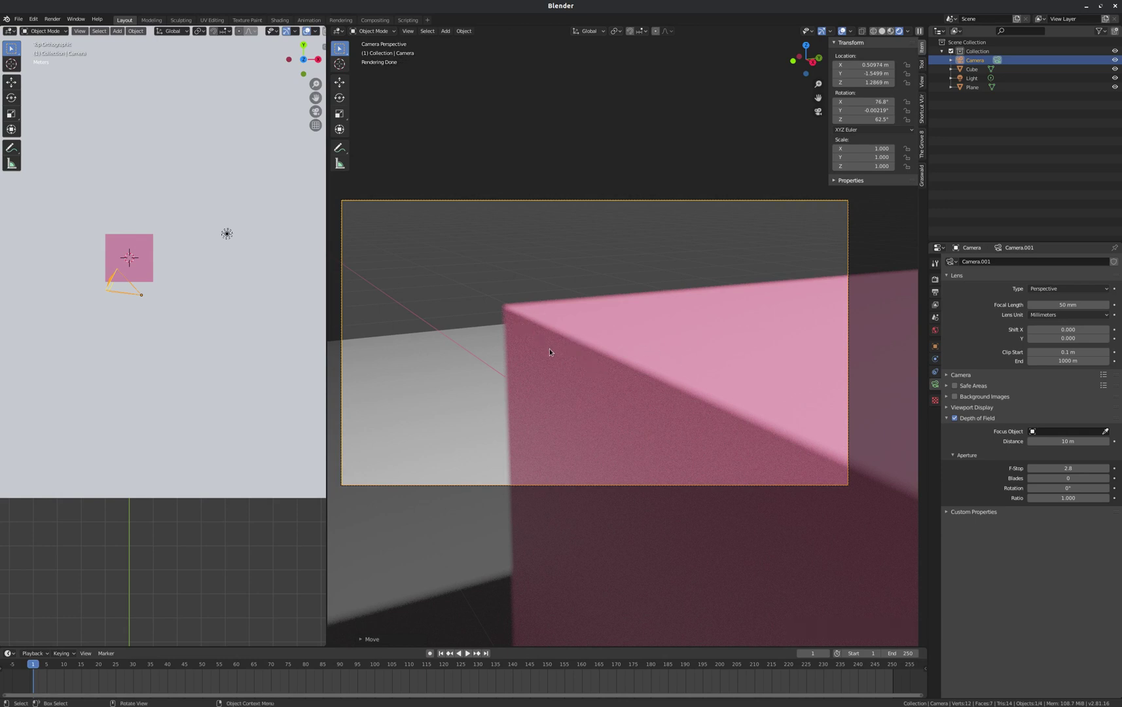
- Leave walk navigation and bring up the Add menu to insert a plain-axes empty
{"action": "key", "text": "shift+`"}
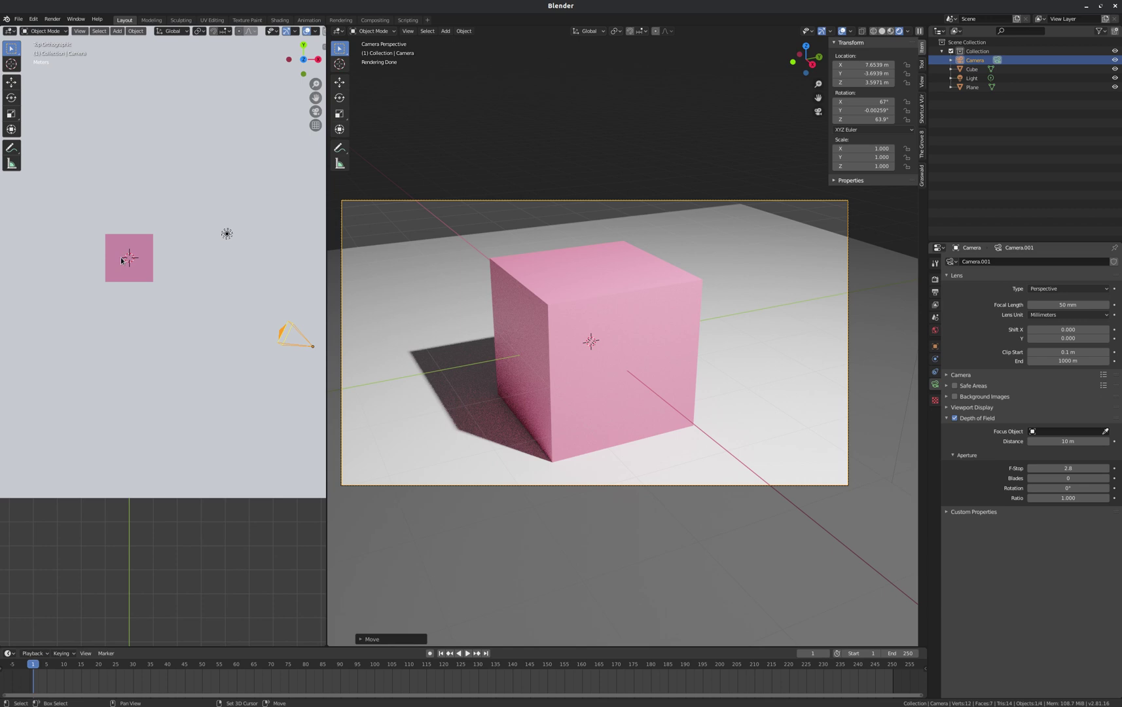
{"action": "key", "text": "shift+a"}
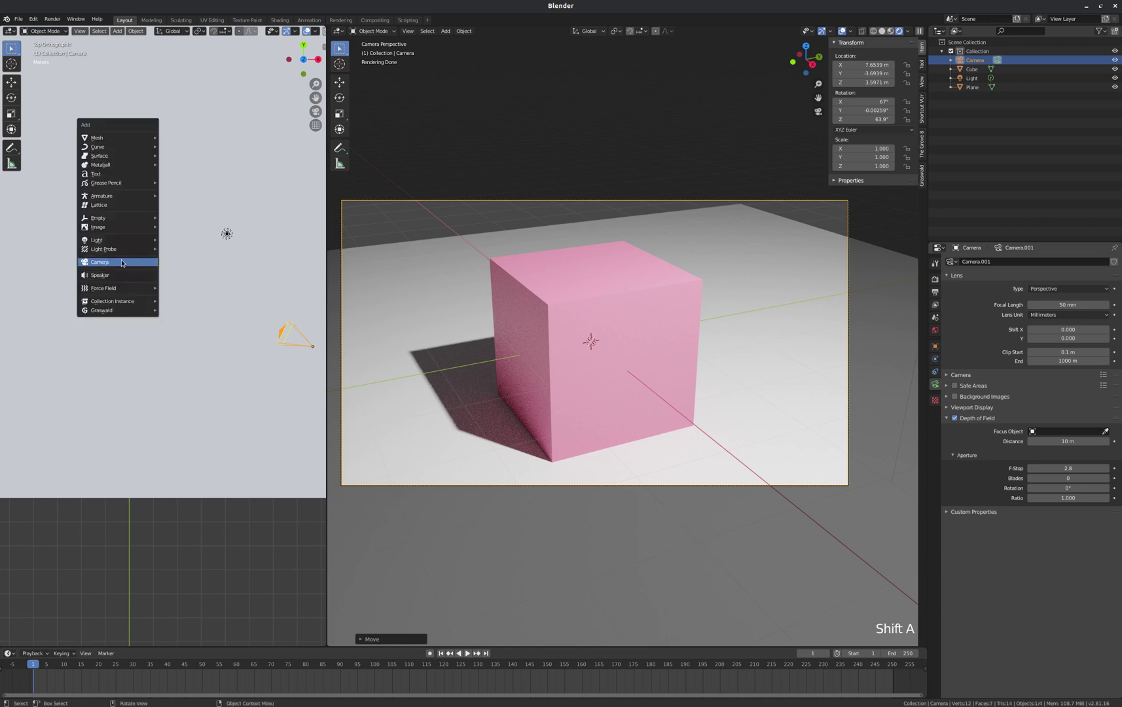
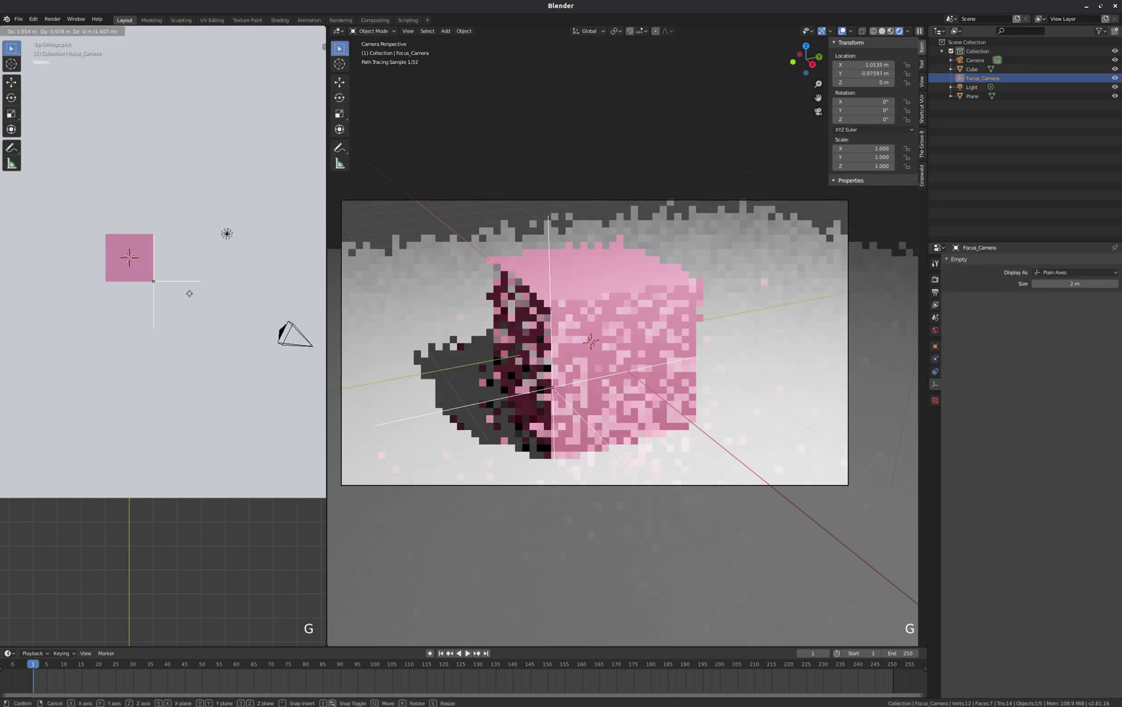
- Lift the Focus_Camera empty along Z up to the cube's near top corner
{"action": "key", "text": "g"}
{"action": "key", "text": "g"}
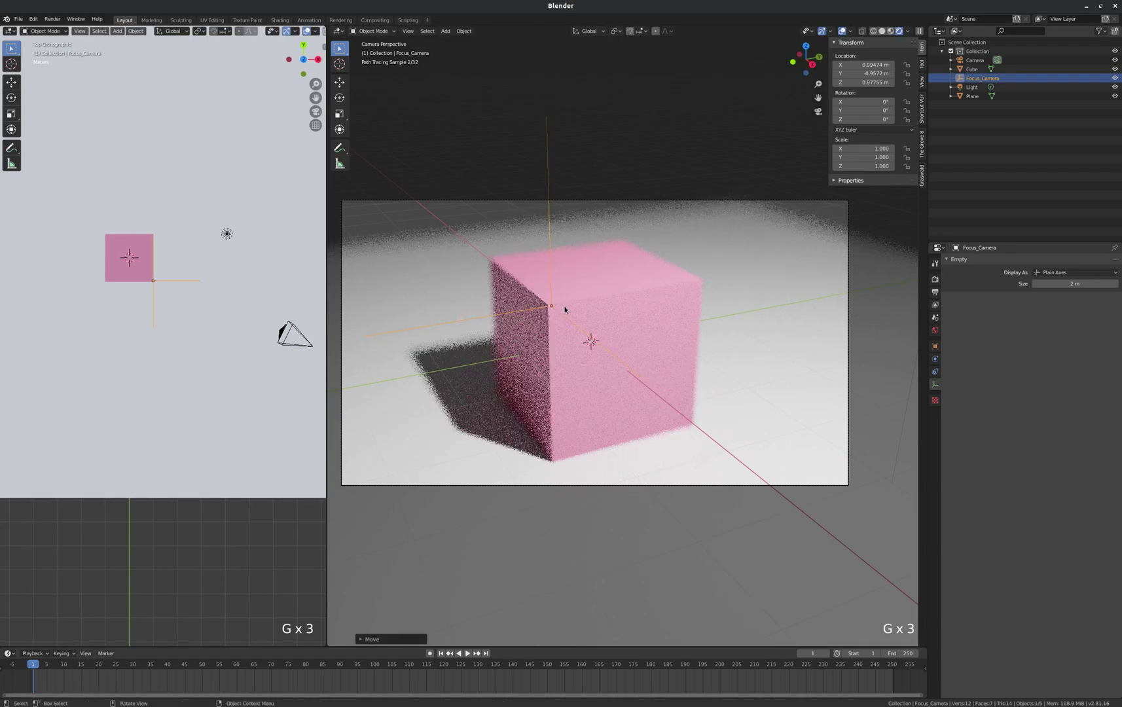
{"action": "scroll", "scroll_direction": "up", "scroll_amount": 3}
{"action": "scroll", "scroll_direction": "down", "scroll_amount": 3}
{"action": "scroll", "scroll_direction": "up", "scroll_amount": 3}
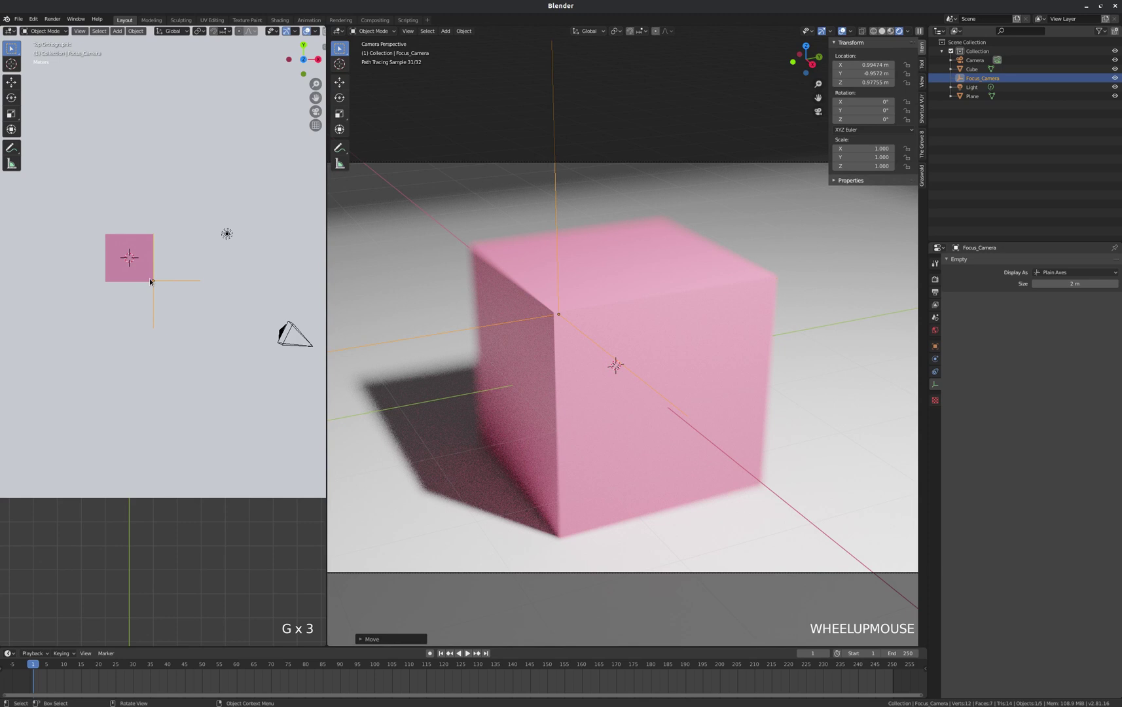
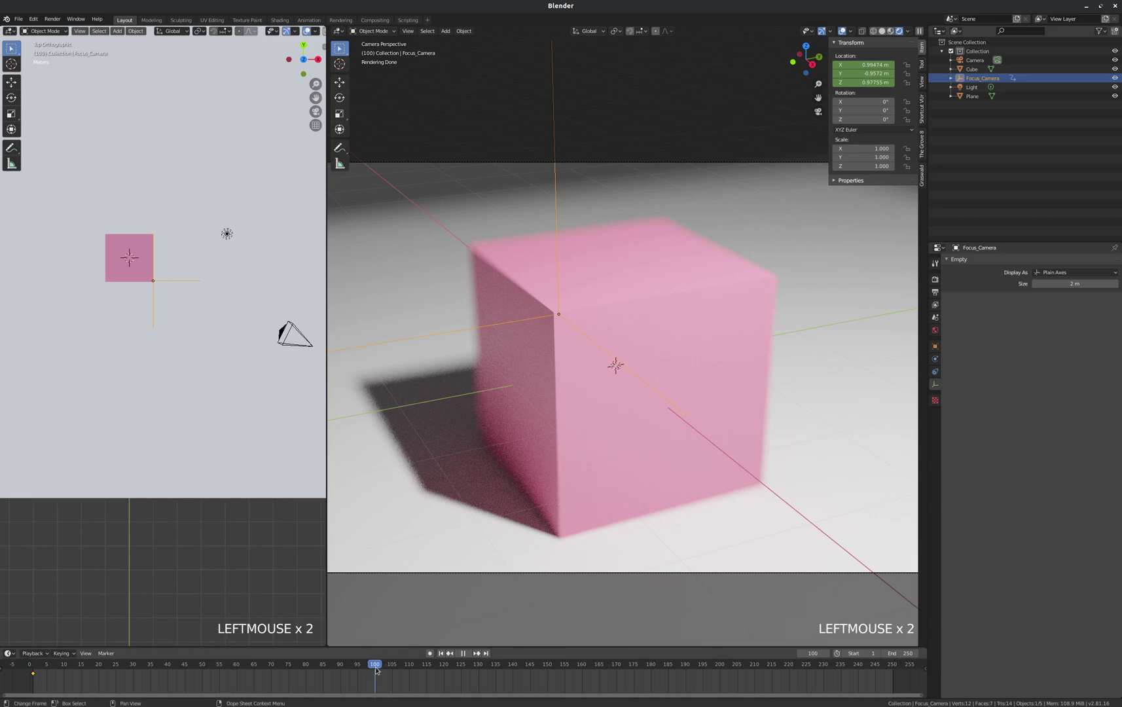
- Move the empty to the opposite top corner, keyframe it, and play back the focus shift
{"action": "key", "text": "g"}
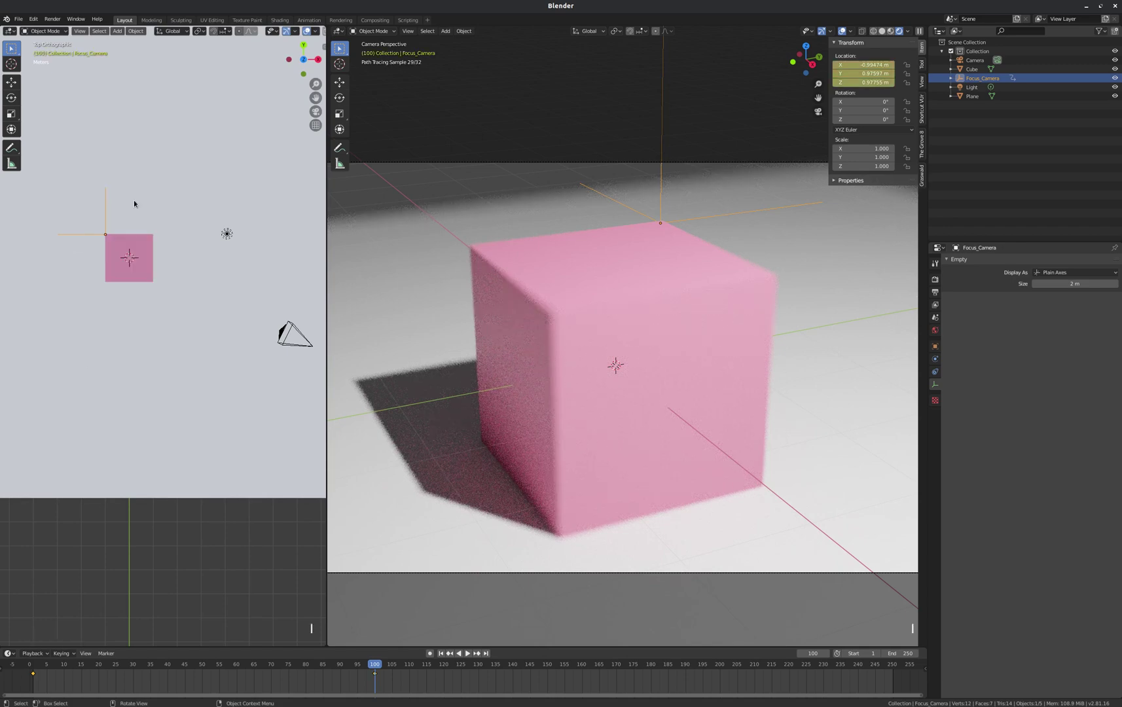
{"action": "left_click", "coordinate": [442, 654]}
{"action": "left_click", "coordinate": [472, 654]}
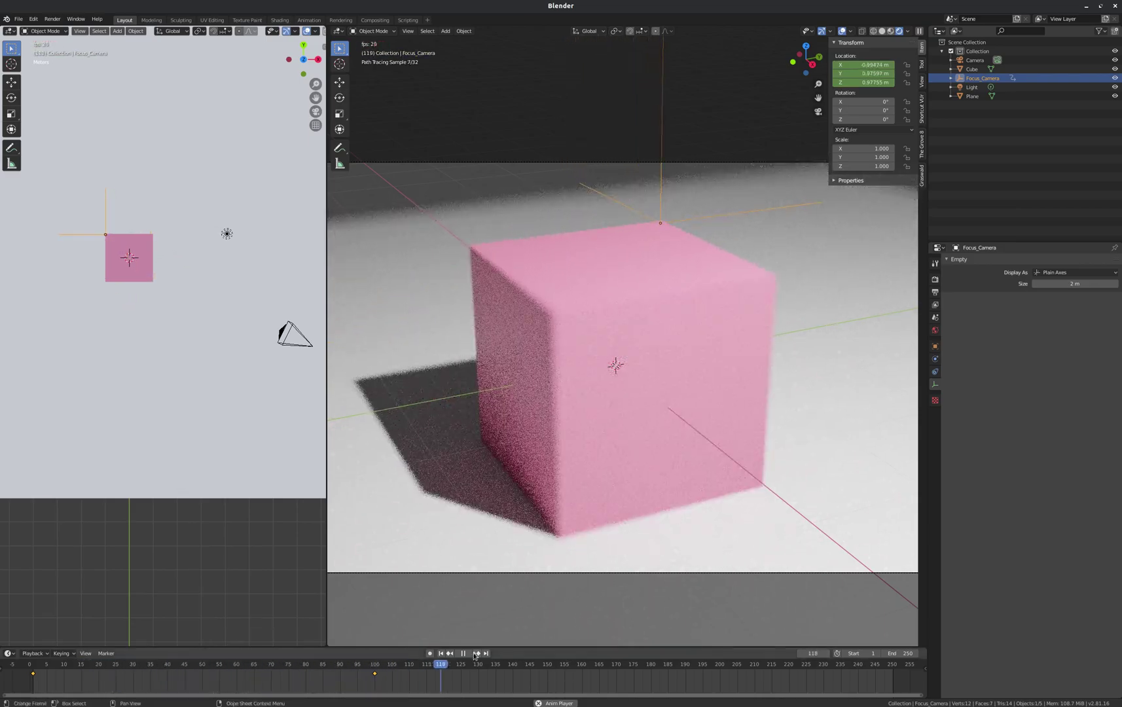
{"action": "left_click", "coordinate": [468, 652]}
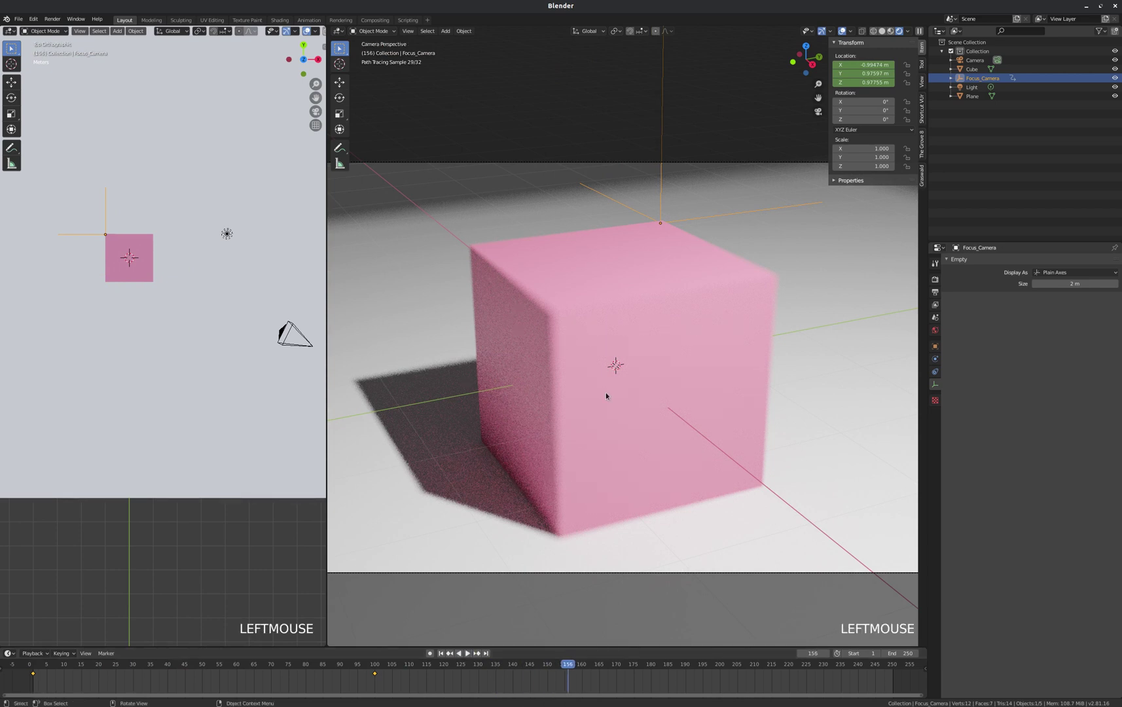
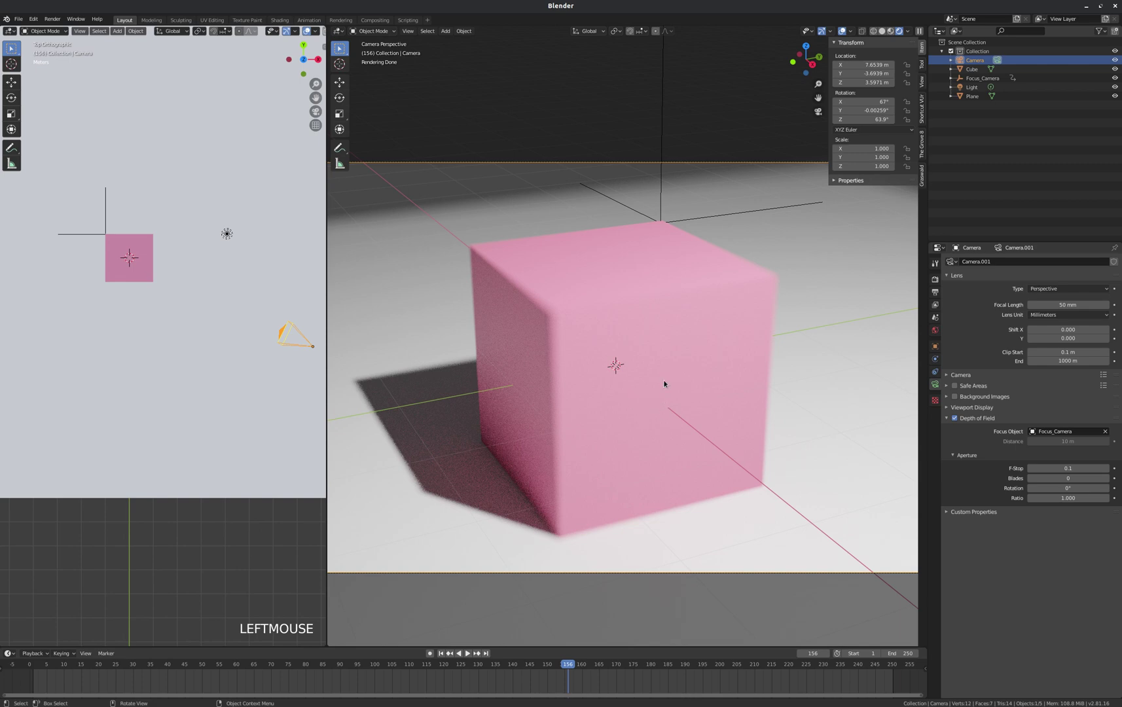
- Fly the camera in close over the cube's top corner with walk navigation
{"action": "key", "text": "shift+`"}
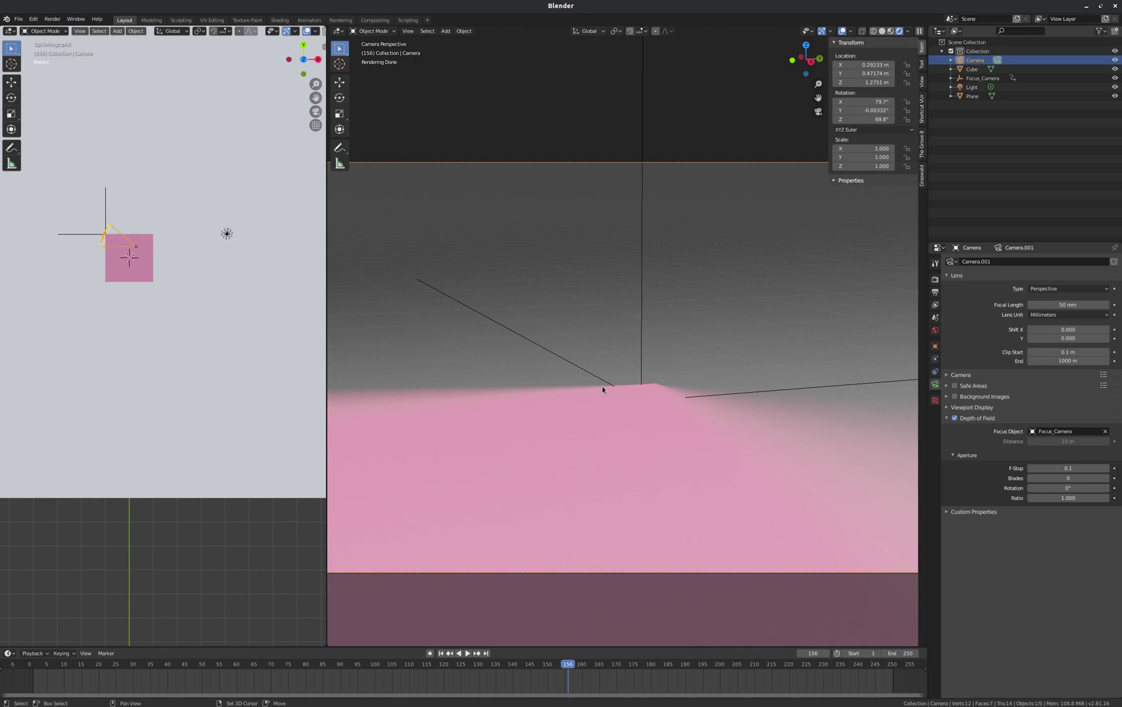
- Add a UV sphere and scale it down to a small ball of about 0.115
{"action": "key", "text": "shift+a"}
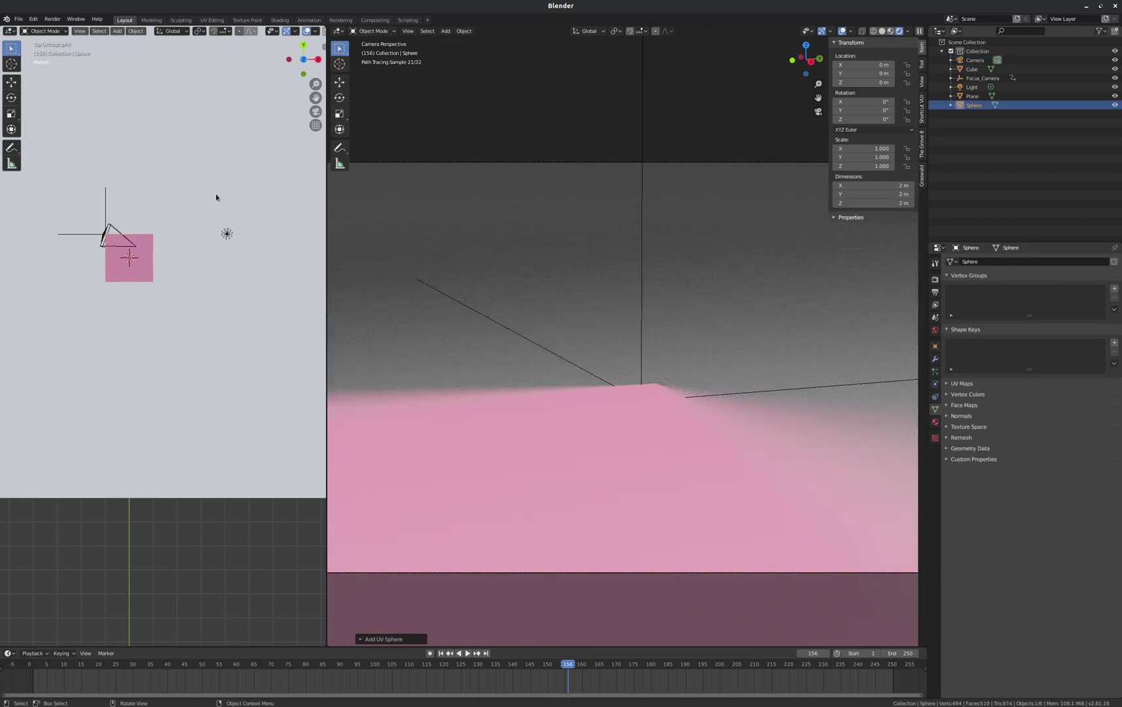
{"action": "key", "text": "s"}
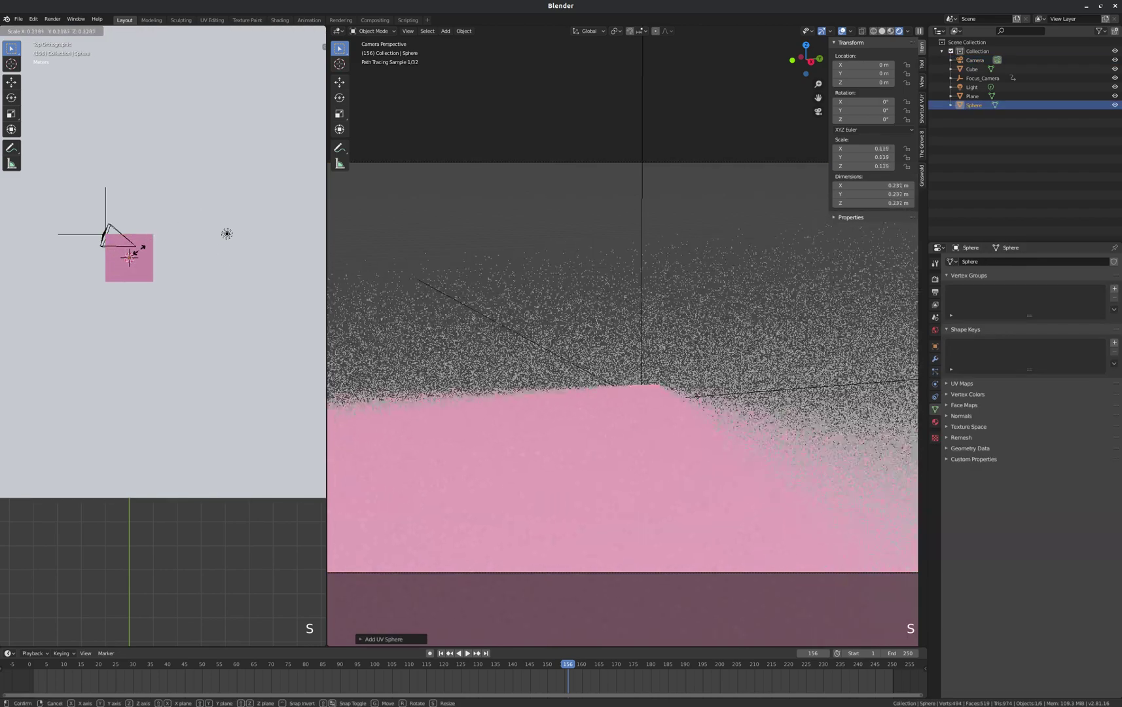
- Move the small sphere over and up onto the pink cube's top corner
{"action": "key", "text": "g"}
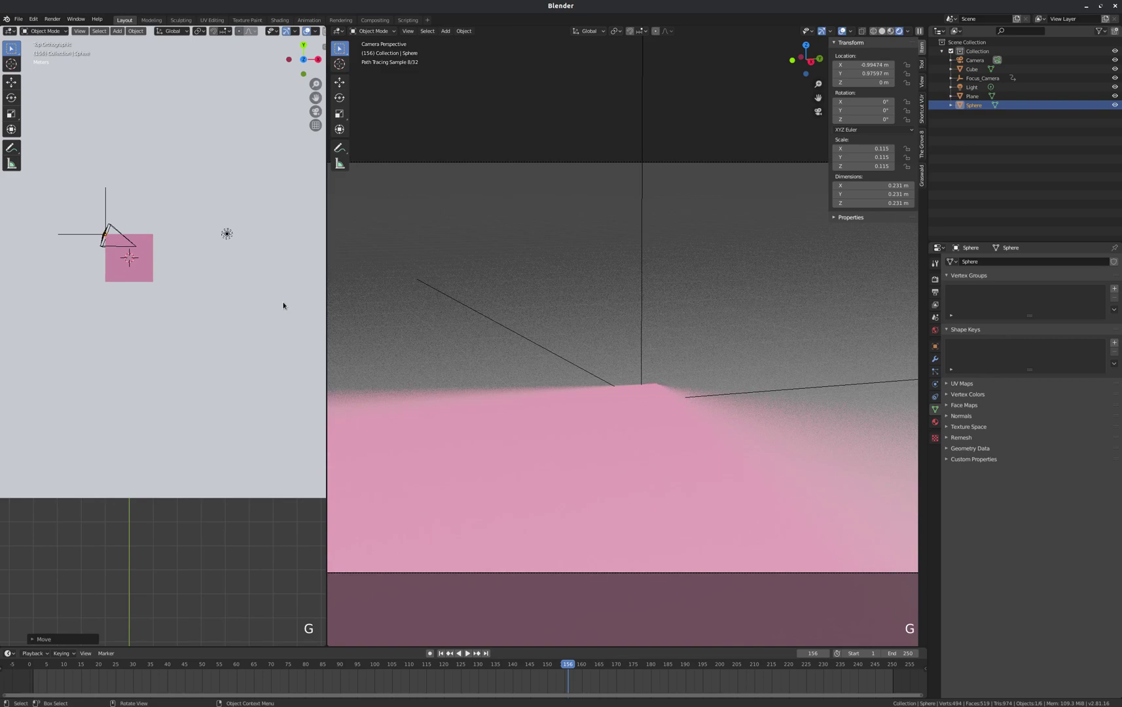
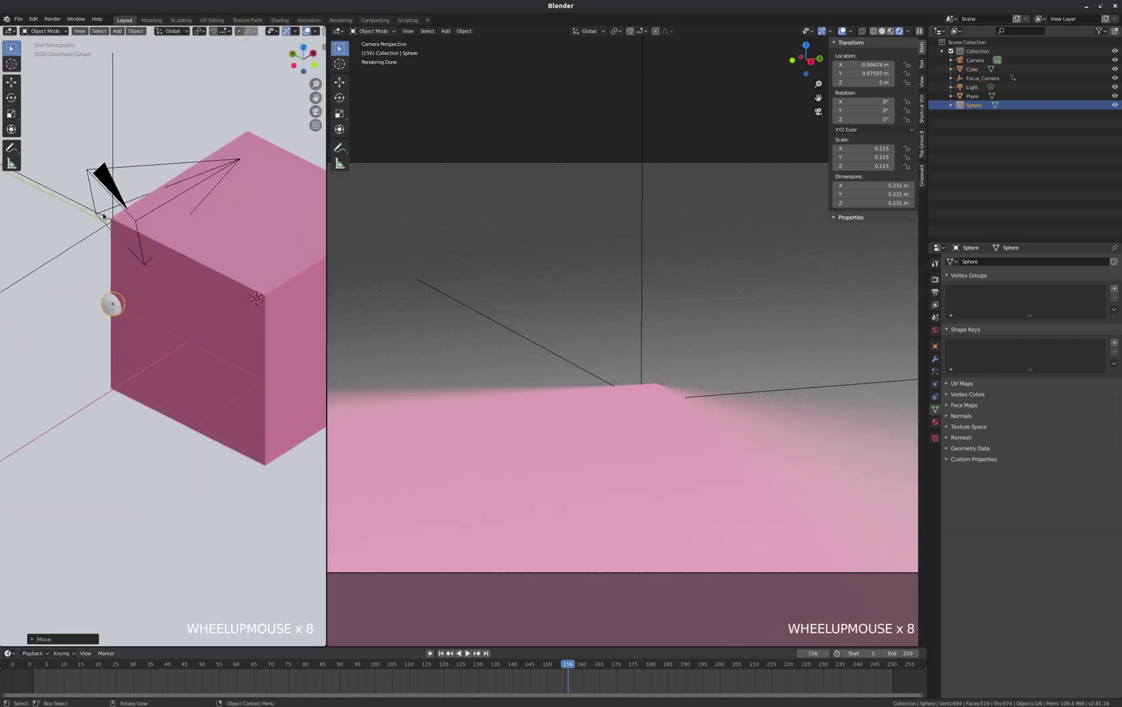
{"action": "key", "text": "g"}
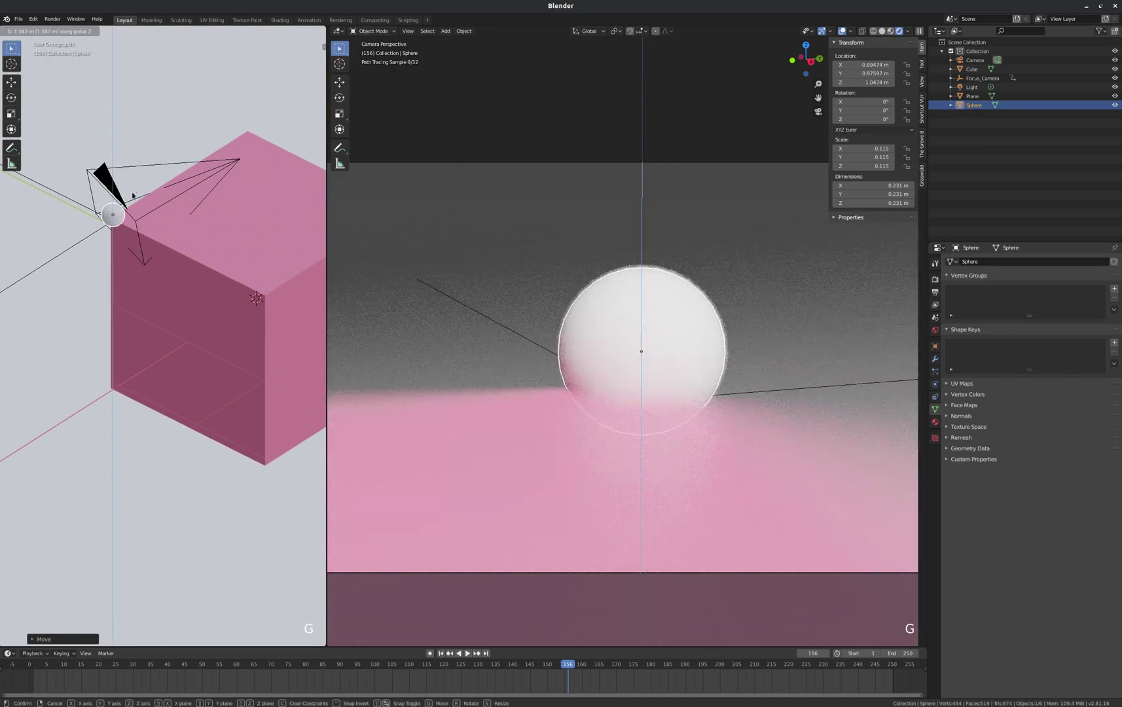
{"action": "scroll", "scroll_direction": "up", "scroll_amount": 3}
{"action": "key", "text": "g"}
{"action": "scroll", "scroll_direction": "up", "scroll_amount": 3}
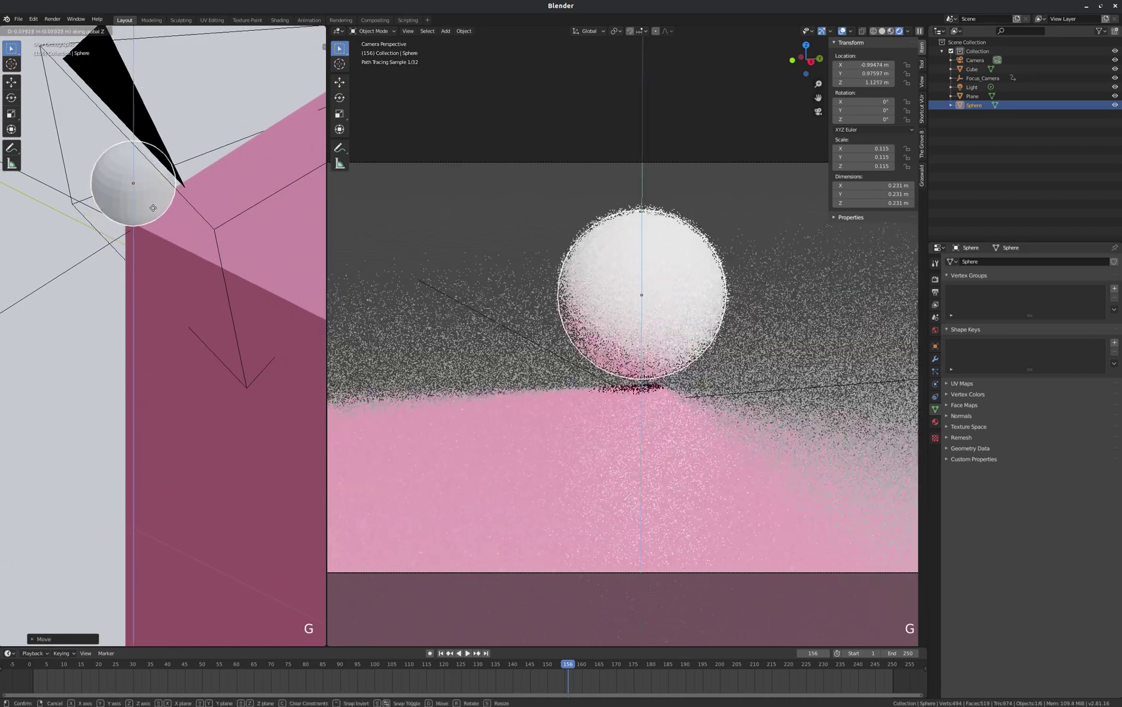
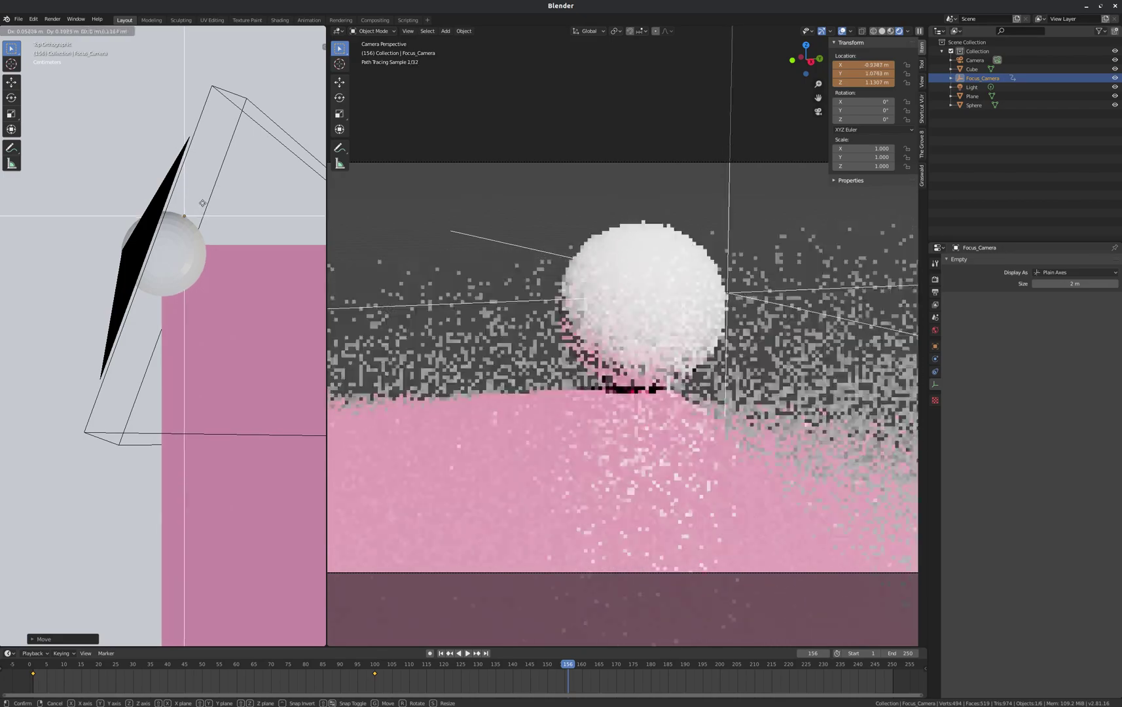
- Zoom the view to check the Focus_Camera empty sitting on the small sphere
{"action": "scroll", "scroll_direction": "down", "scroll_amount": 3}
{"action": "scroll", "scroll_direction": "up", "scroll_amount": 3}
{"action": "scroll", "scroll_direction": "down", "scroll_amount": 3}
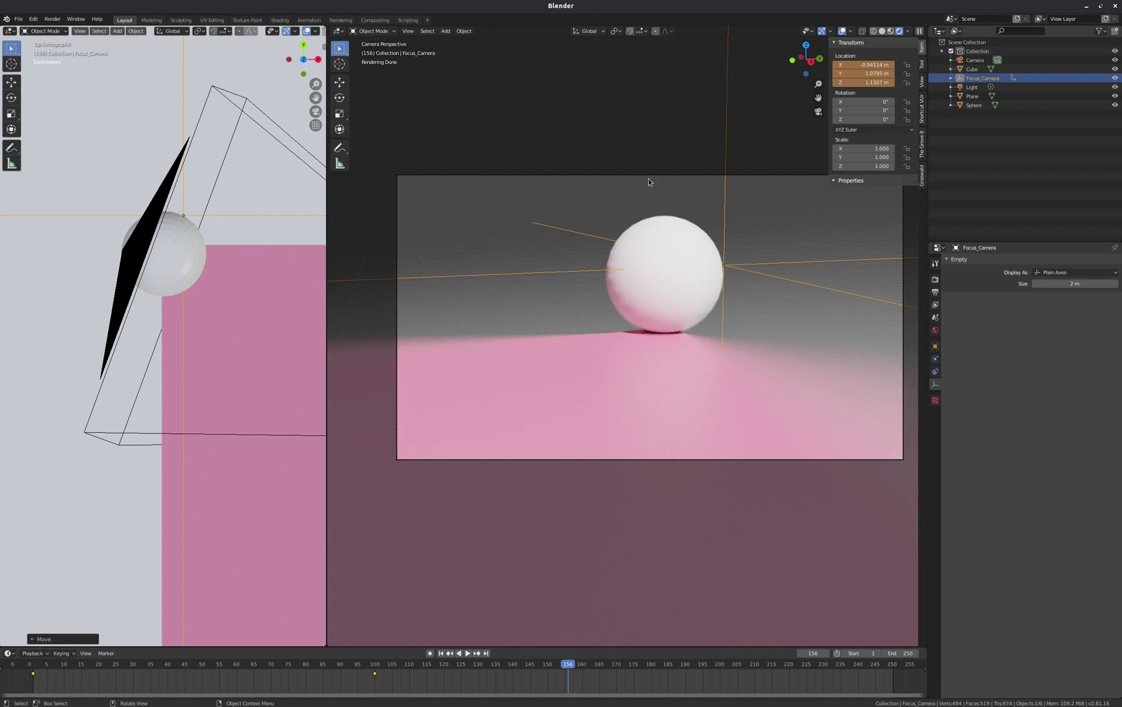
- Visit frames 1 and 100, select a focus keyframe and undo a first retiming attempt
{"action": "left_click", "coordinate": [444, 652]}
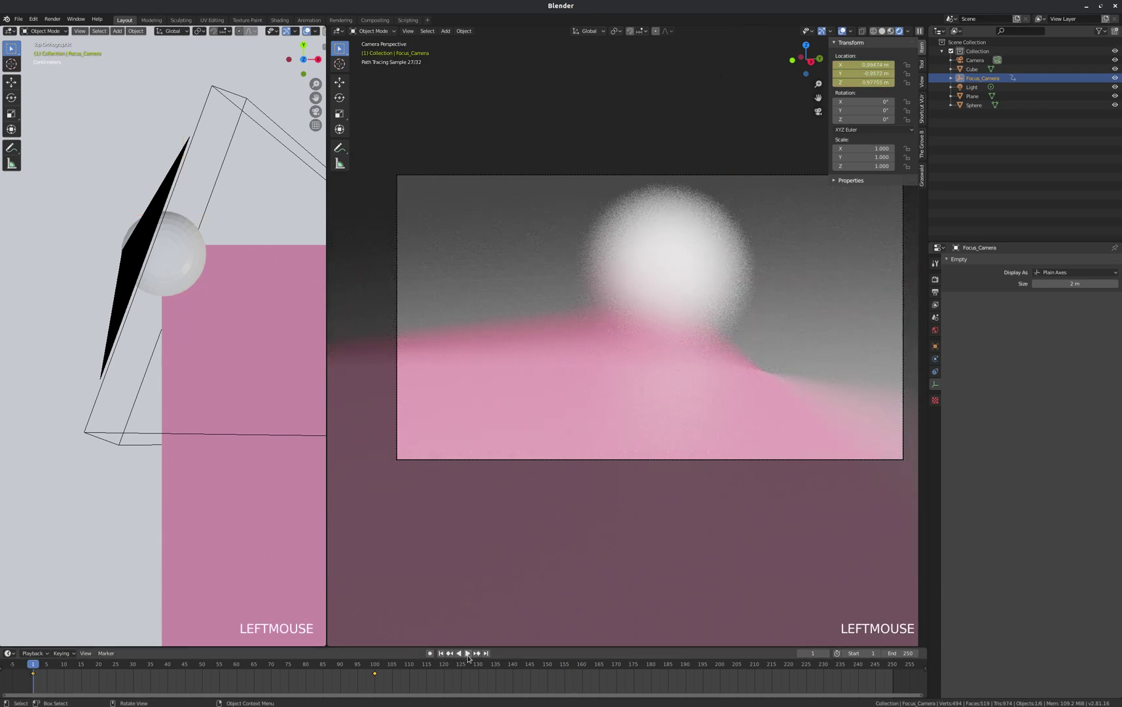
{"action": "left_click", "coordinate": [343, 663]}
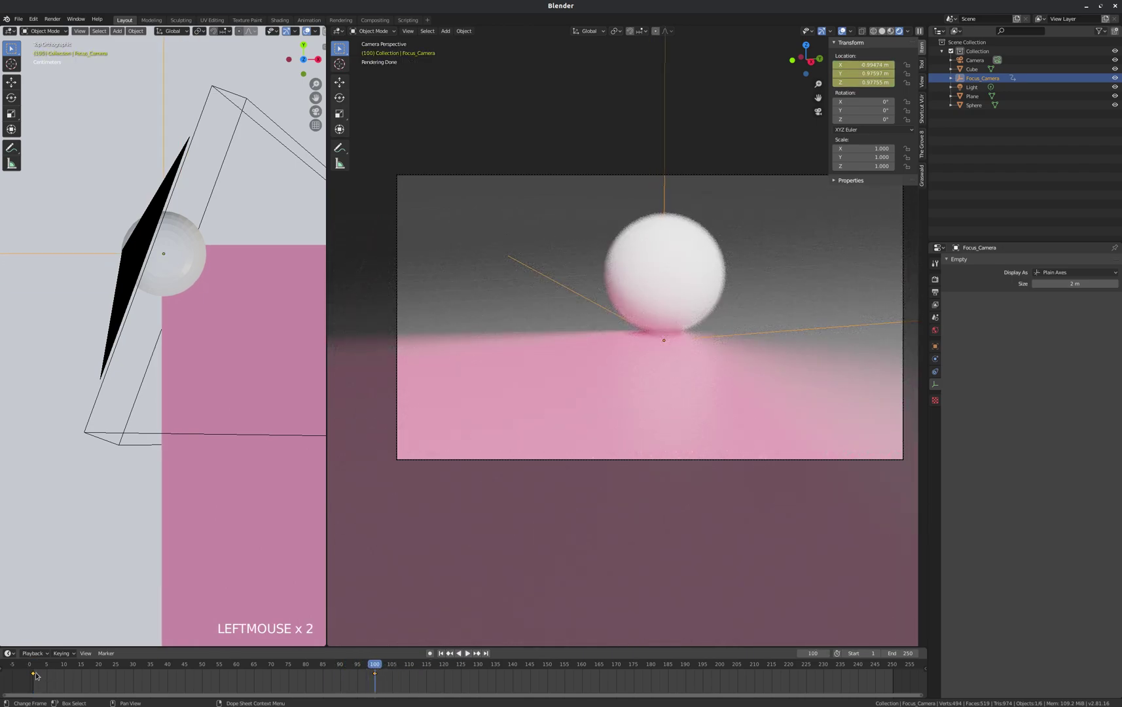
{"action": "left_click", "coordinate": [37, 676]}
{"action": "key", "text": "g"}
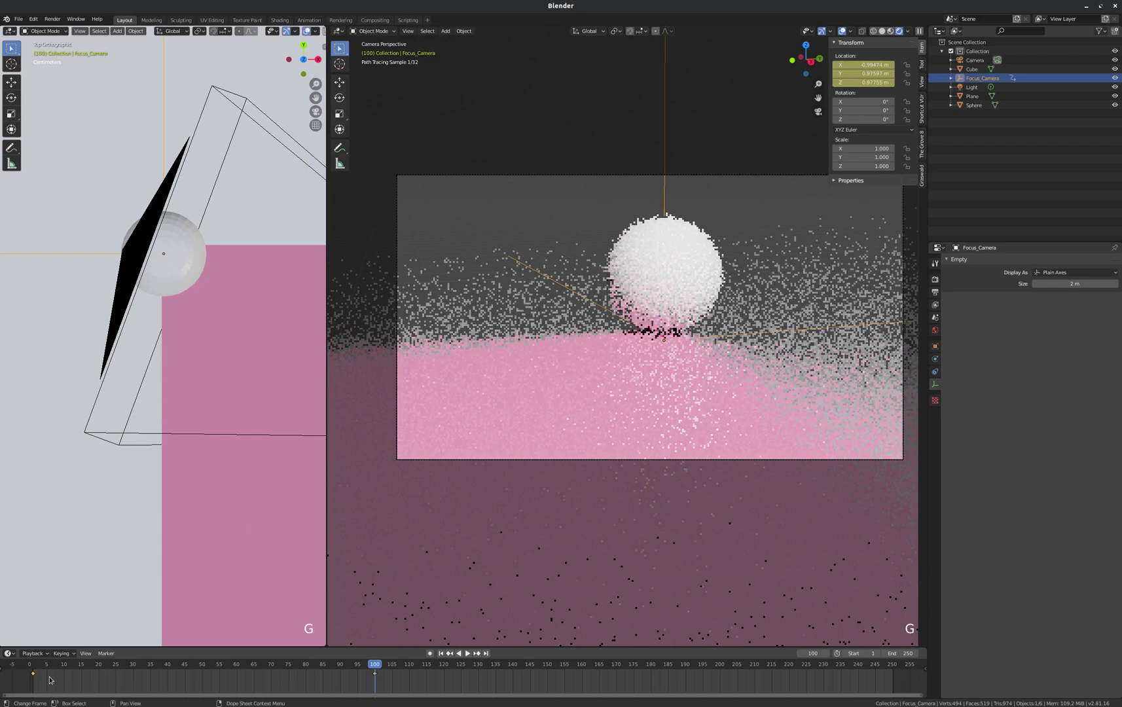
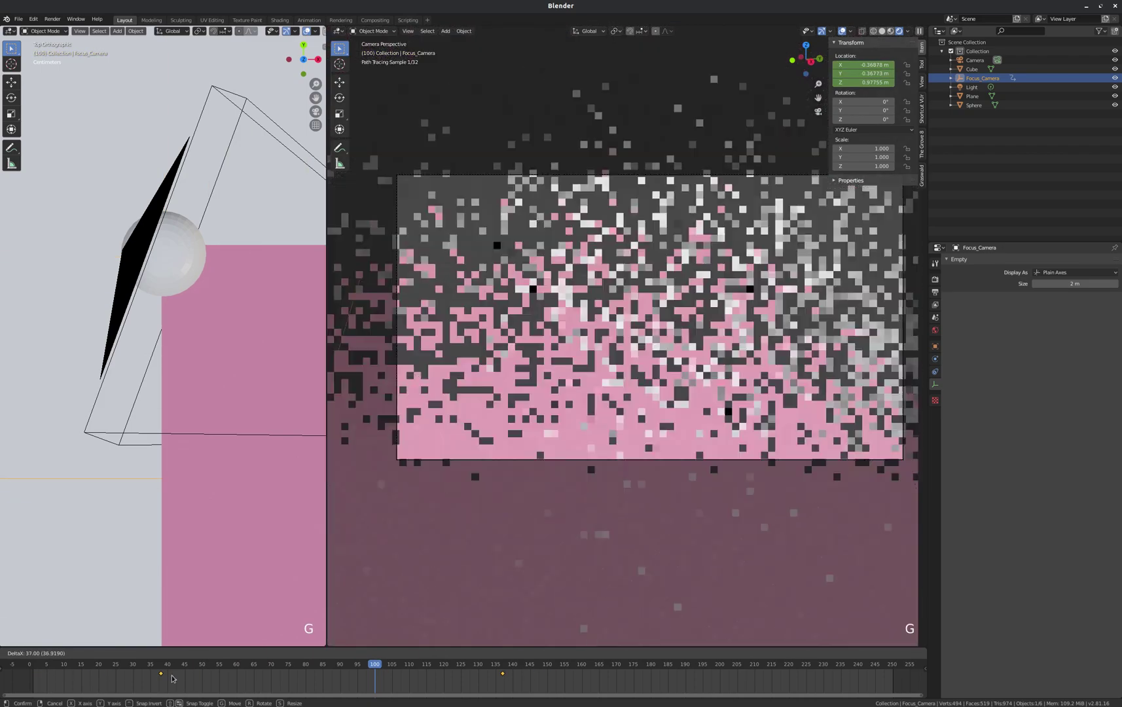
{"action": "key", "text": "ctrl+z"}
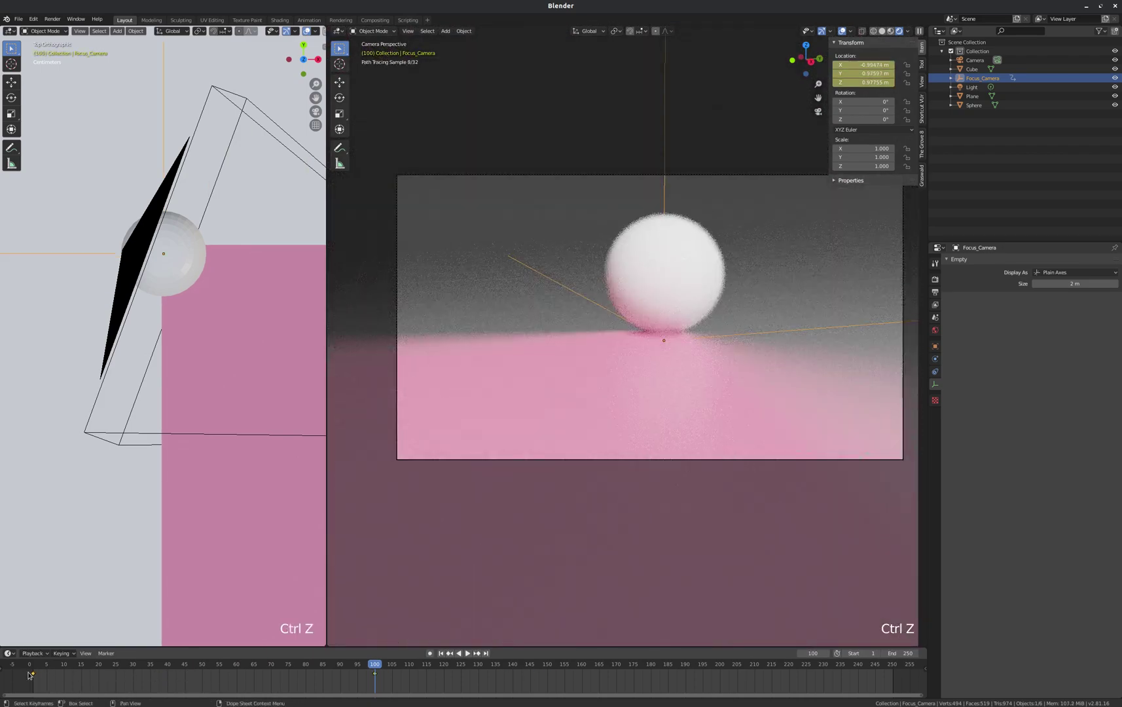
- Retime the Focus_Camera keyframes so the sphere blurs at frame 1 and sharpens by frame 100
{"action": "left_click", "coordinate": [36, 674]}
{"action": "left_click", "coordinate": [36, 675]}
{"action": "left_click", "coordinate": [69, 678]}
{"action": "left_click", "coordinate": [37, 675]}
{"action": "key", "text": "g"}
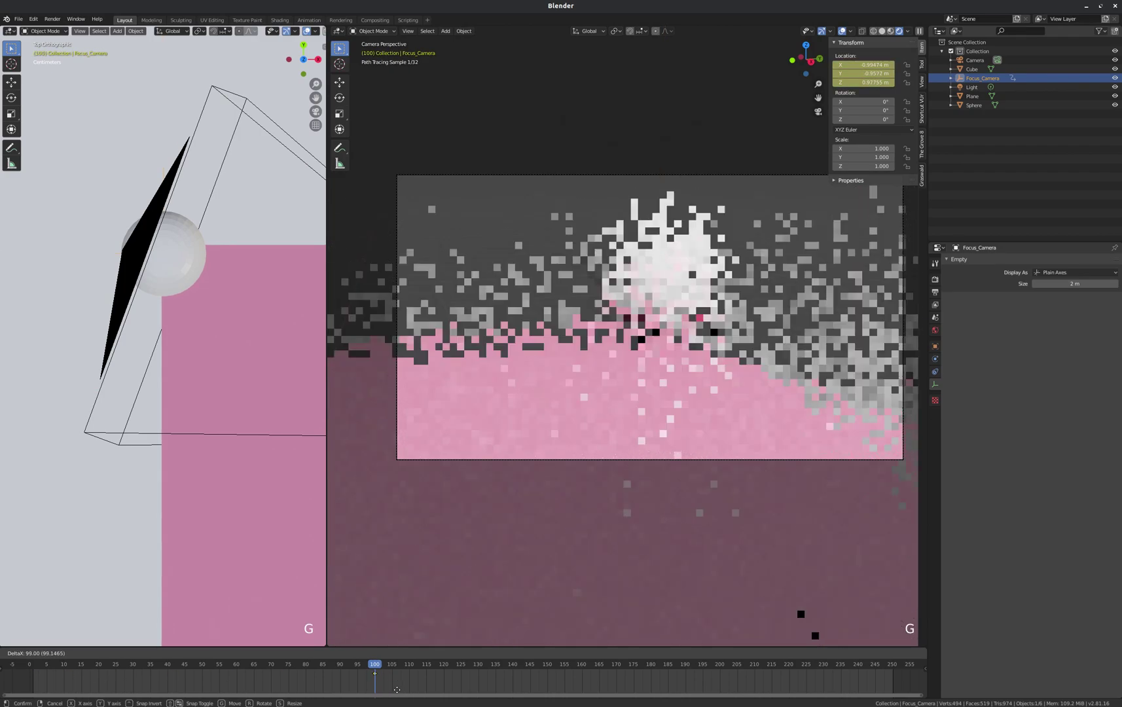
{"action": "left_click", "coordinate": [377, 677]}
{"action": "key", "text": "g"}
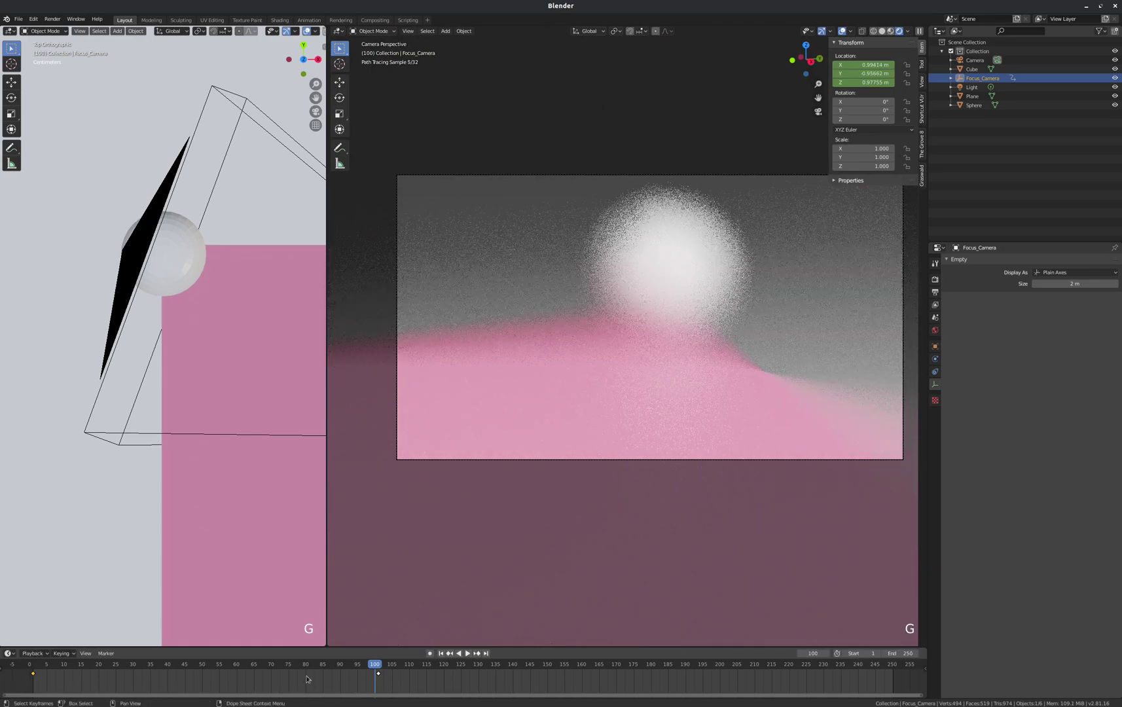
{"action": "left_click", "coordinate": [381, 676]}
{"action": "key", "text": "g"}
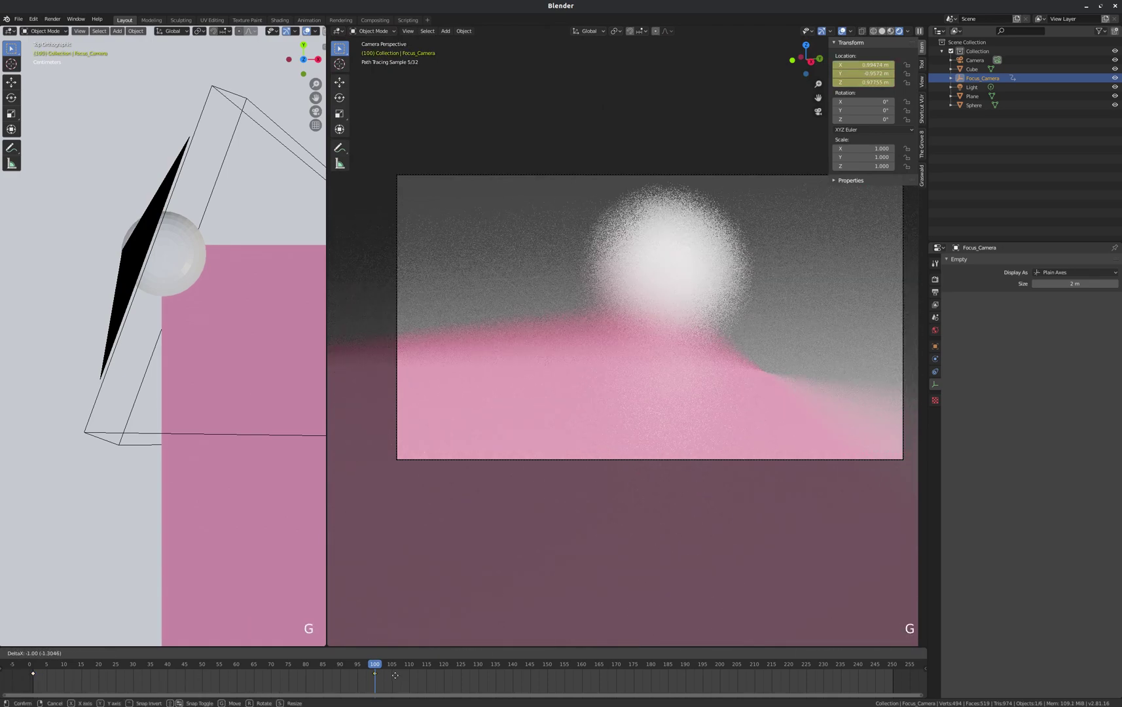
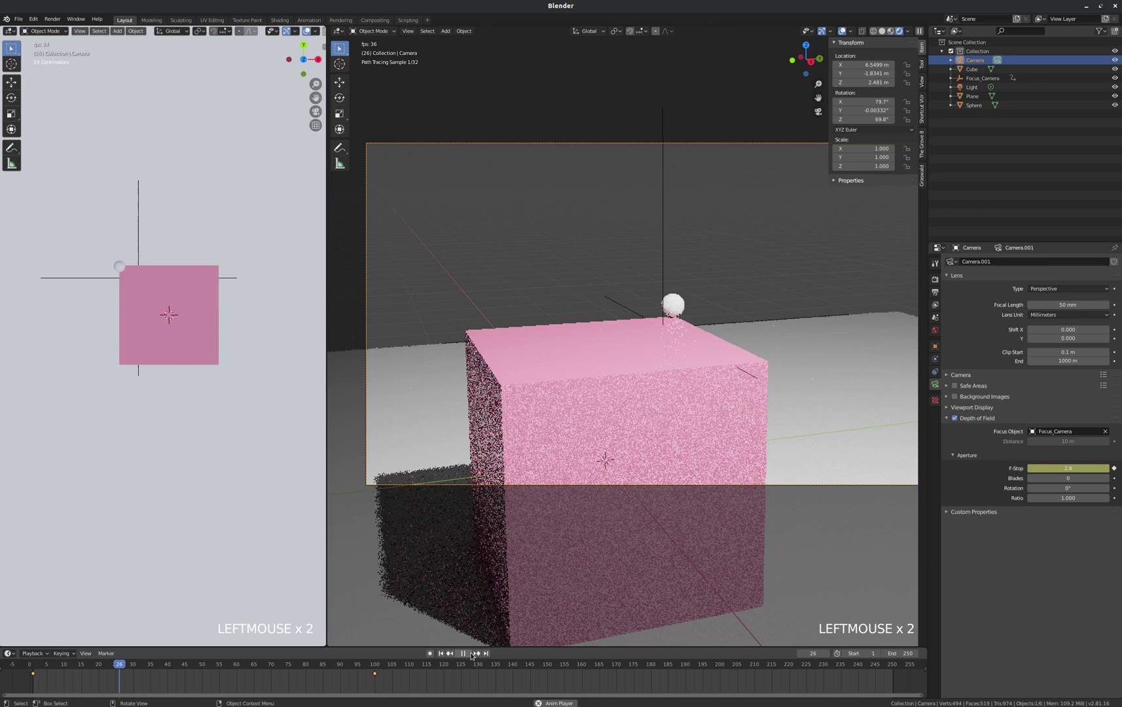
- At frame 1 move the camera in close to the sphere and keyframe its location
{"action": "left_click", "coordinate": [473, 654]}
{"action": "left_click", "coordinate": [446, 655]}
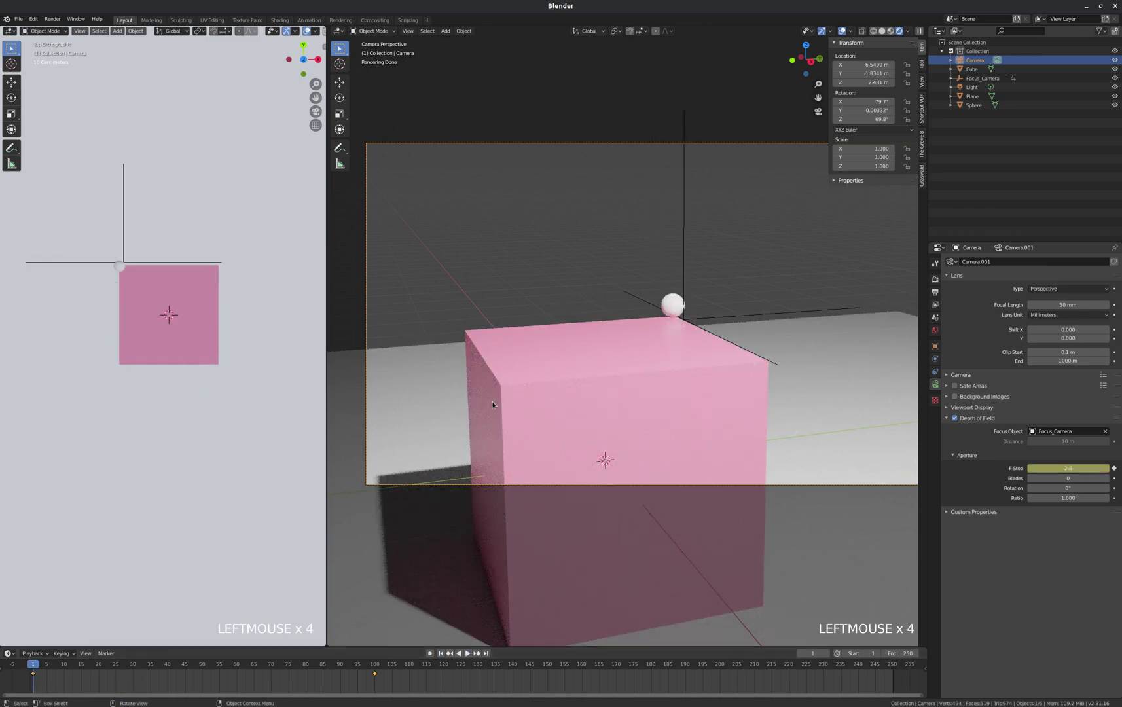
{"action": "left_click", "coordinate": [378, 664]}
{"action": "left_click", "coordinate": [37, 666]}
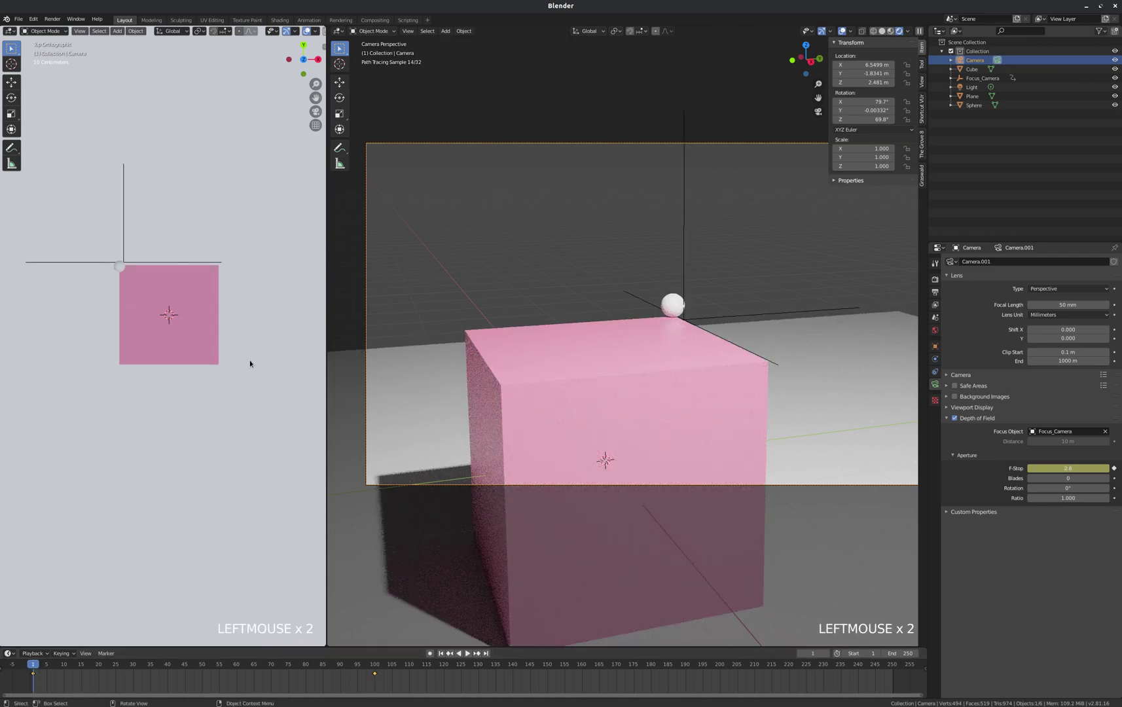
{"action": "key", "text": "g"}
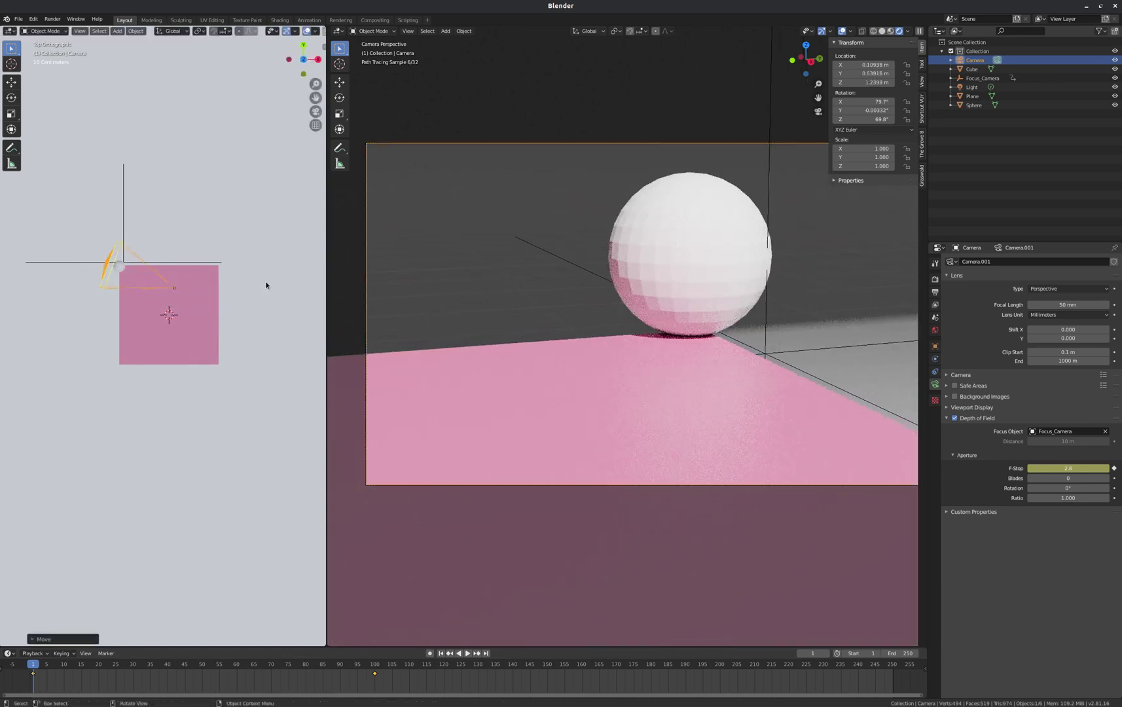
{"action": "key", "text": "i"}
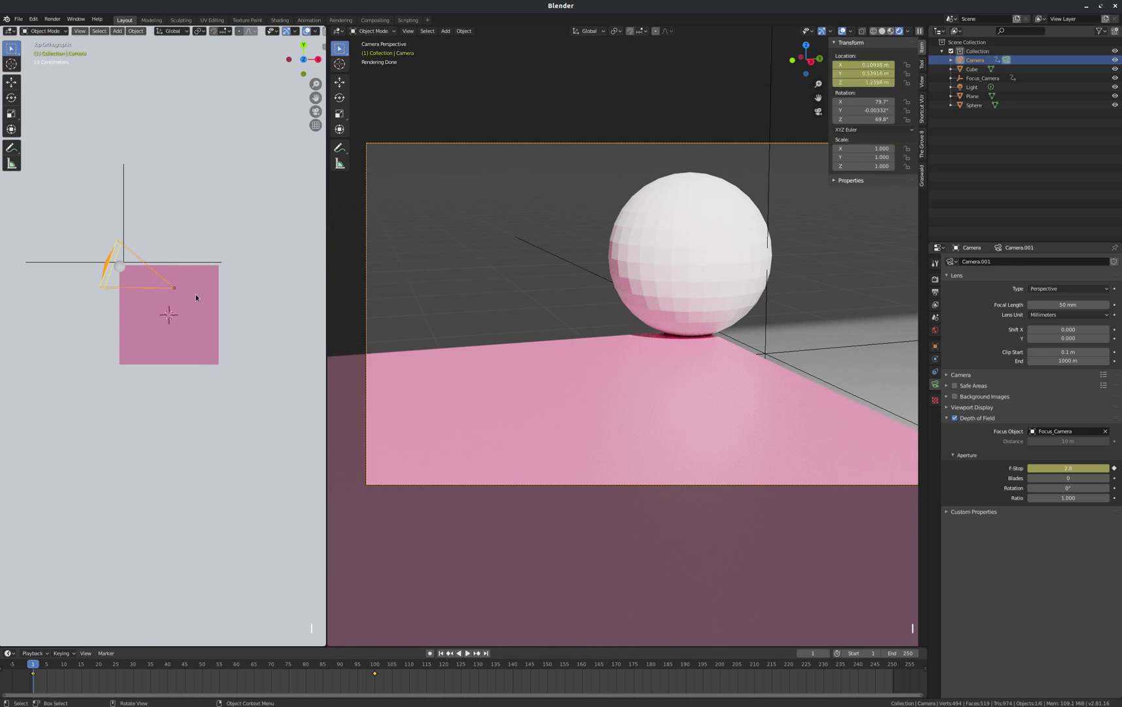
- Preview the blur around frame 70, then return to frame 1
{"action": "left_click", "coordinate": [446, 654]}
{"action": "left_click", "coordinate": [471, 653]}
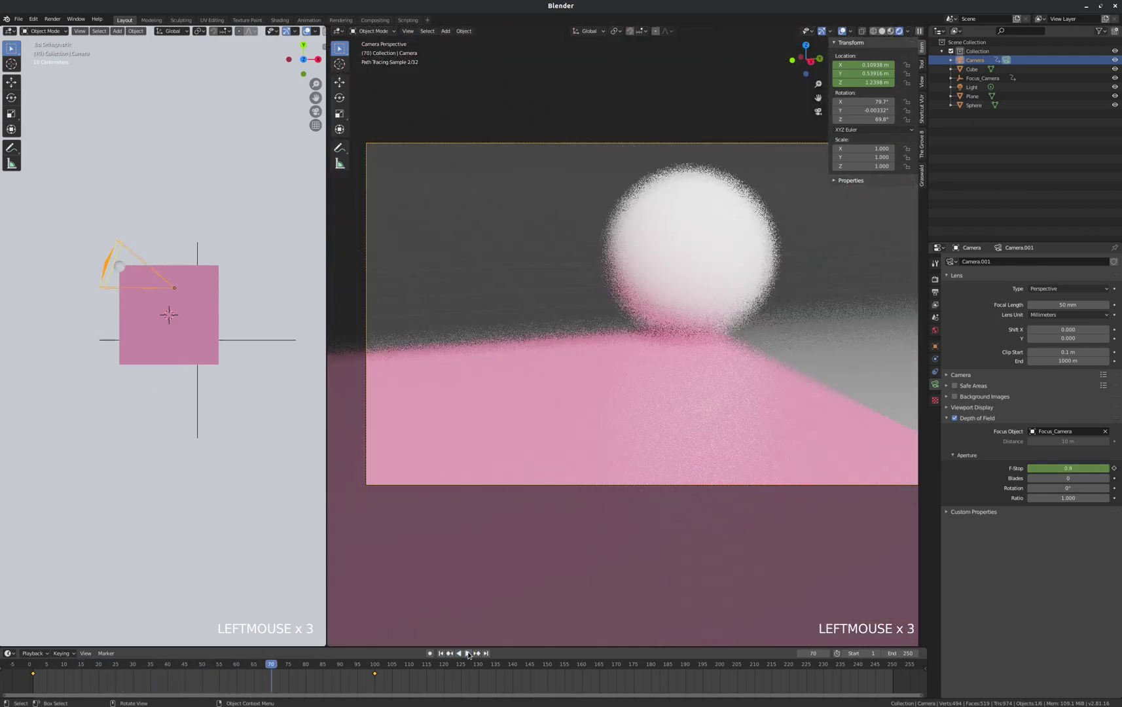
{"action": "left_click", "coordinate": [442, 652]}
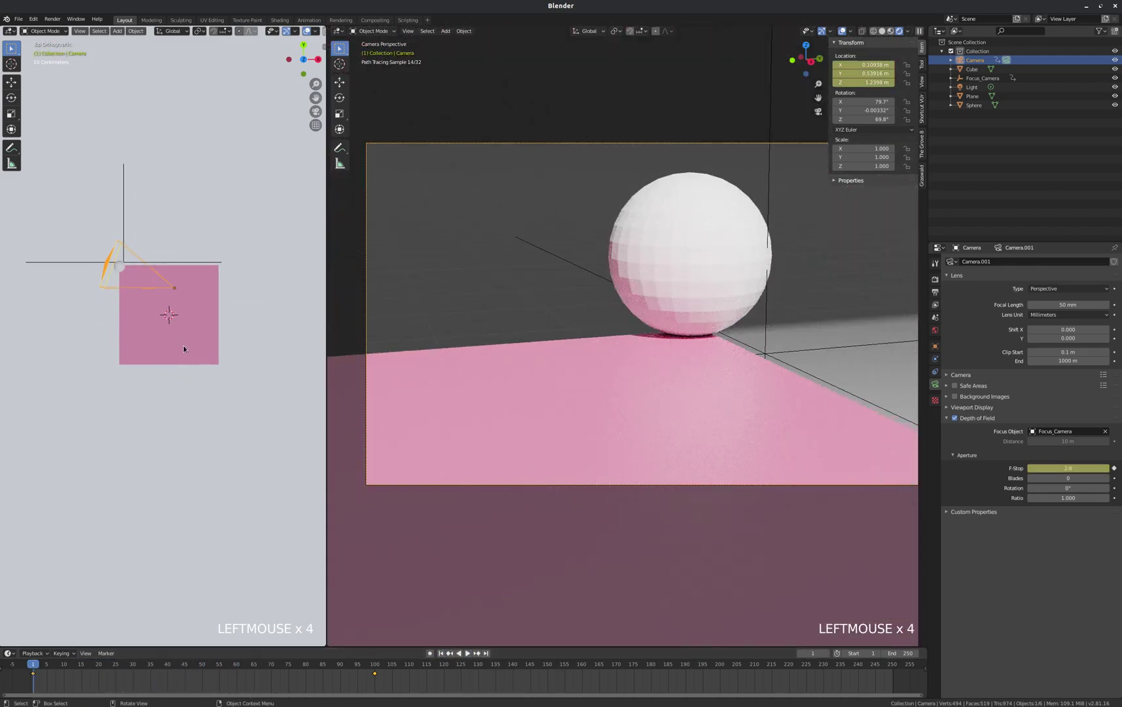
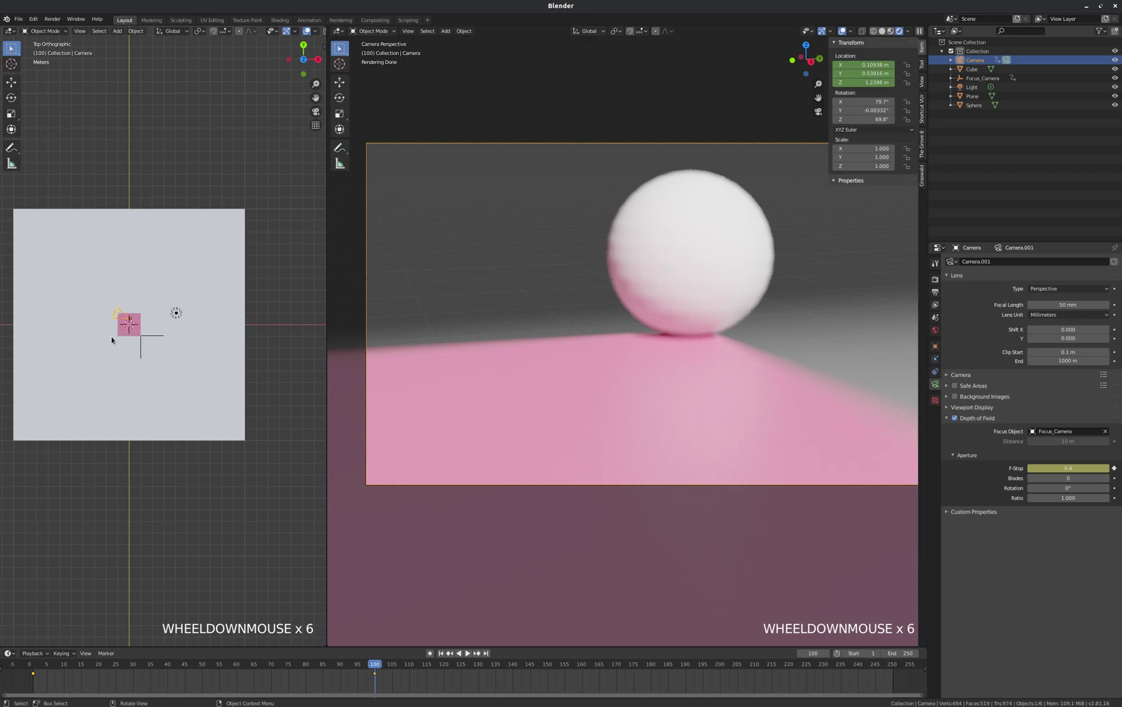
- Move the camera back along its view axis at a later frame and review the playback
{"action": "scroll", "scroll_direction": "up", "scroll_amount": 3}
{"action": "key", "text": "g"}
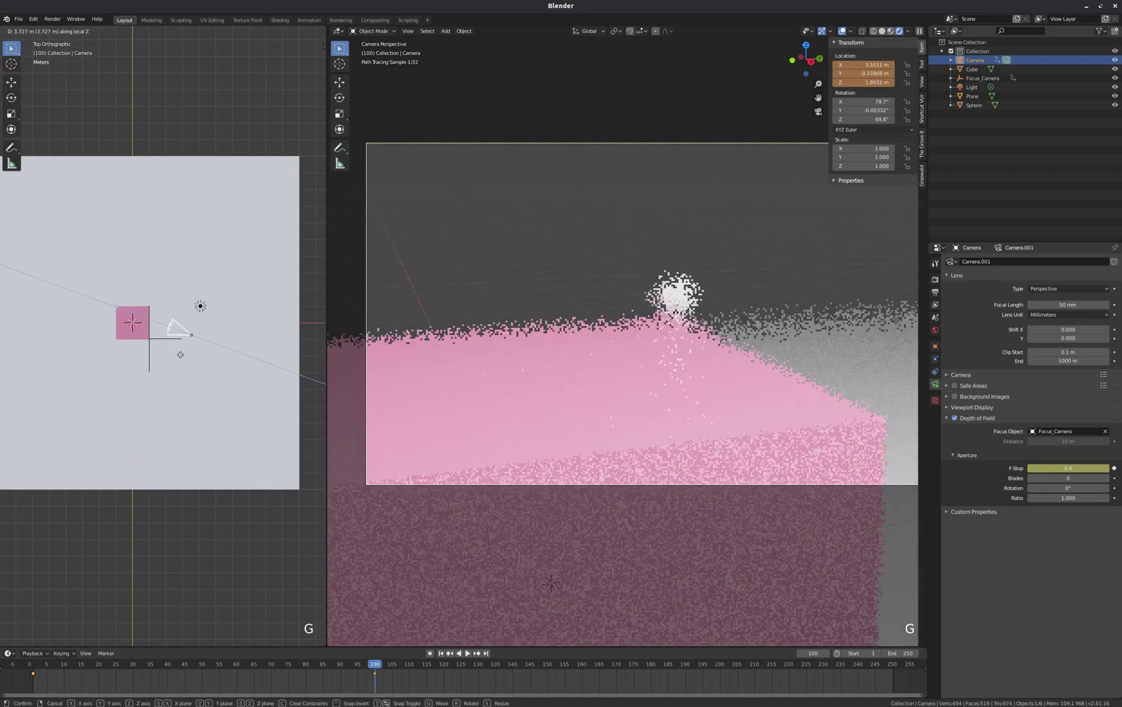
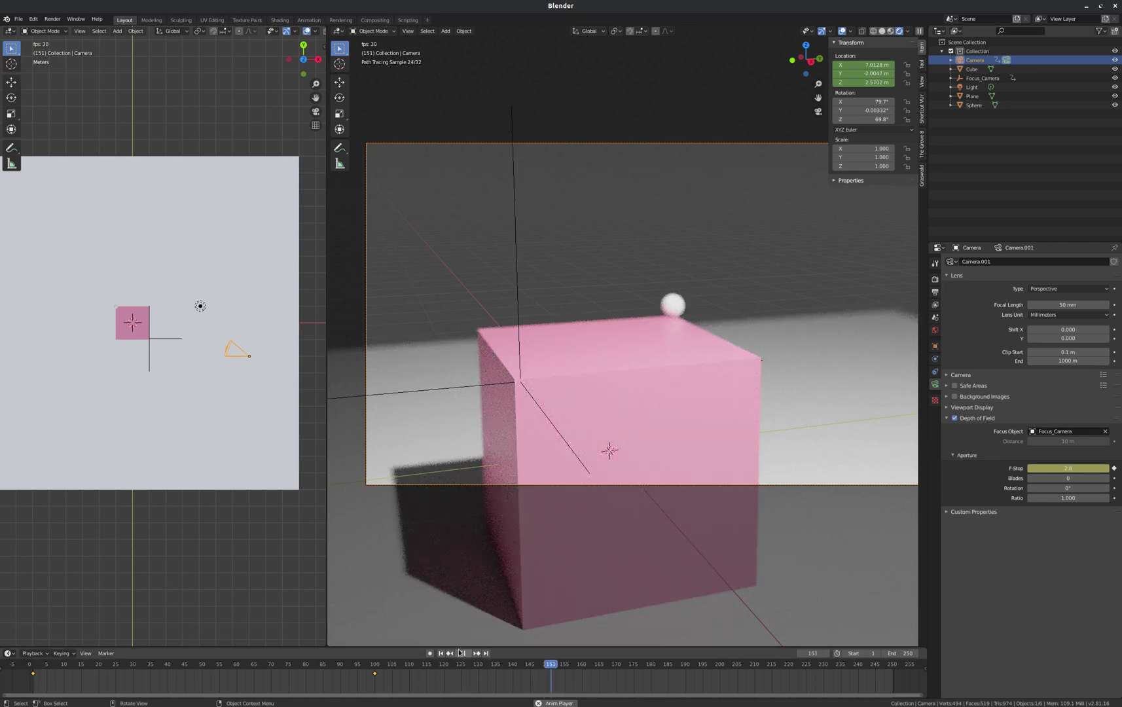
{"action": "left_click", "coordinate": [461, 652]}
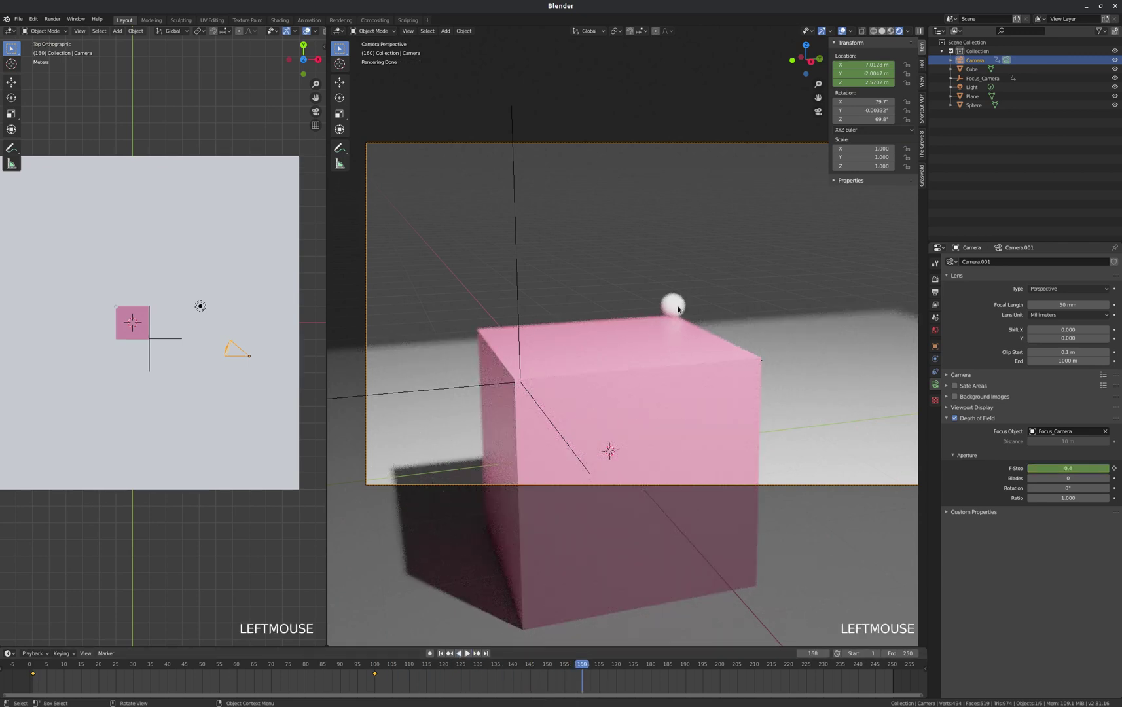